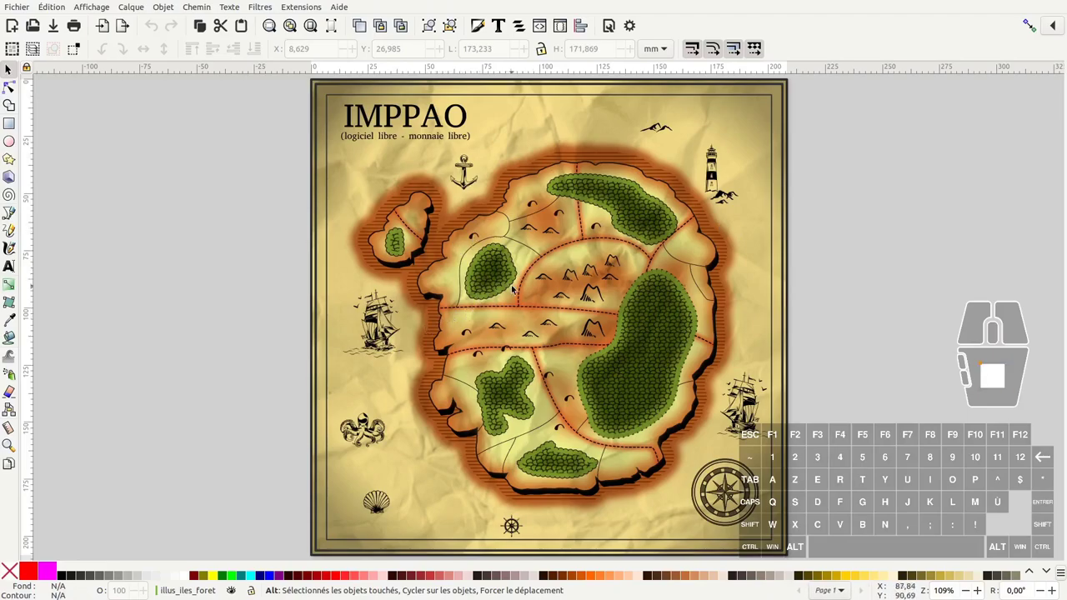
# Hide the parchment textures layer and expand the illus_iles_foret layer contents.
pyautogui.click(595, 226)
pyautogui.click(11, 69)
pyautogui.click(11, 69)
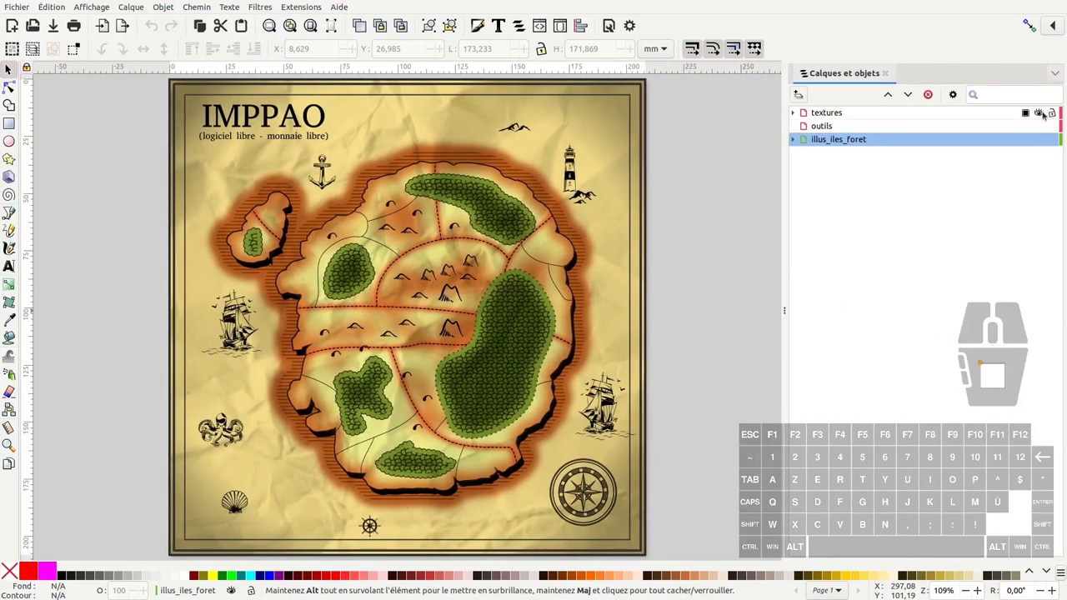
pyautogui.click(1043, 114)
pyautogui.click(796, 140)
pyautogui.click(827, 261)
# Switch to the Pencil tool in Bézier mode and bring the lower-left coast into view.
pyautogui.click(13, 237)
pyautogui.middleClick(426, 293)
pyautogui.middleClick(427, 292)
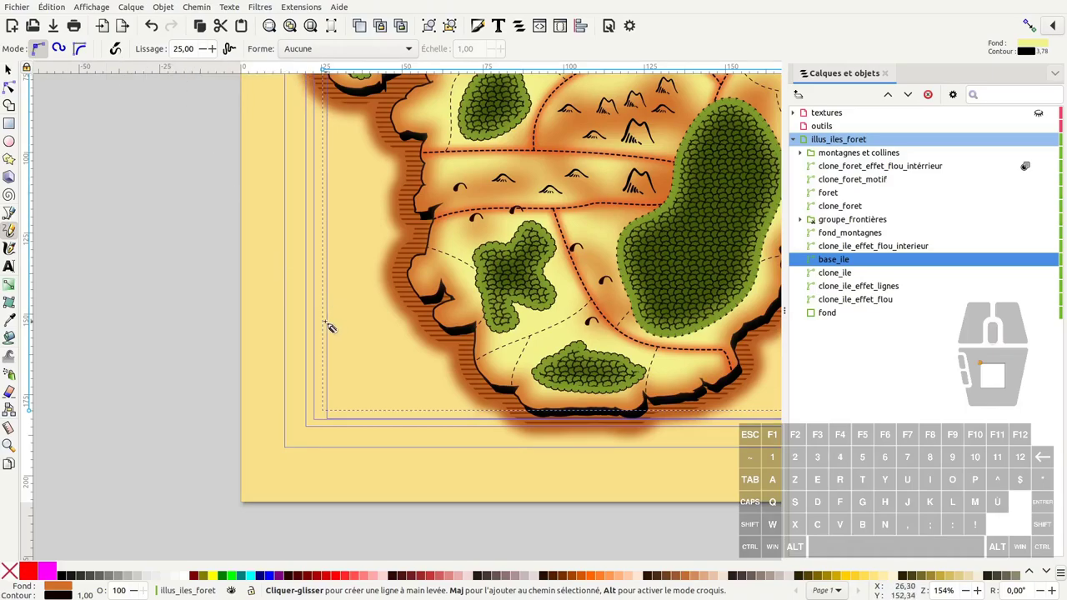
# Trace a new lower-left island with forest patches and dashed region borders across it.
pyautogui.click(454, 295)
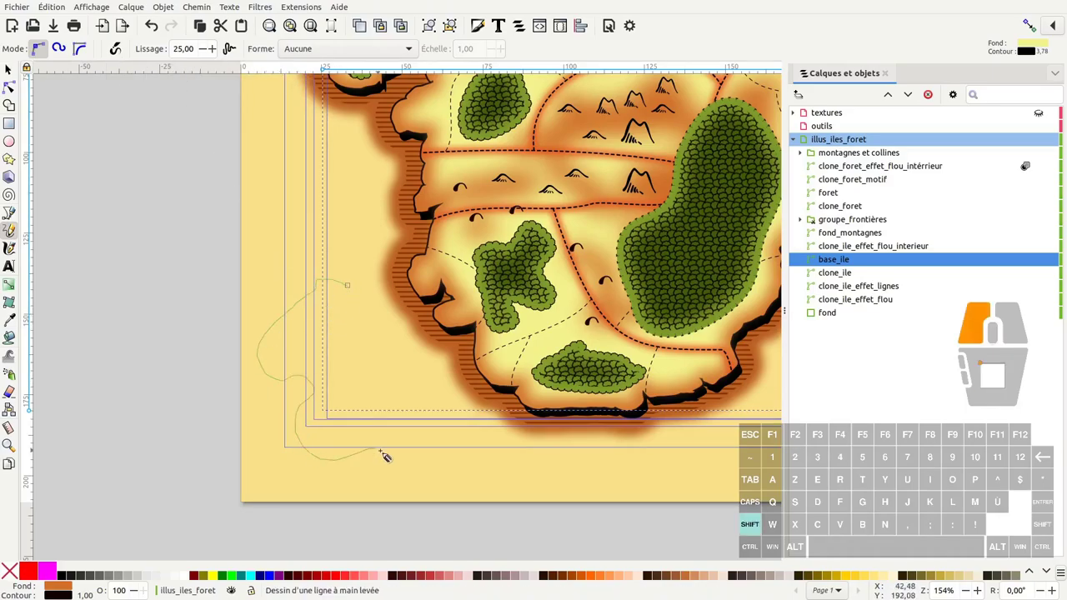
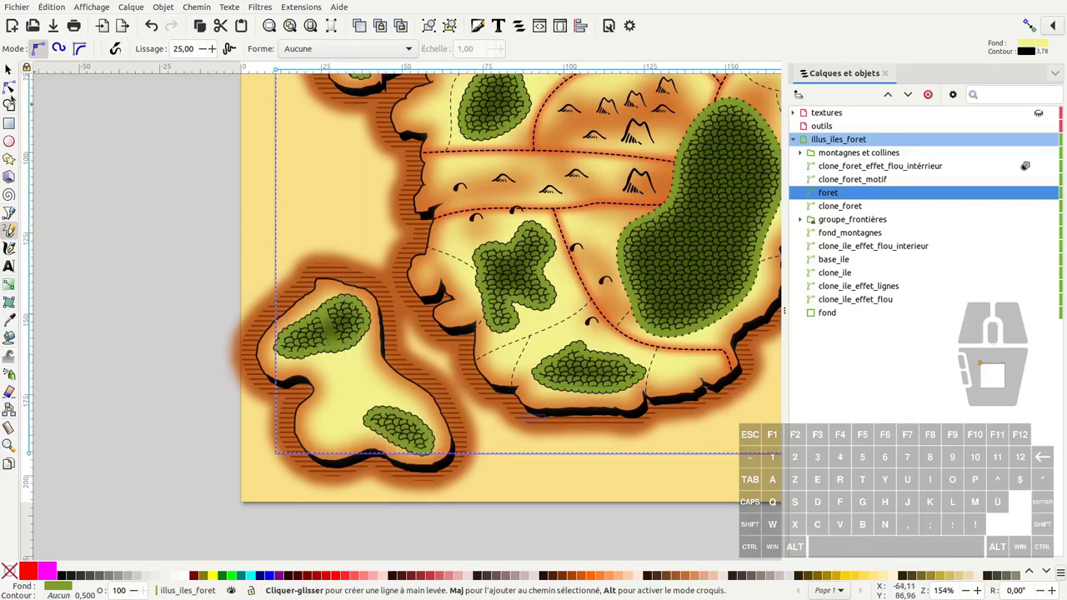
pyautogui.click(453, 295)
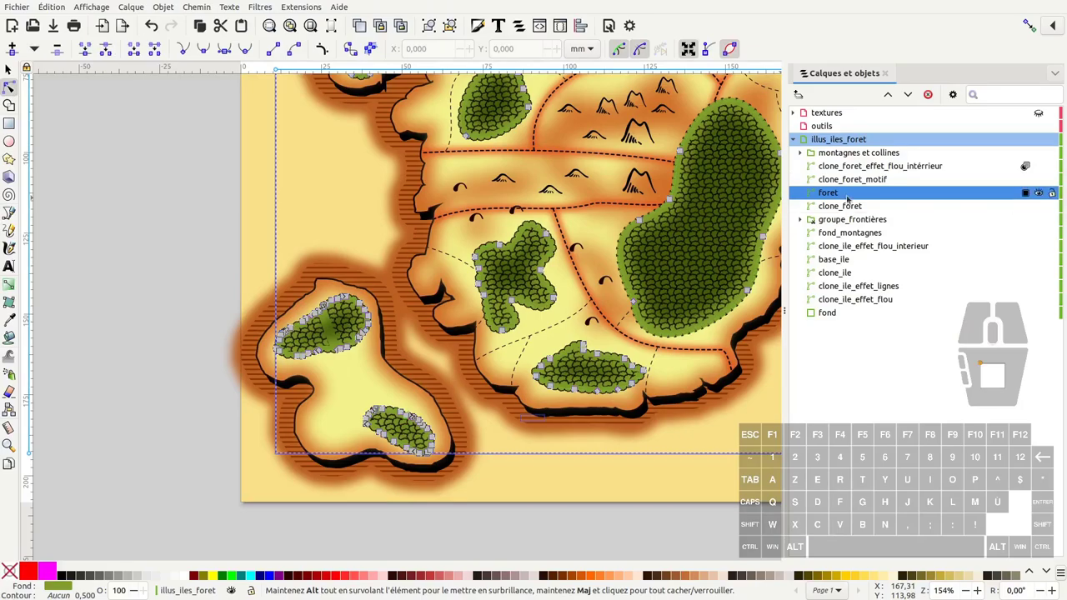
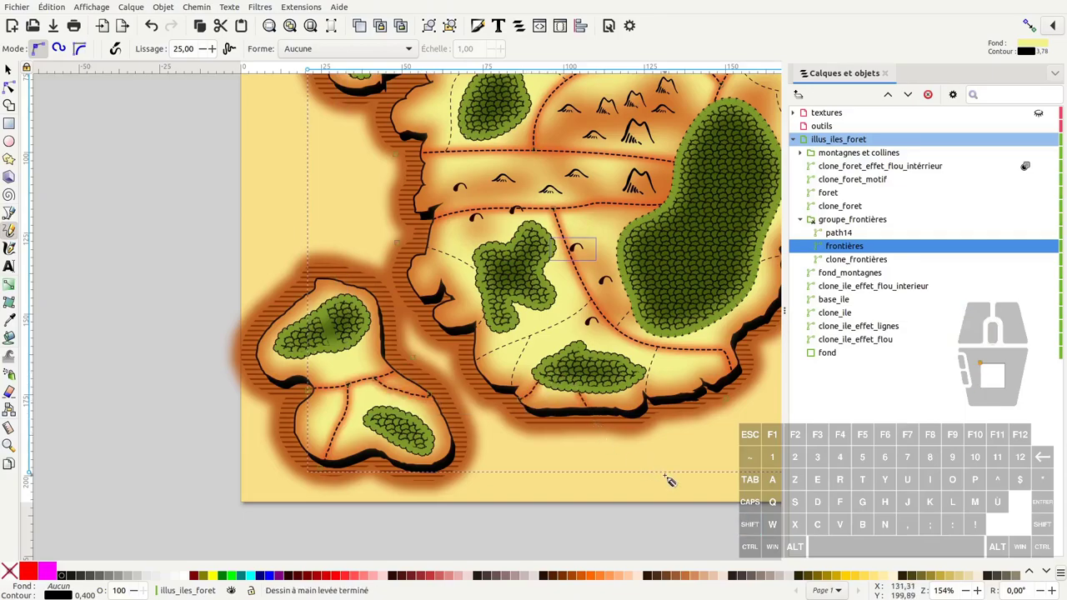
pyautogui.click(453, 295)
# Start a new blank document and make the window fullscreen.
pyautogui.click(454, 295)
pyautogui.click(93, 44)
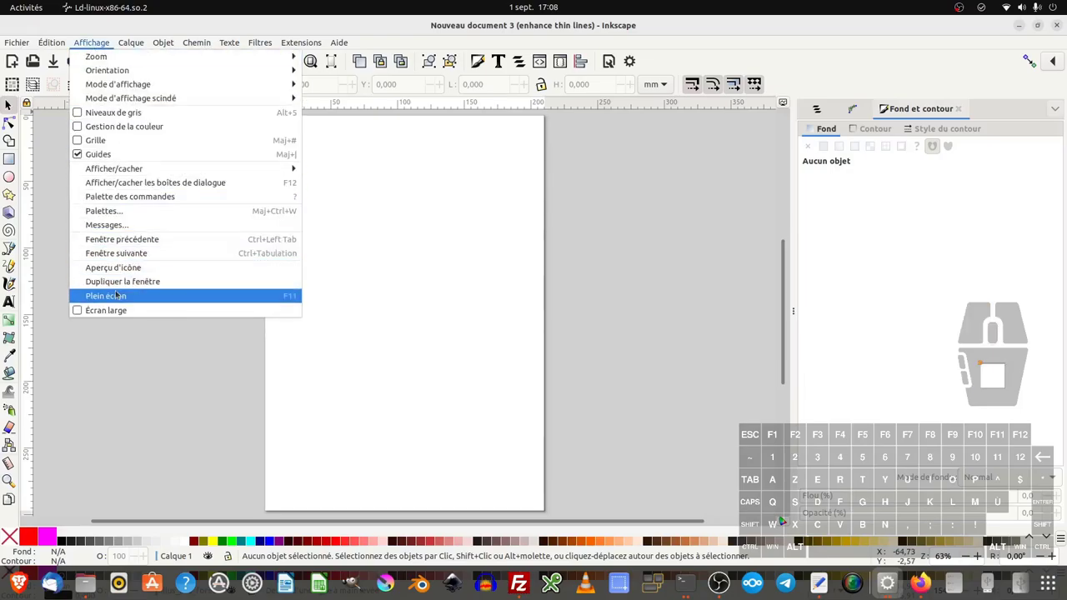
pyautogui.click(11, 105)
pyautogui.click(93, 7)
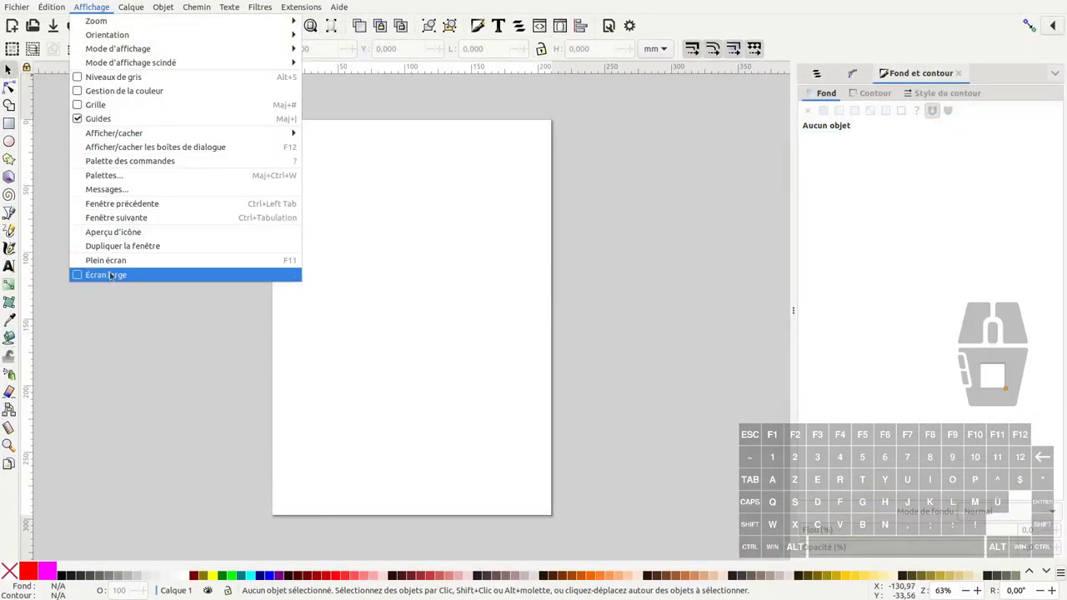
pyautogui.click(541, 112)
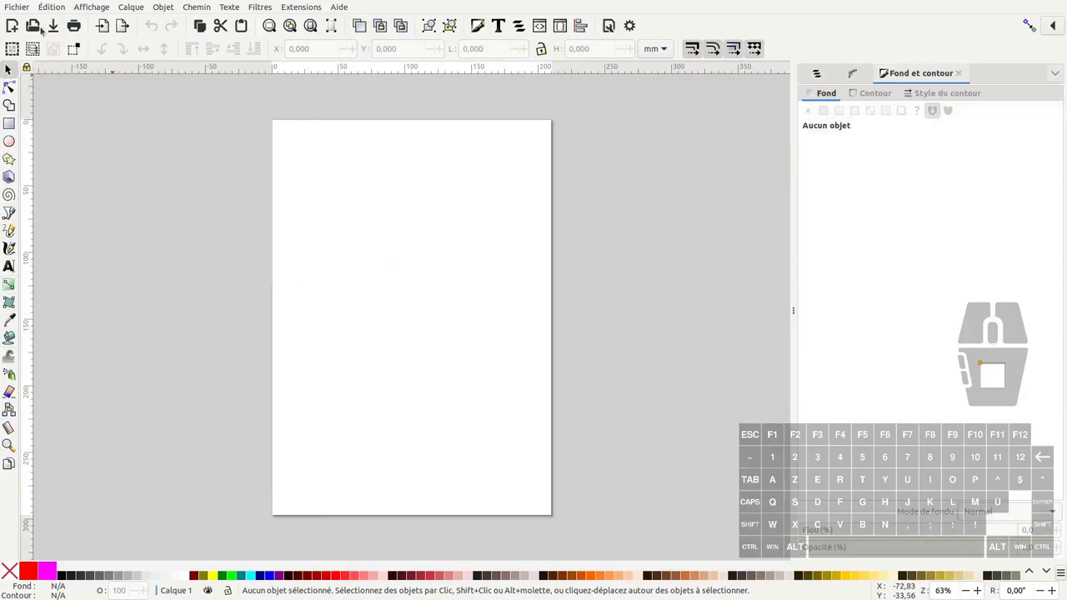
# Import 23dc_cartographie_modele.png into the document as a reference image.
pyautogui.click(19, 7)
pyautogui.click(52, 152)
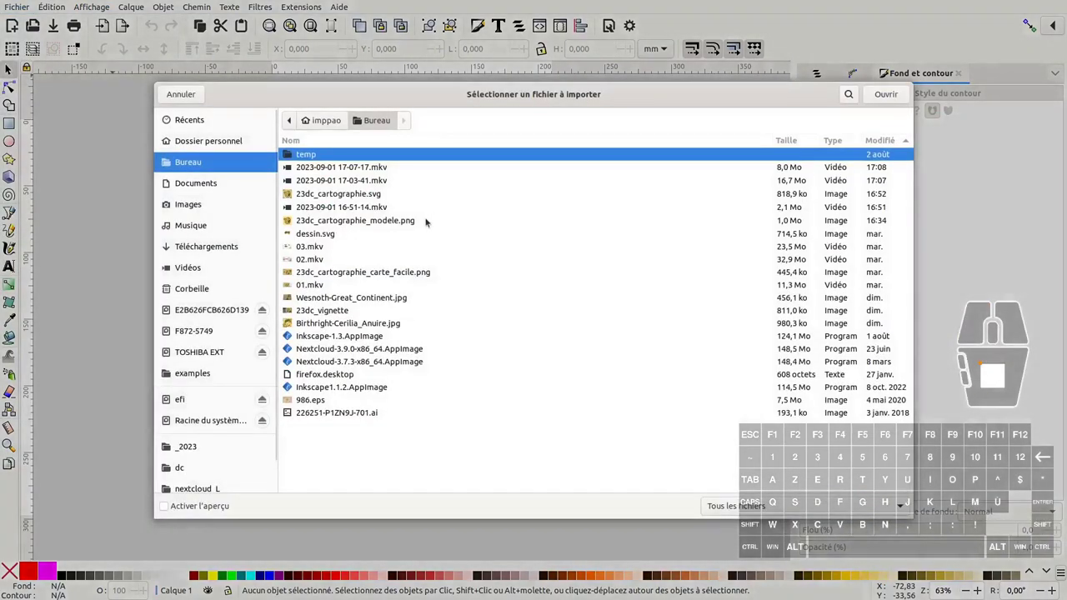
pyautogui.click(347, 221)
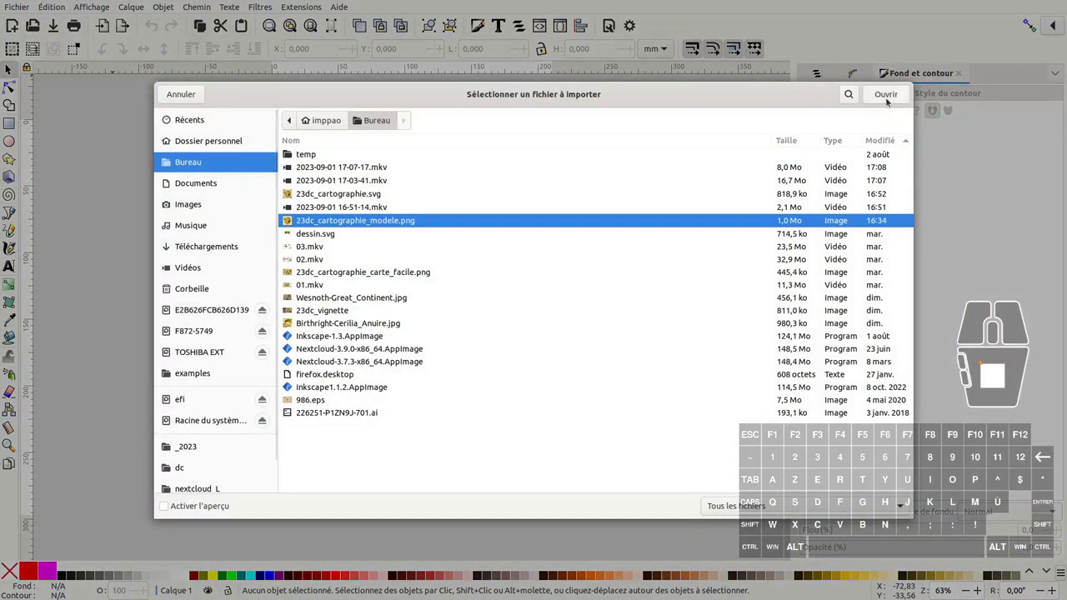
pyautogui.click(889, 100)
pyautogui.click(661, 358)
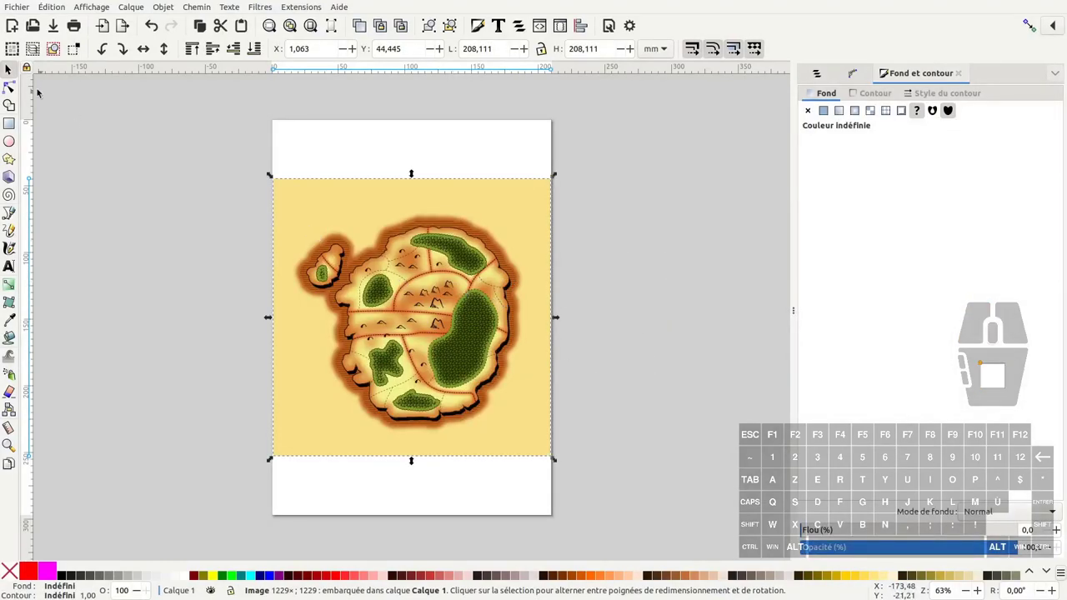
# Move the reference map image left of the page and show the layers list to rename Calque 1 to modele.
pyautogui.click(352, 279)
pyautogui.moveTo(351, 279); pyautogui.dragTo(67, 271)
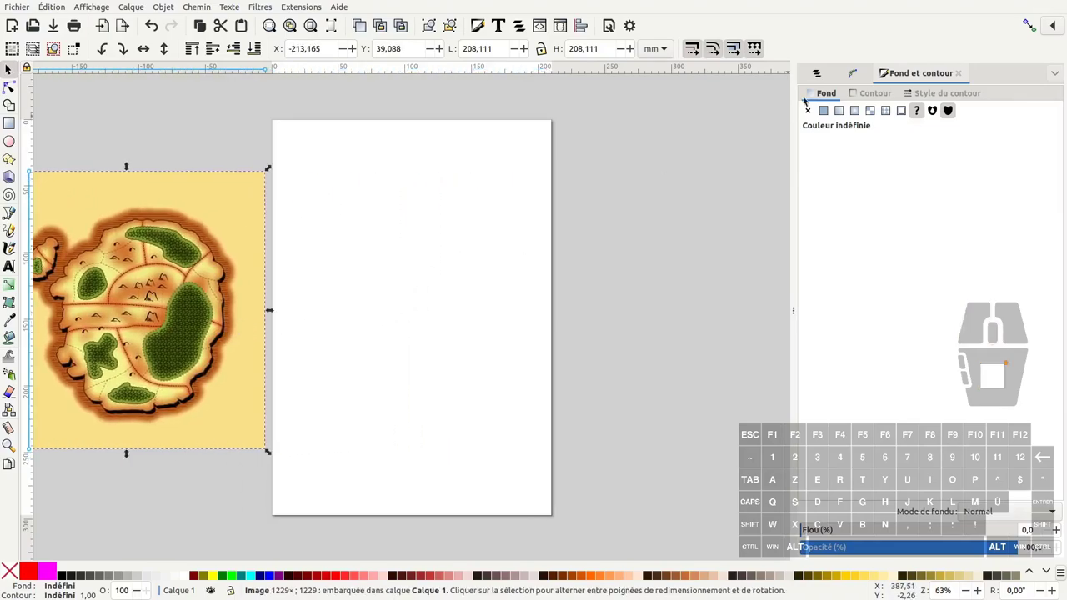
pyautogui.middleClick(67, 271)
pyautogui.middleClick(67, 272)
pyautogui.middleClick(66, 272)
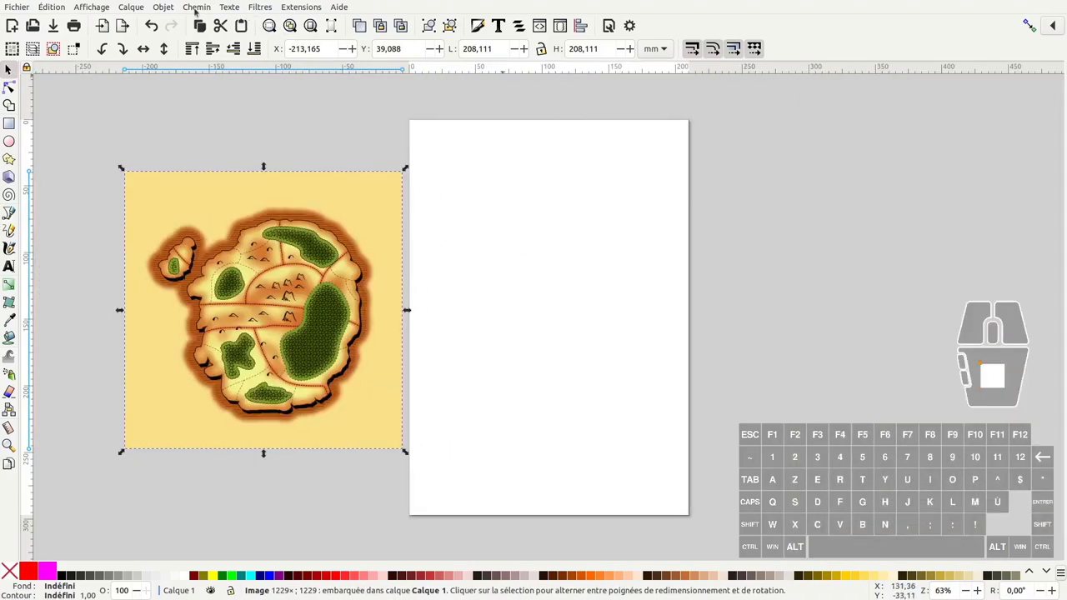
pyautogui.click(167, 8)
pyautogui.click(179, 23)
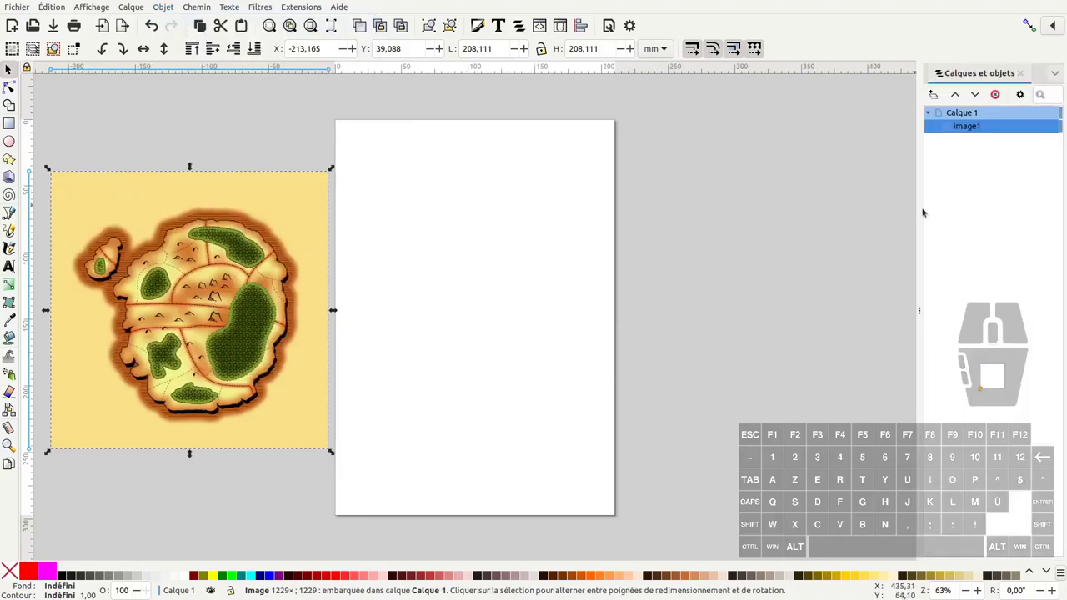
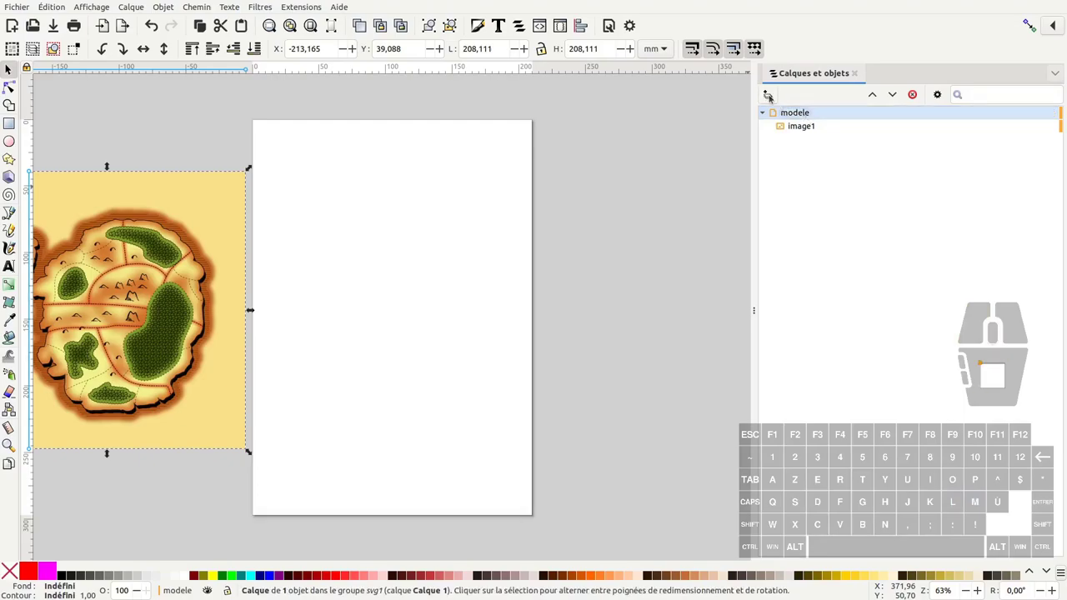
# Add layers illus and outils above modele and make illus the current layer.
pyautogui.click(772, 97)
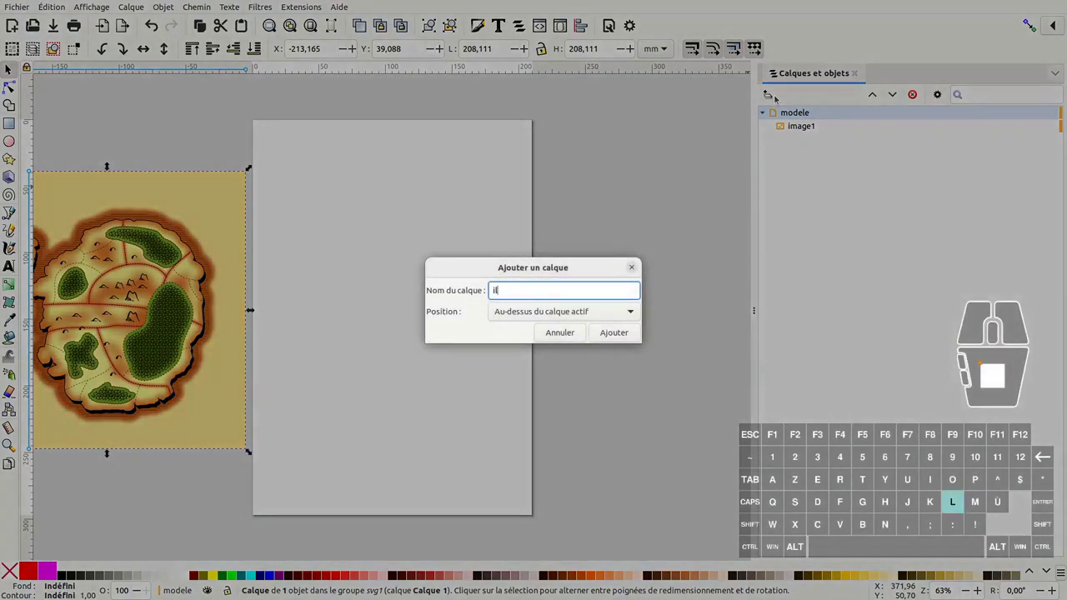
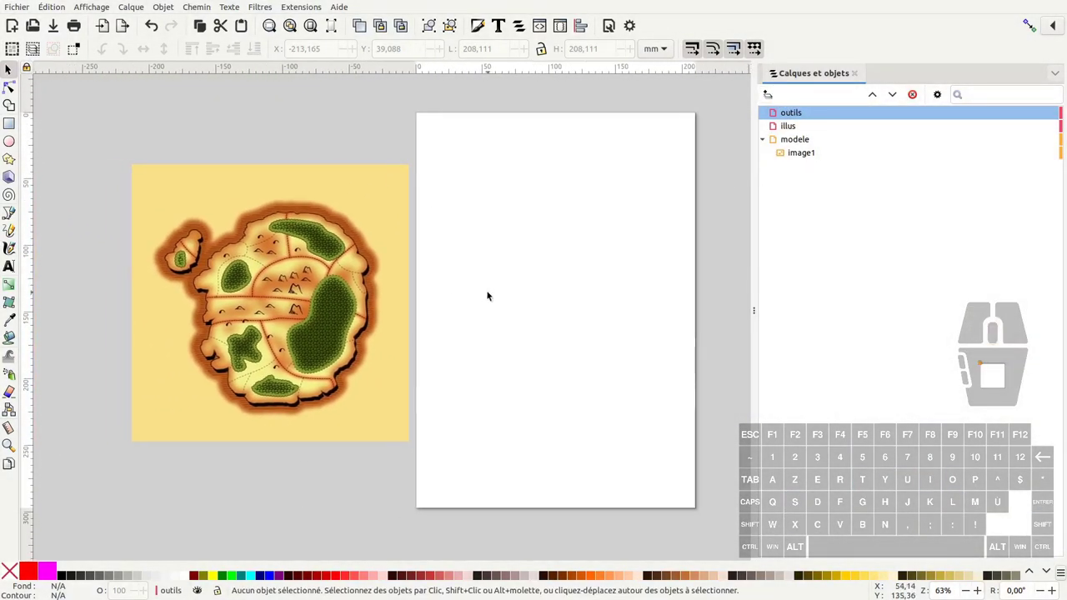
pyautogui.click(791, 128)
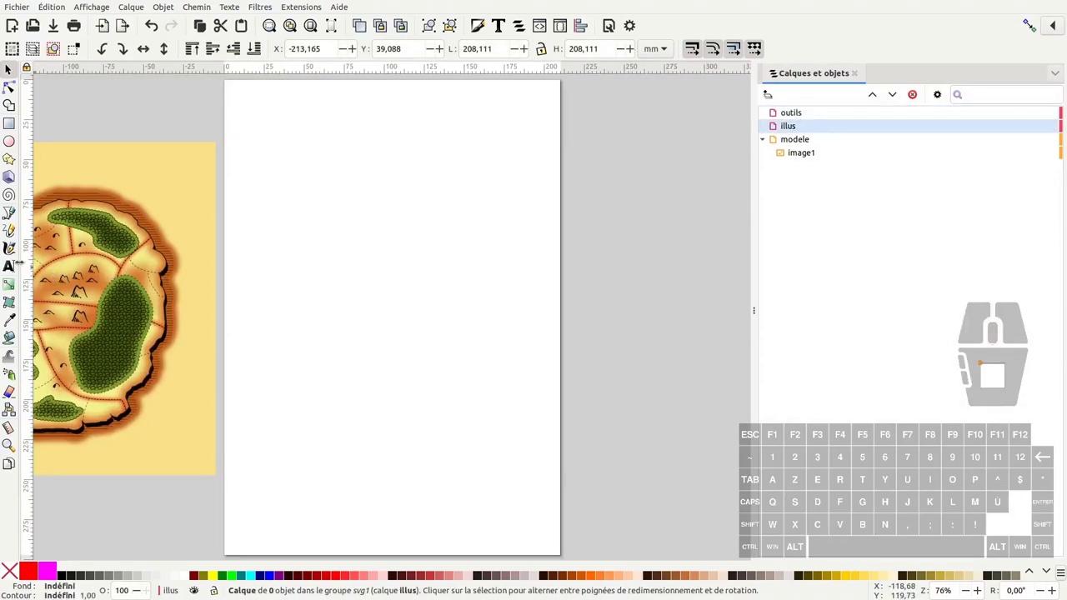
# Draw a freehand pale-yellow island outline and rename path1 to base_iles.
pyautogui.click(11, 69)
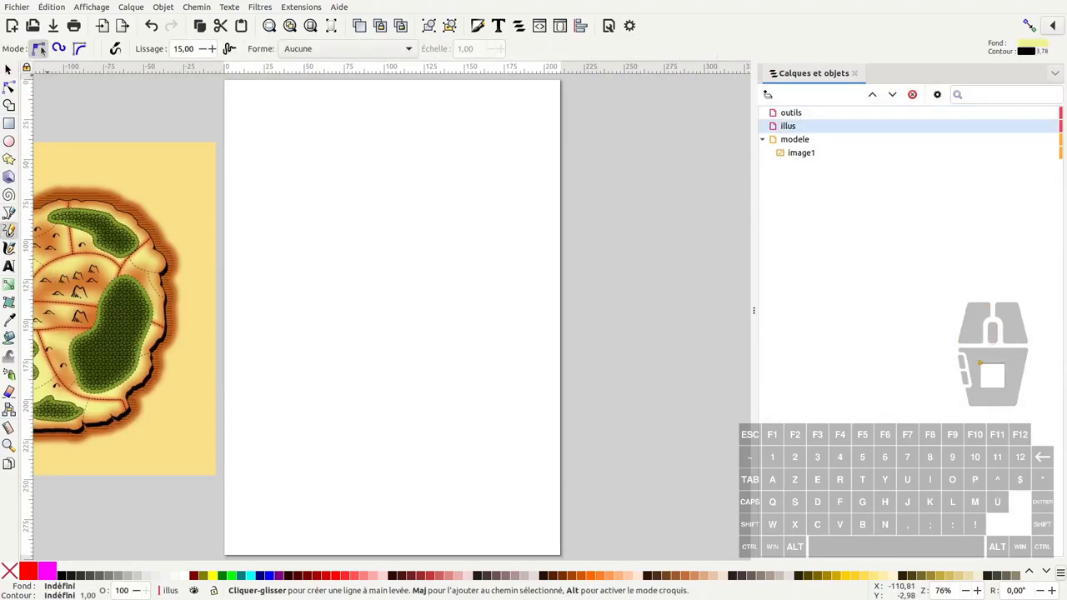
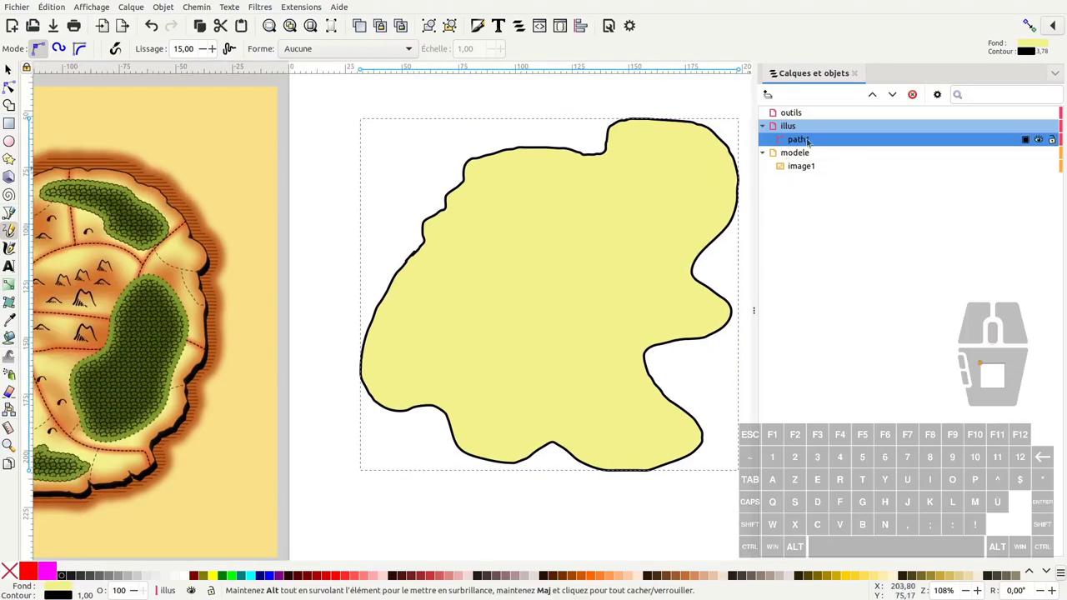
pyautogui.doubleClick(804, 140)
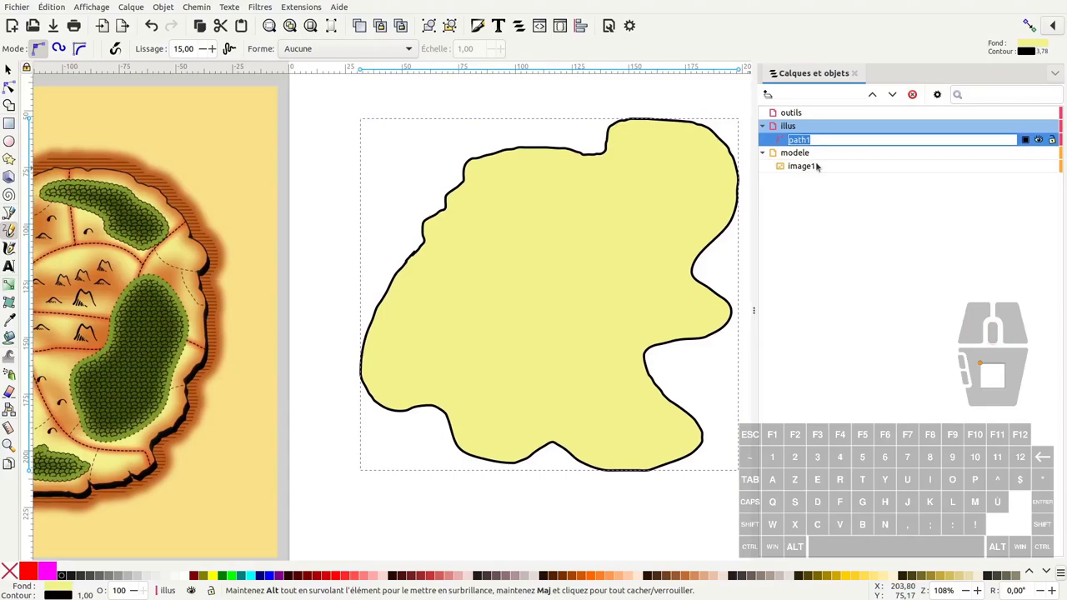
pyautogui.press('Return')
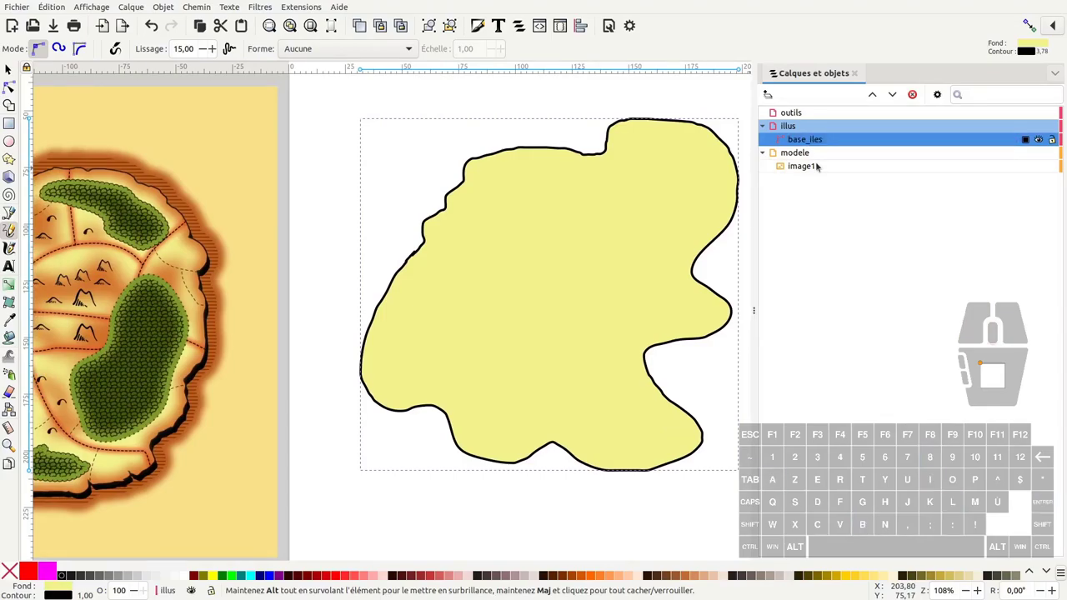
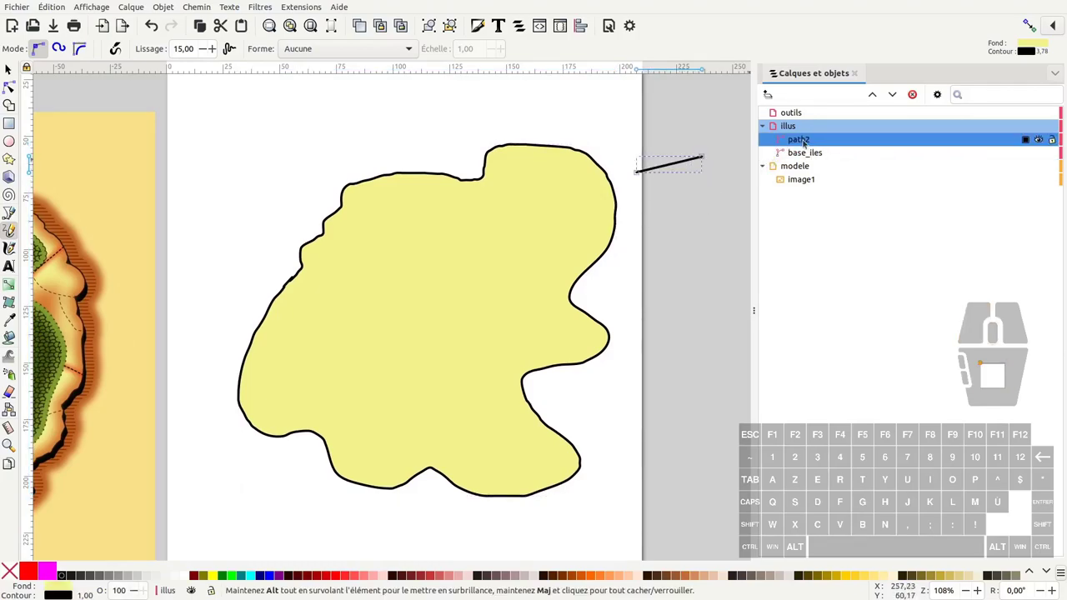
# Give a short stroke the Clone original effect linked to base_iles and rename it clone_base_iles.
pyautogui.click(202, 5)
pyautogui.doubleClick(258, 320)
pyautogui.click(1052, 94)
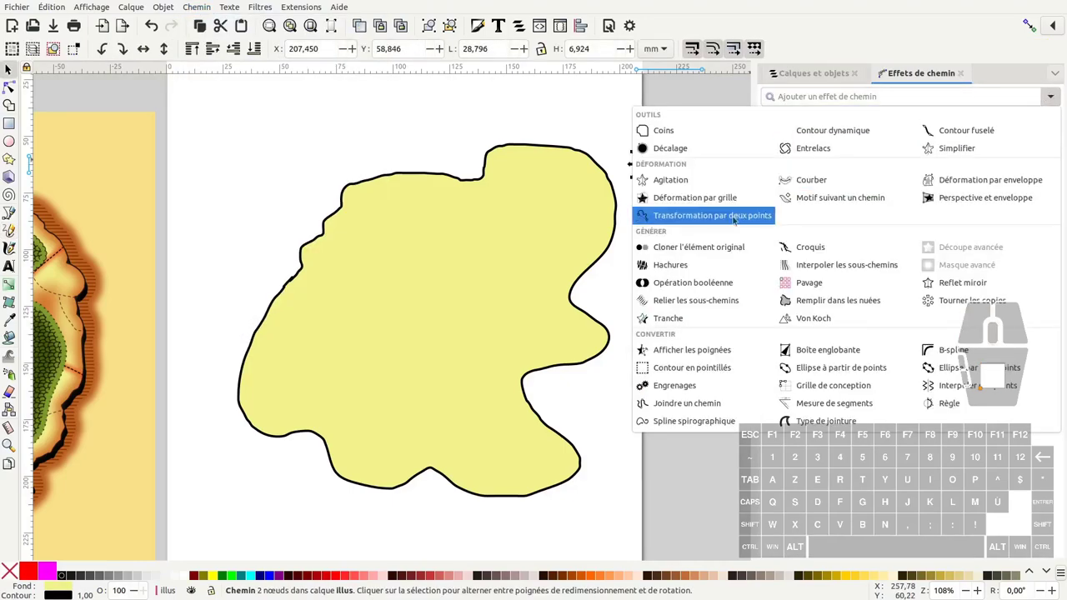
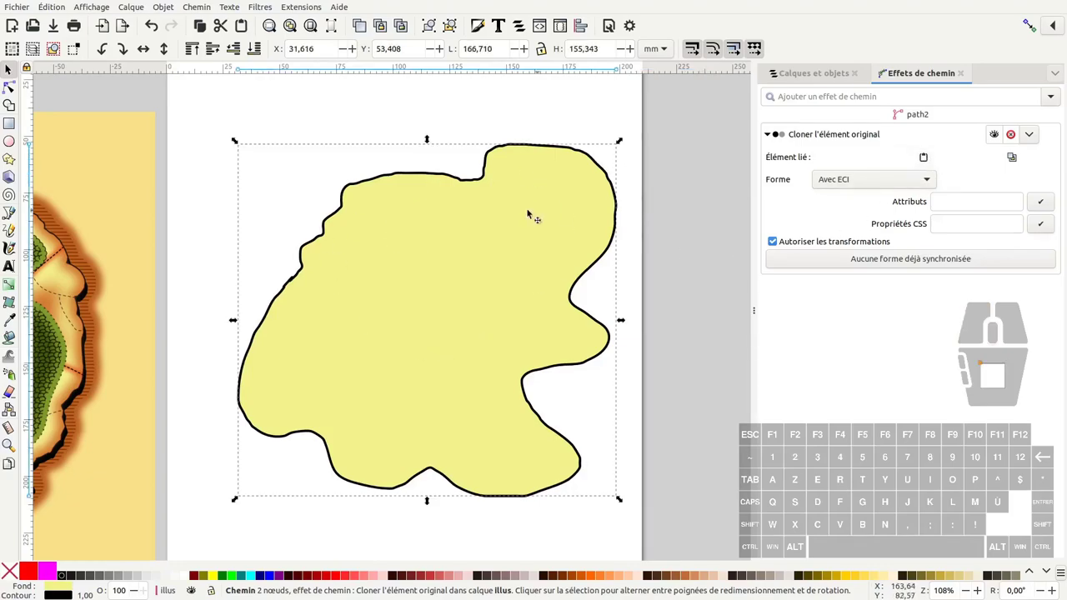
pyautogui.click(802, 73)
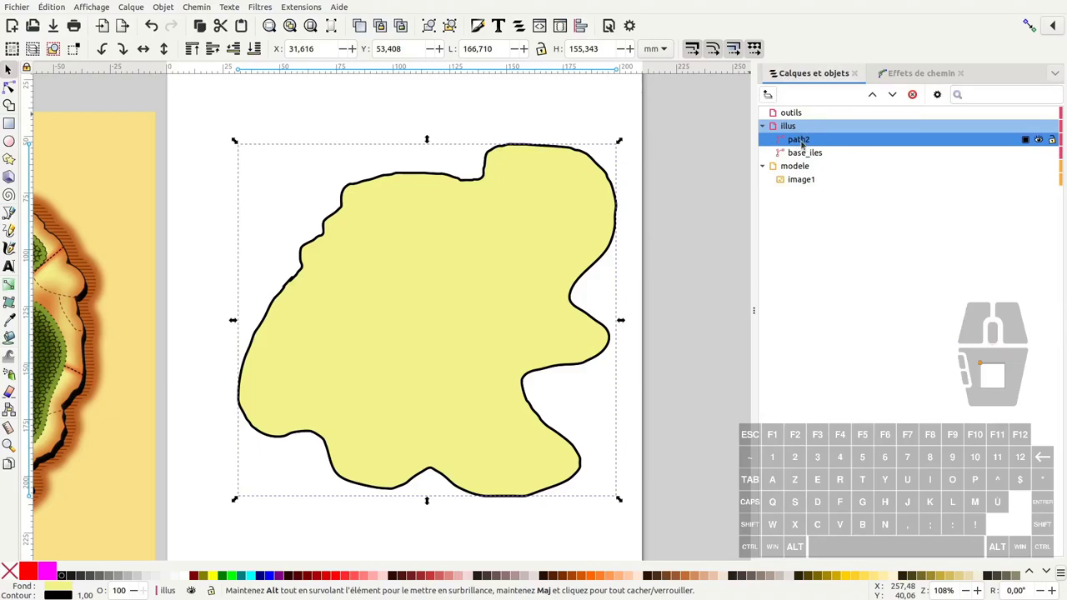
pyautogui.doubleClick(805, 142)
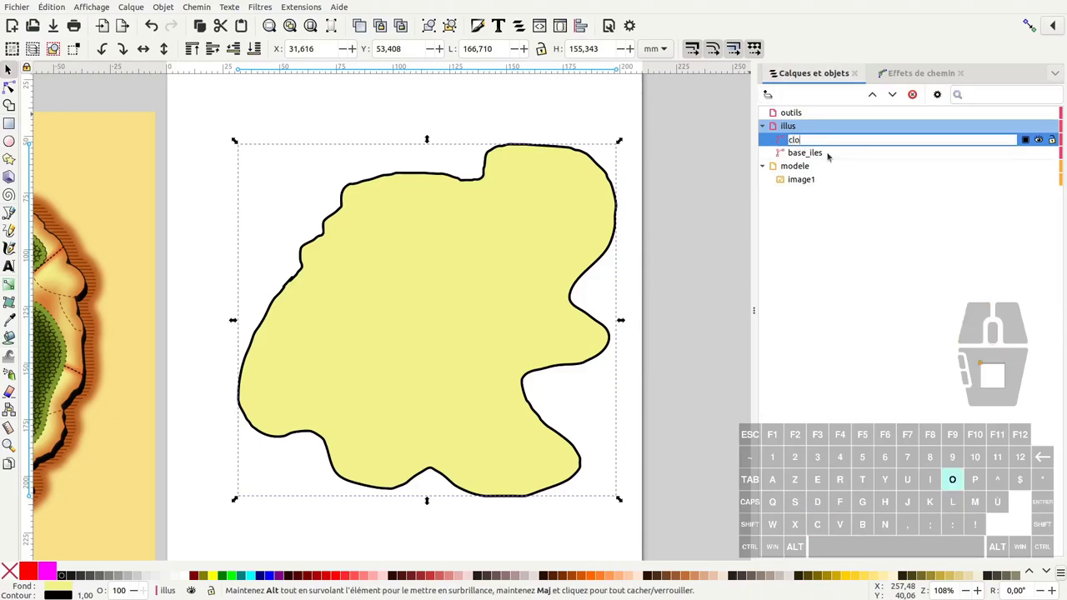
pyautogui.press('Return')
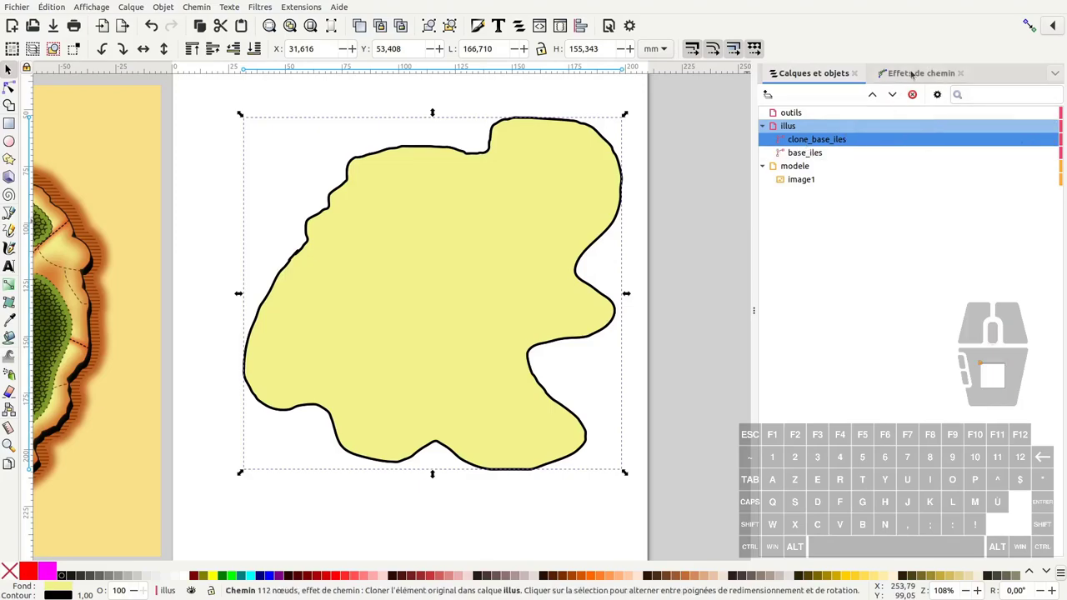
# Return to the clone's path effects list to add a further effect.
pyautogui.click(913, 74)
pyautogui.click(1061, 102)
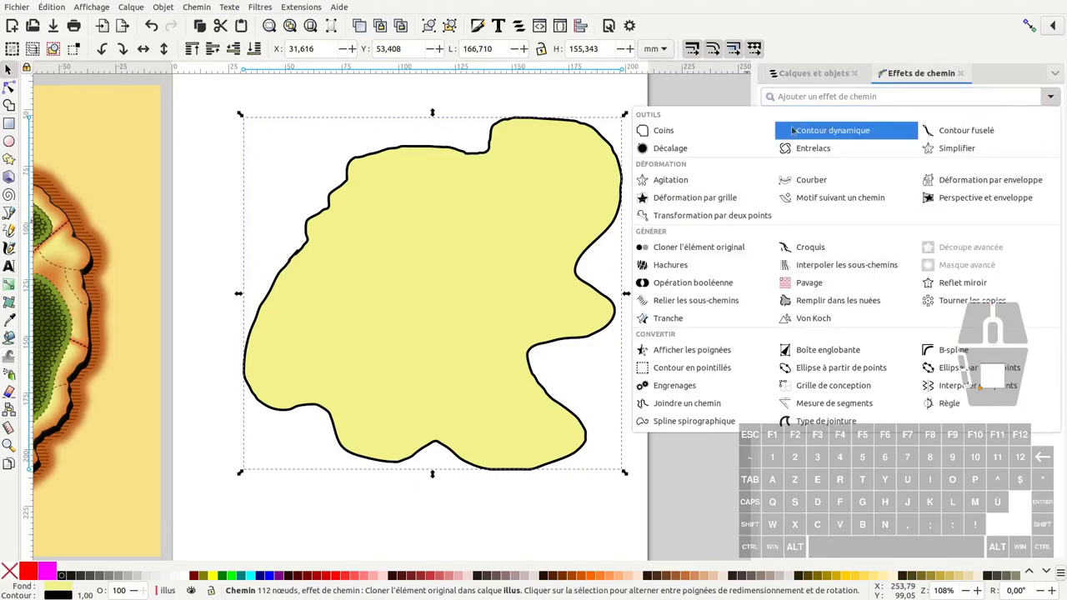
# Inset clone_base_iles with a −6.9 mm Offset effect and give base_iles behind it an orange fill.
pyautogui.click(695, 150)
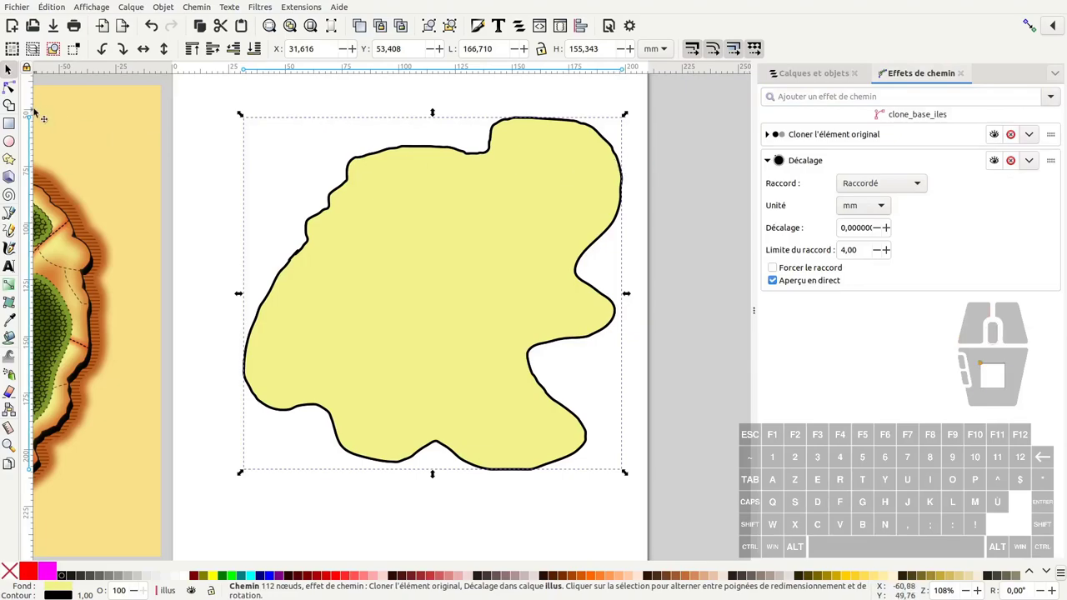
pyautogui.click(18, 91)
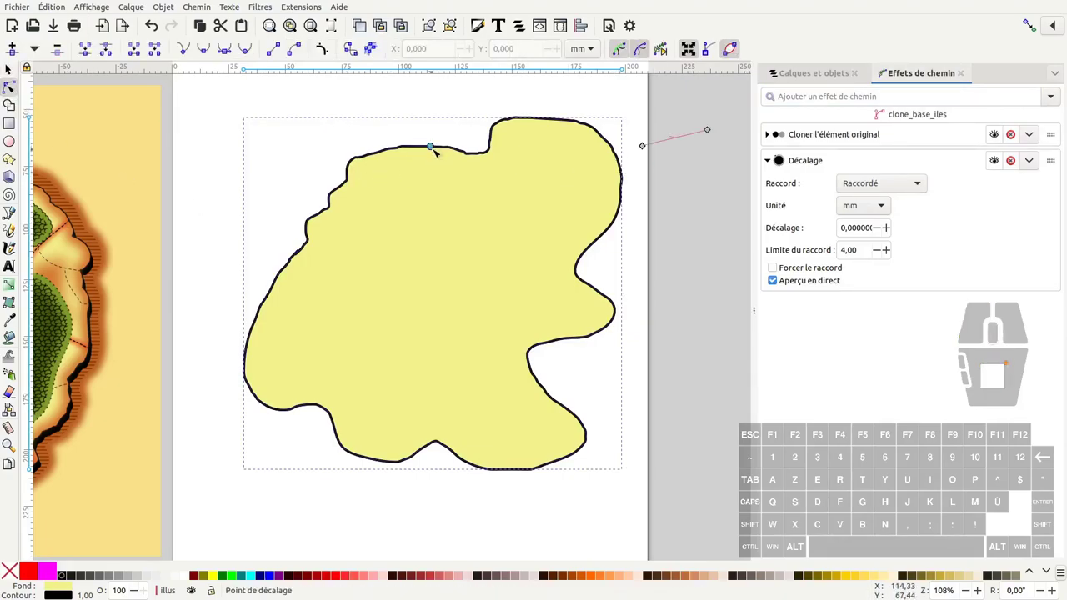
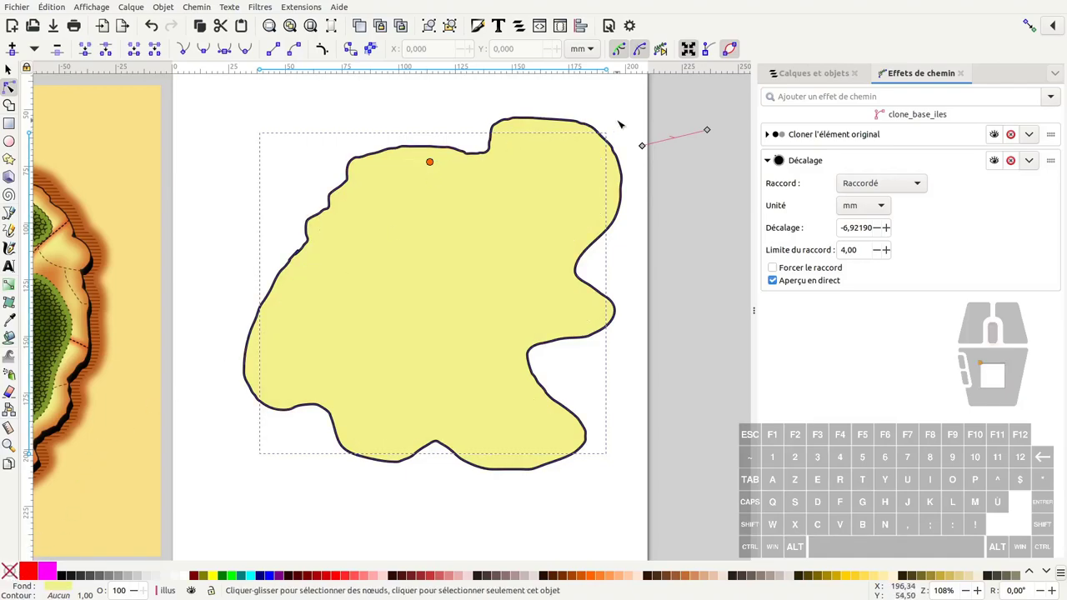
pyautogui.click(816, 75)
pyautogui.click(810, 153)
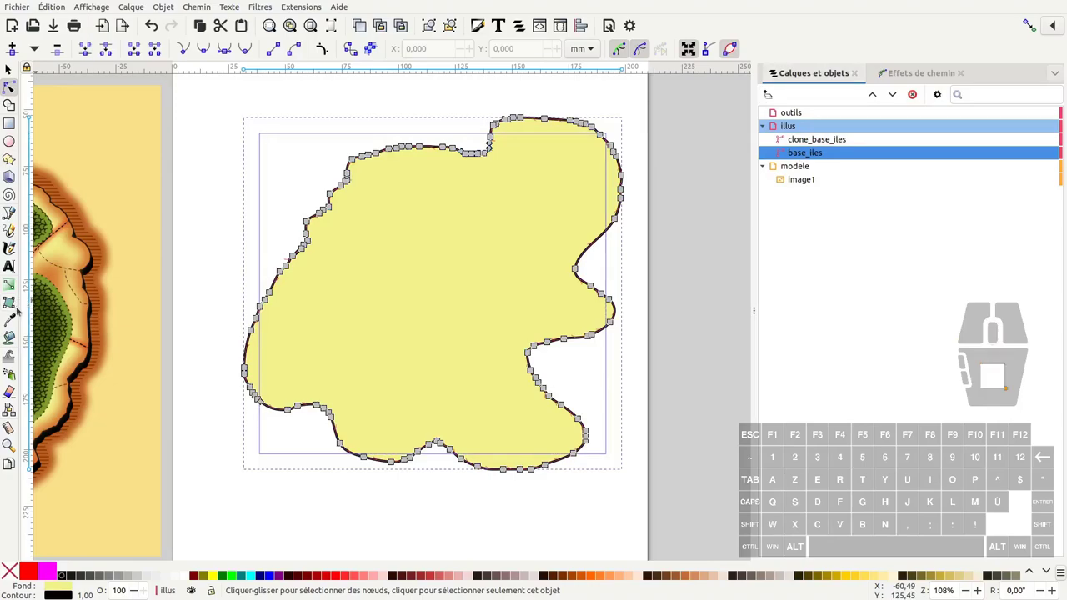
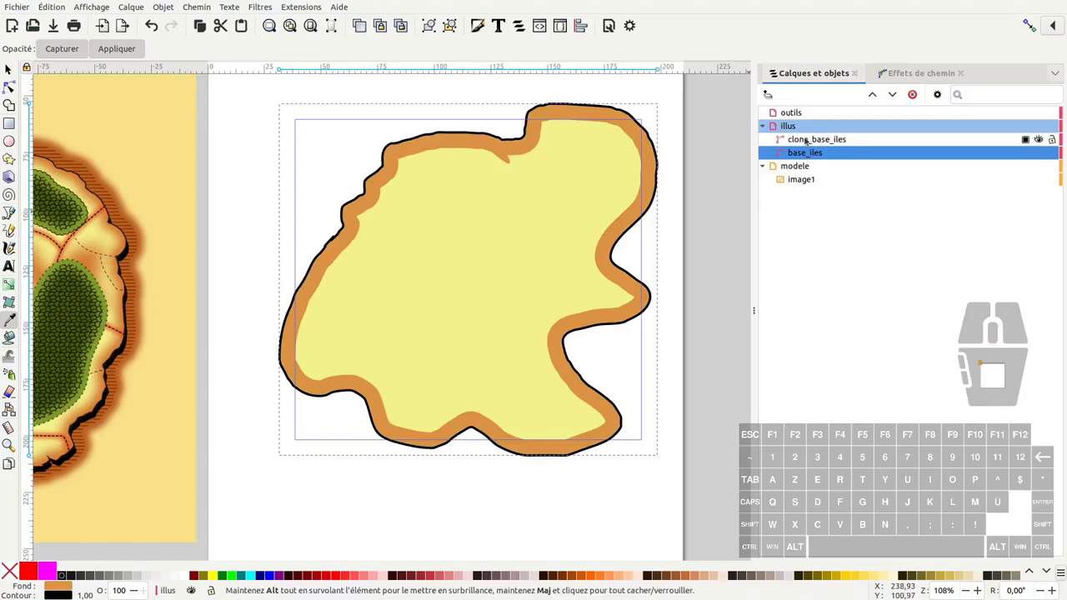
# Blur clone_base_iles so the yellow interior fades into the orange coastal band, then deselect.
pyautogui.click(807, 139)
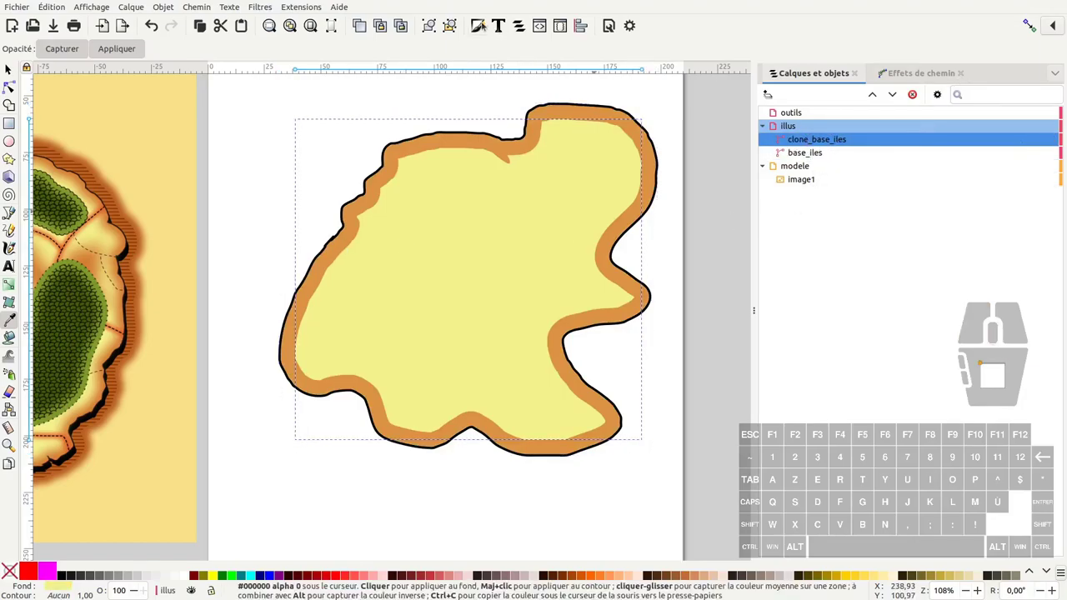
pyautogui.click(481, 24)
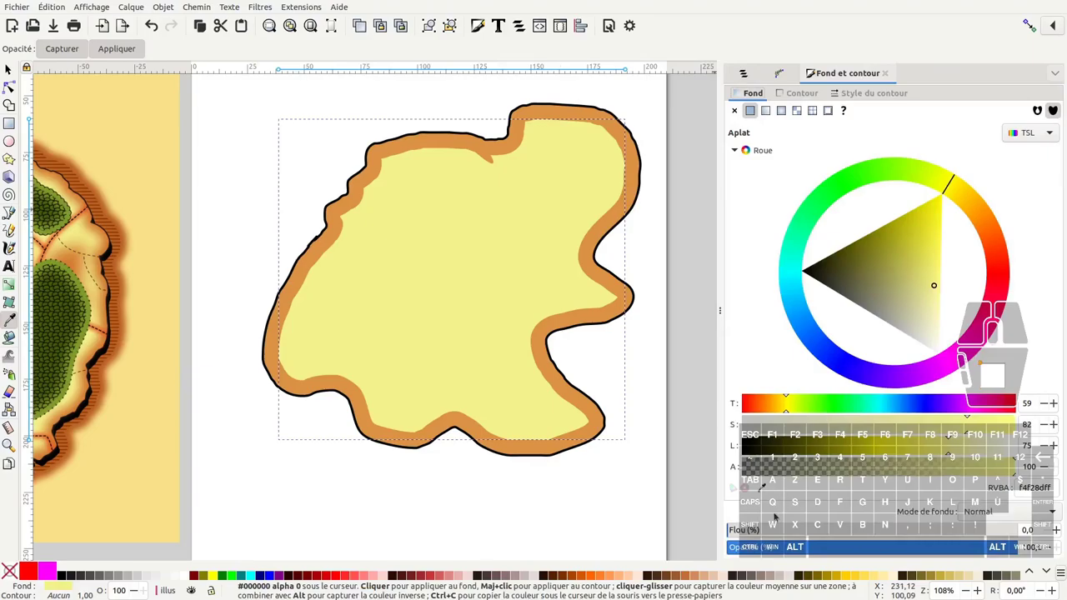
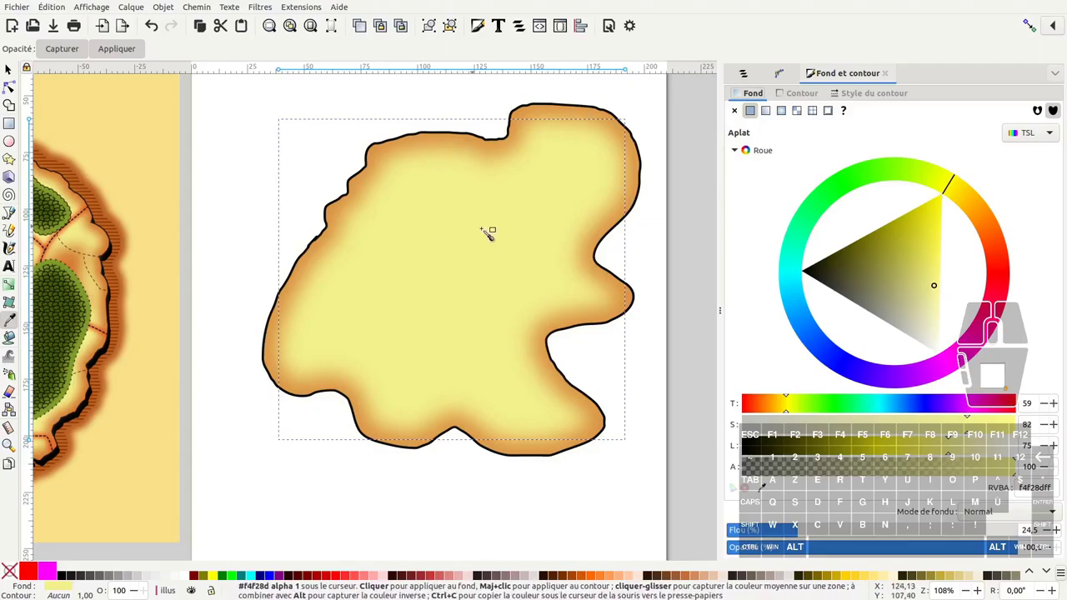
pyautogui.click(8, 73)
pyautogui.click(226, 171)
pyautogui.click(750, 75)
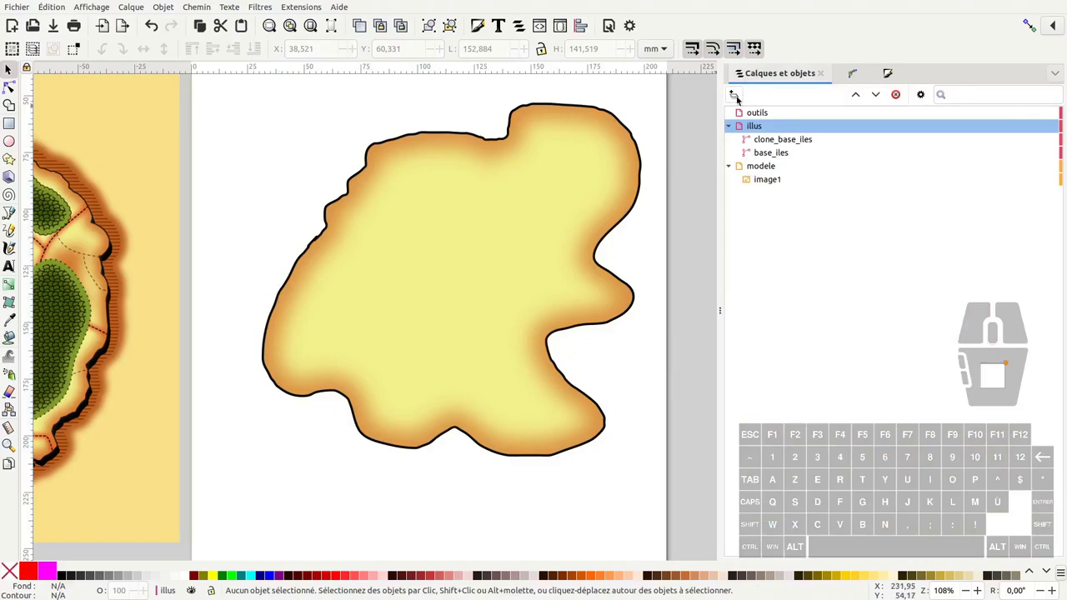
# Enlarge a copy of the clone with a bigger offset and fill it orange-brown from the reference map.
pyautogui.middleClick(495, 258)
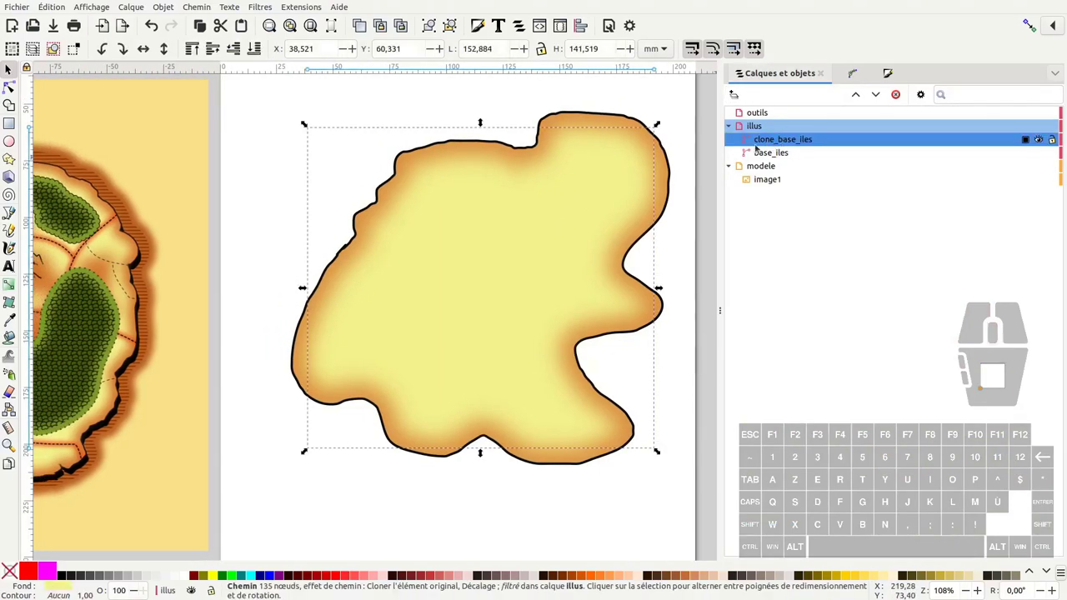
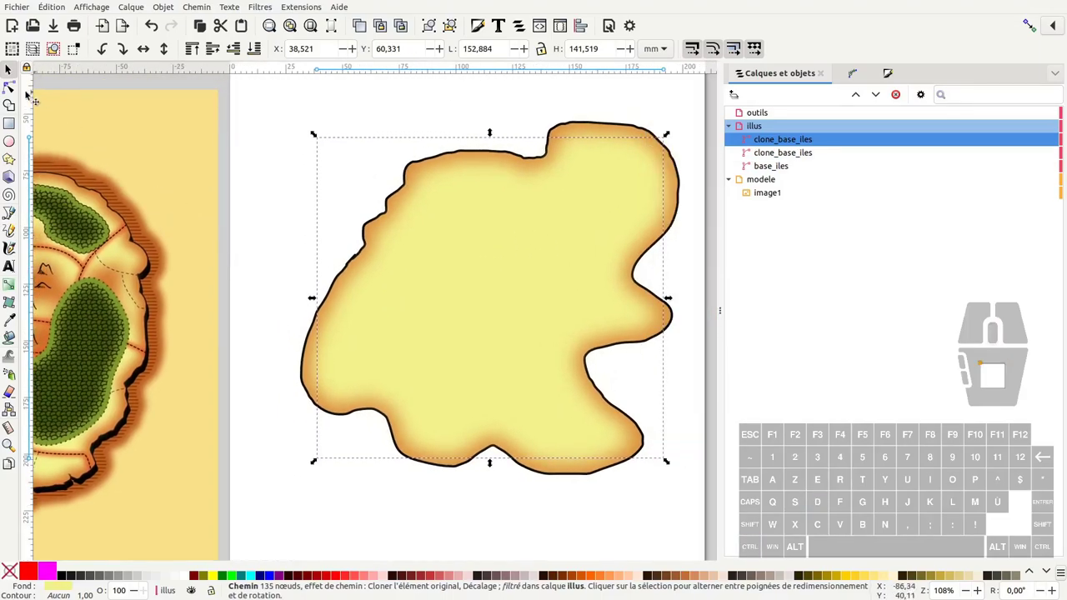
pyautogui.click(14, 87)
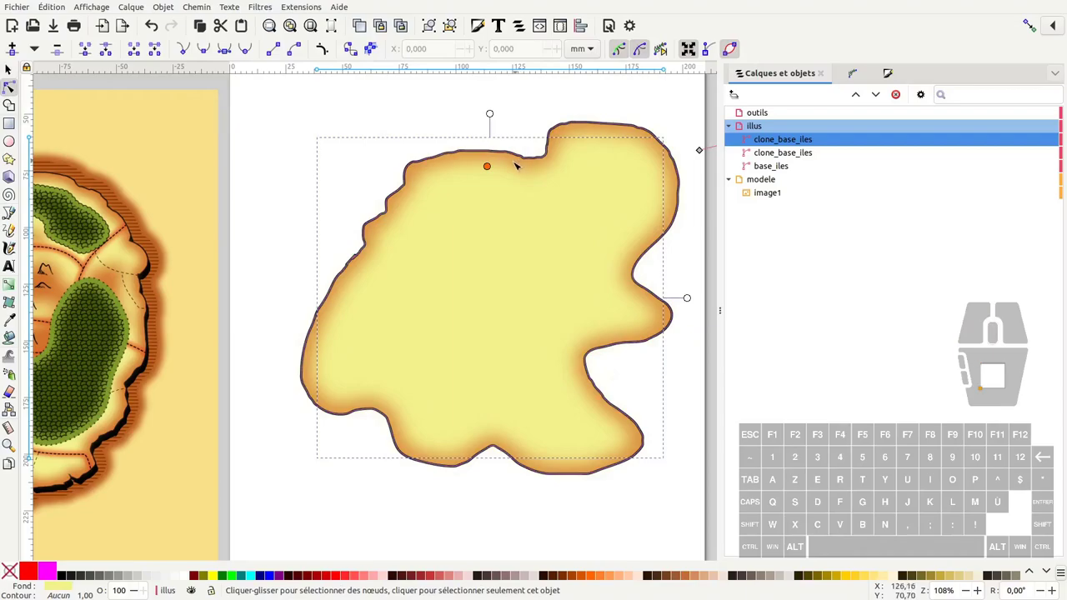
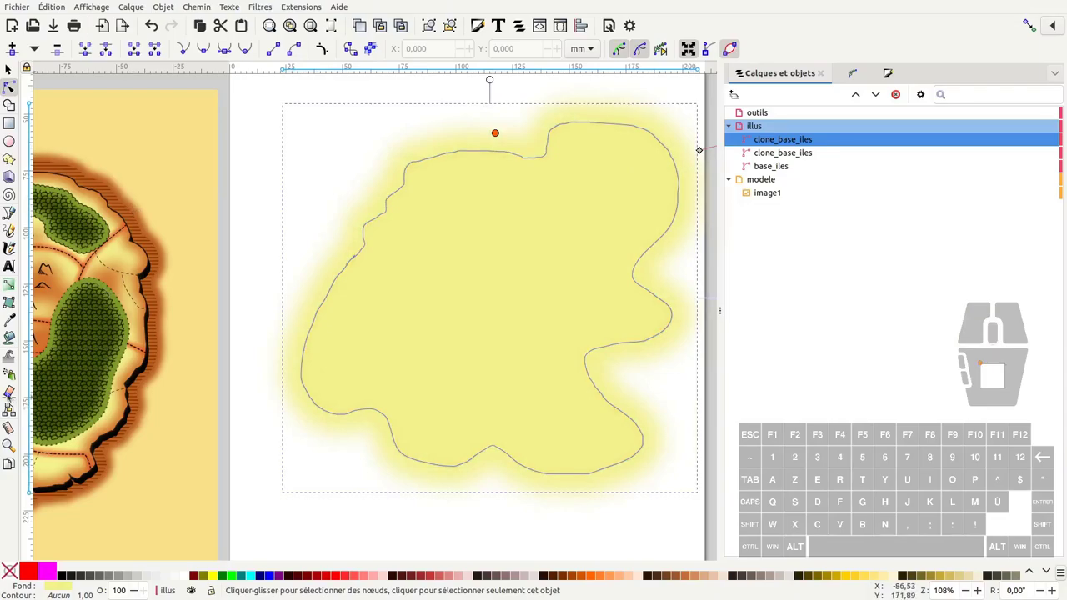
pyautogui.click(812, 137)
pyautogui.click(812, 138)
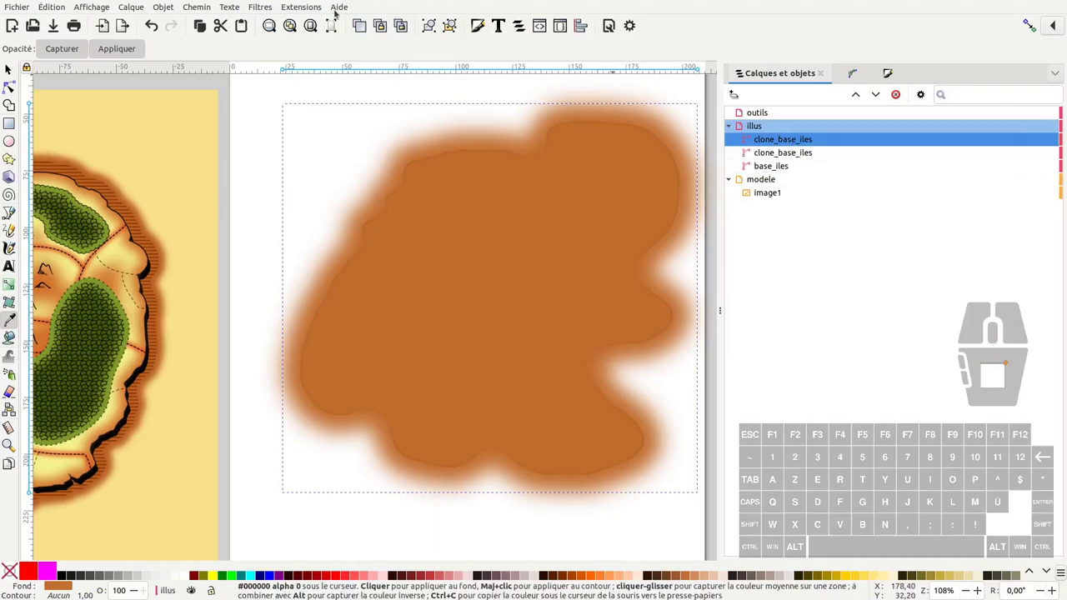
# Close the accidentally opened About dialog.
pyautogui.click(342, 10)
pyautogui.click(359, 187)
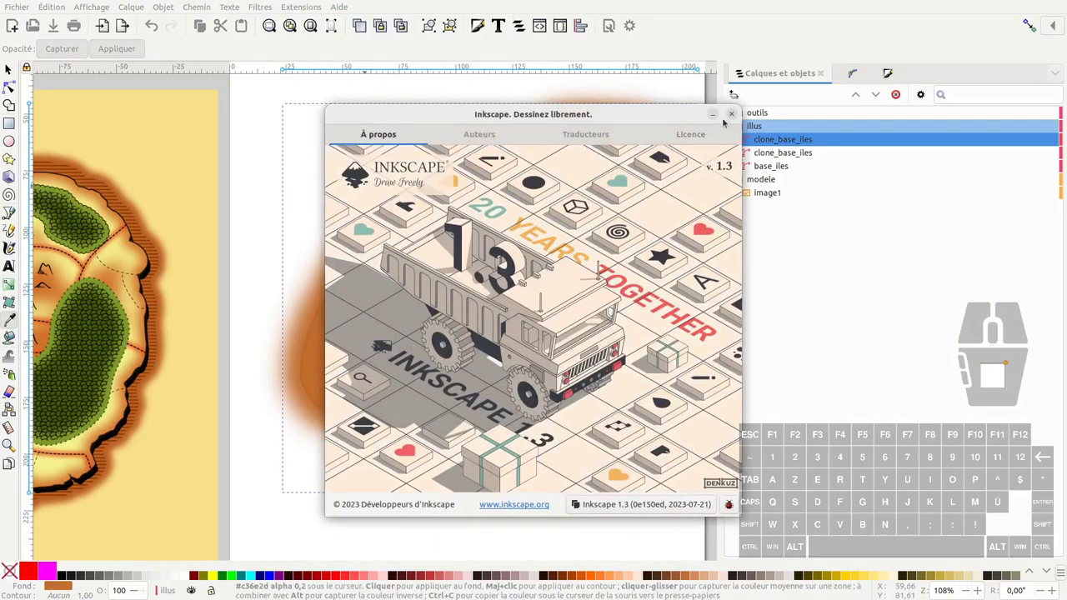
pyautogui.click(733, 115)
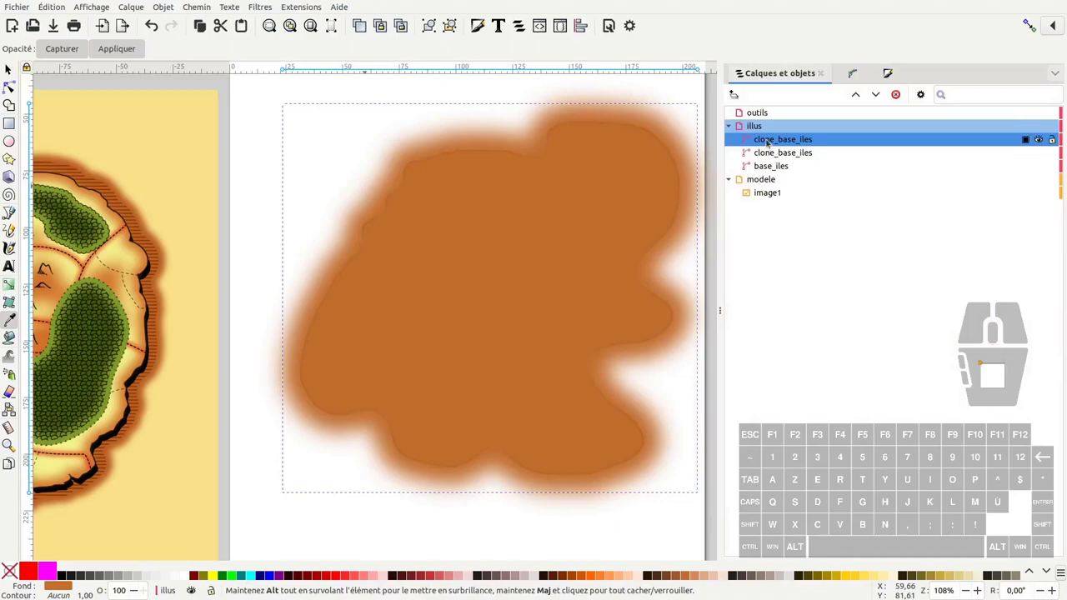
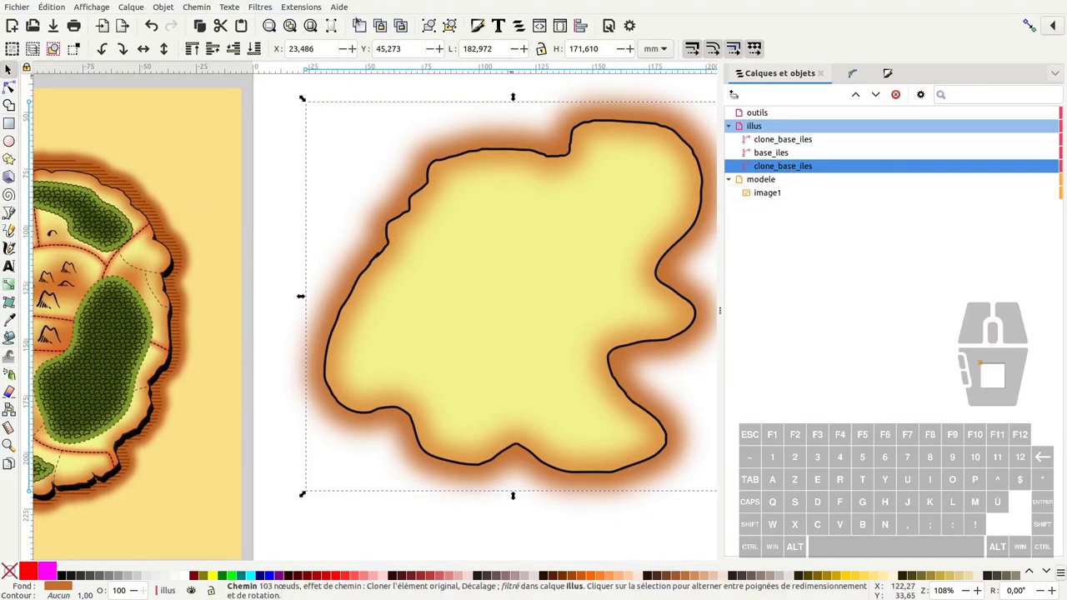
# Lower the new glow copy one step in Layers and Objects, beneath base_iles.
pyautogui.click(363, 24)
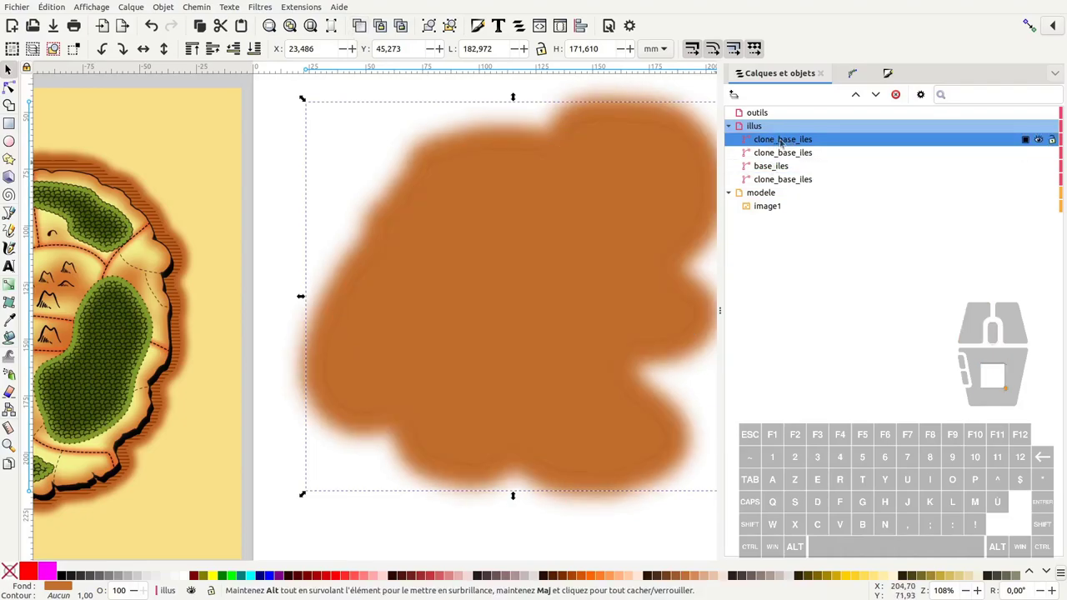
pyautogui.click(882, 97)
pyautogui.click(883, 99)
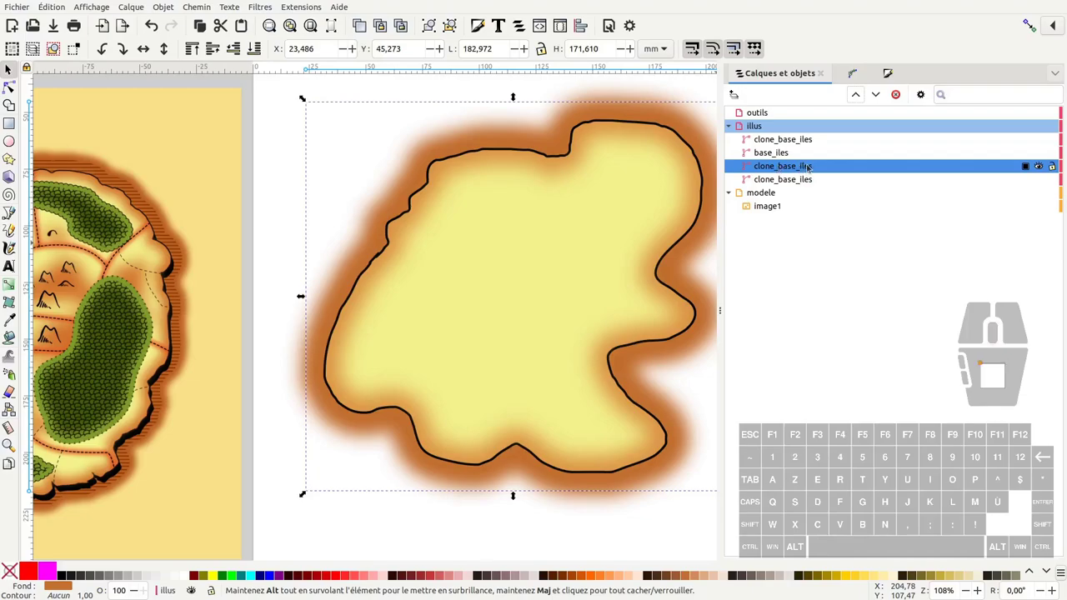
# Rename the copies clone_base_iles_effet_lignes and clone_base_iles_effet_flou_orange.
pyautogui.click(810, 167)
pyautogui.doubleClick(810, 166)
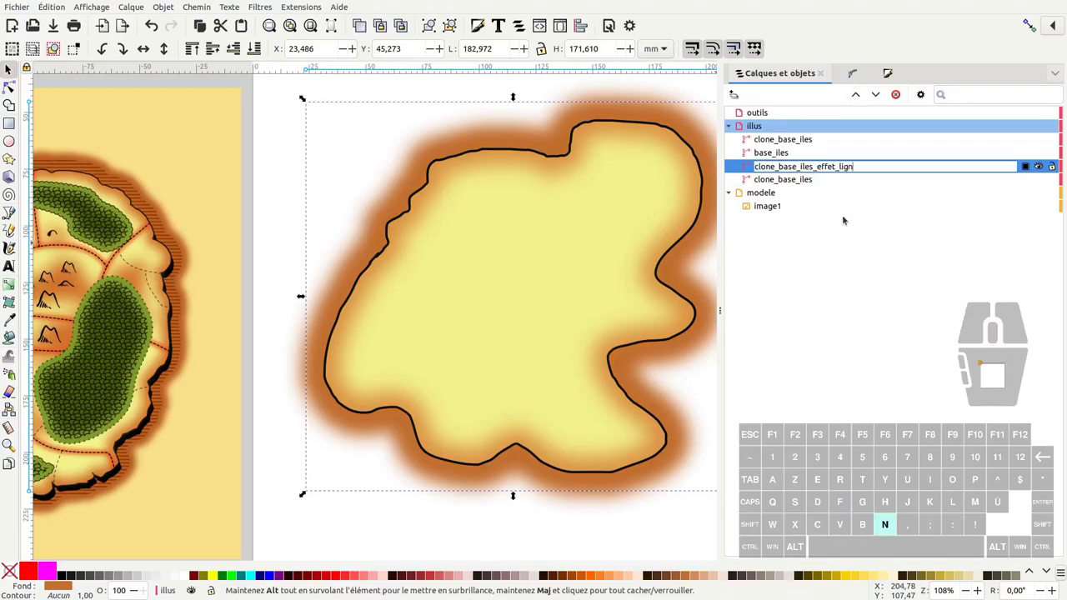
pyautogui.press('Return')
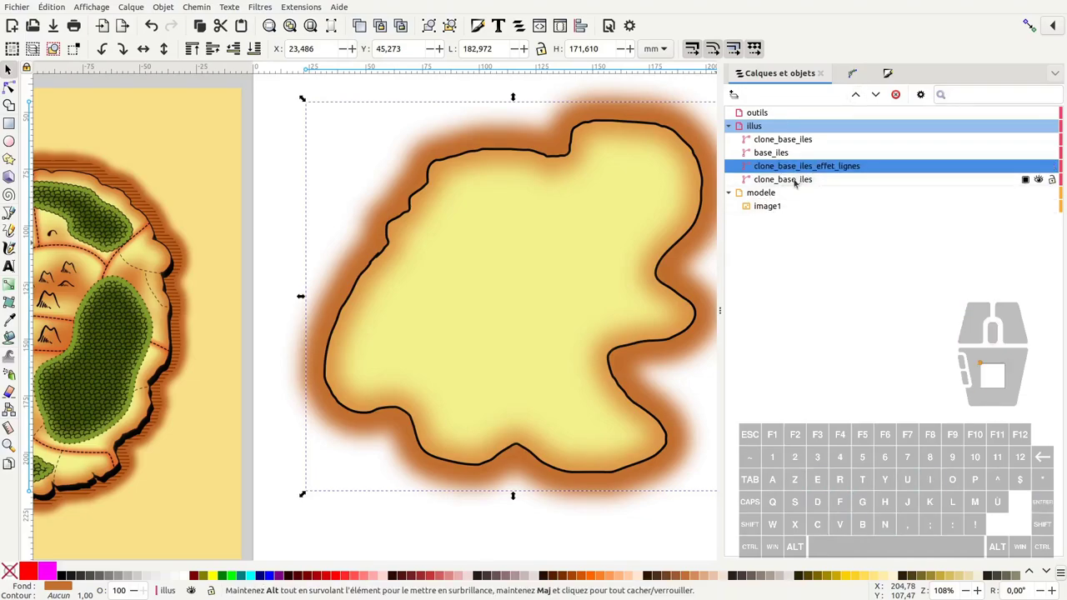
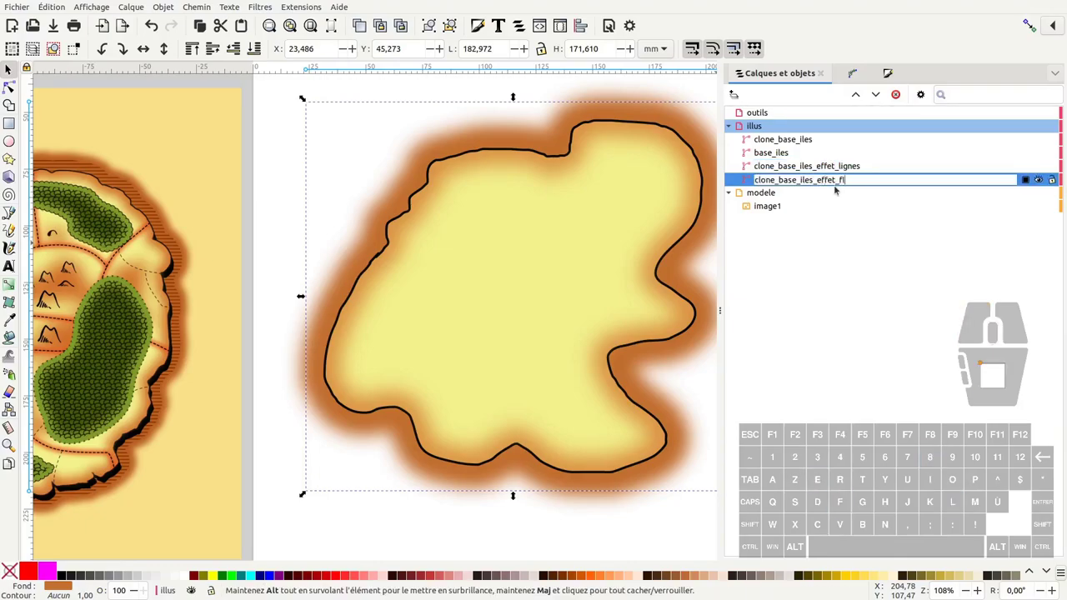
pyautogui.click(837, 171)
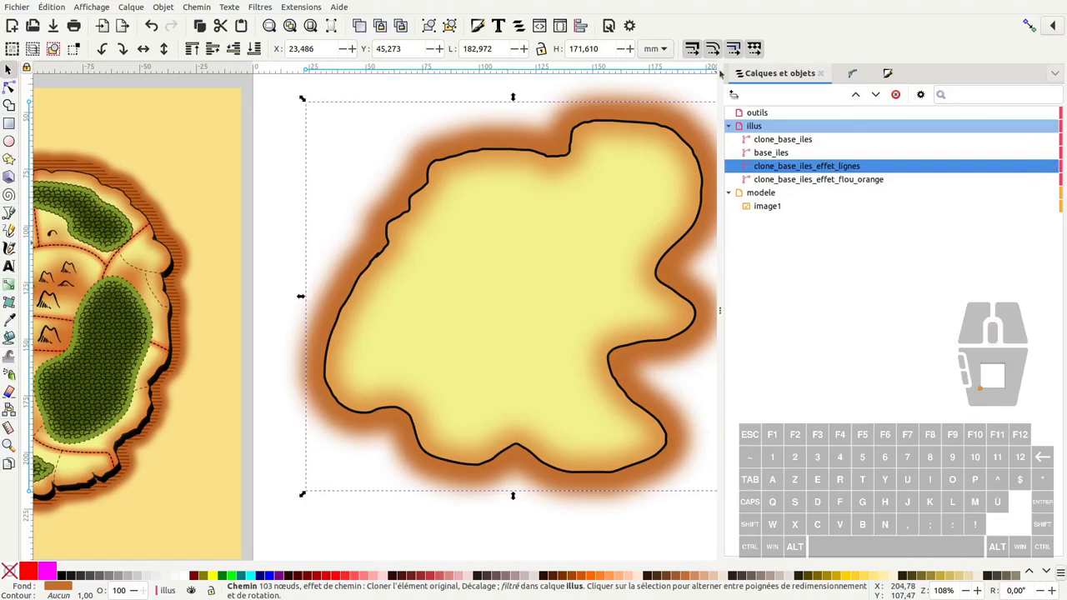
# Remove the blur from the lines copy and fill it with a stripe hatching pattern.
pyautogui.click(269, 7)
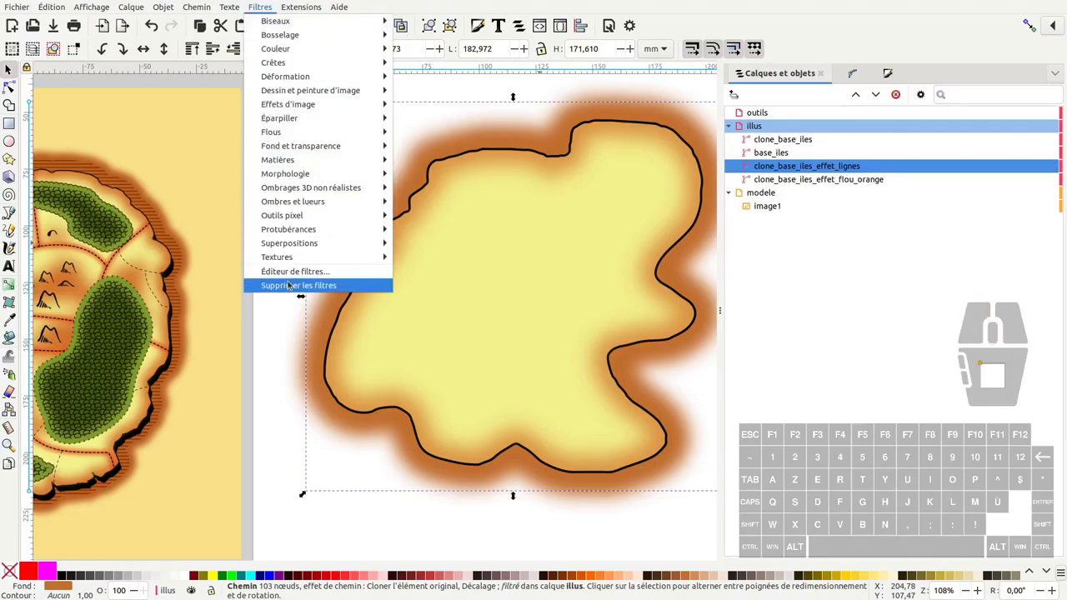
pyautogui.click(290, 284)
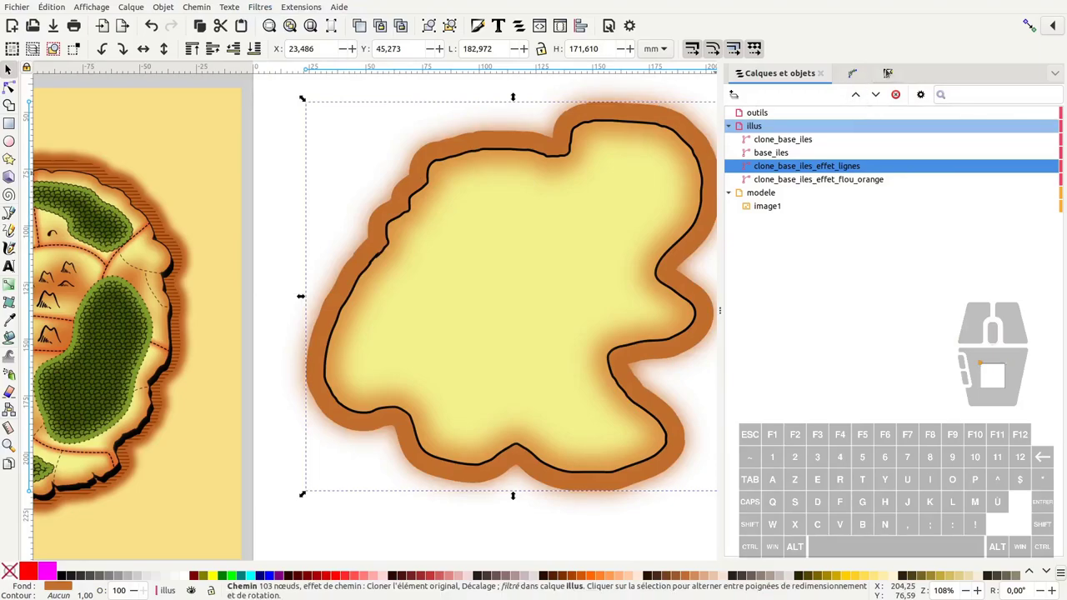
pyautogui.click(890, 70)
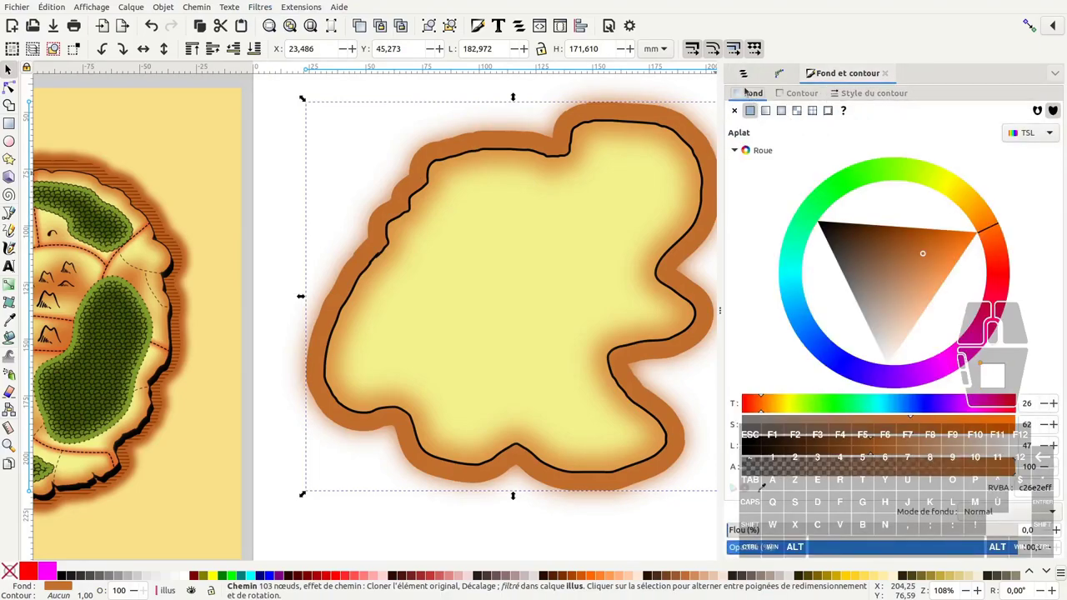
pyautogui.click(747, 91)
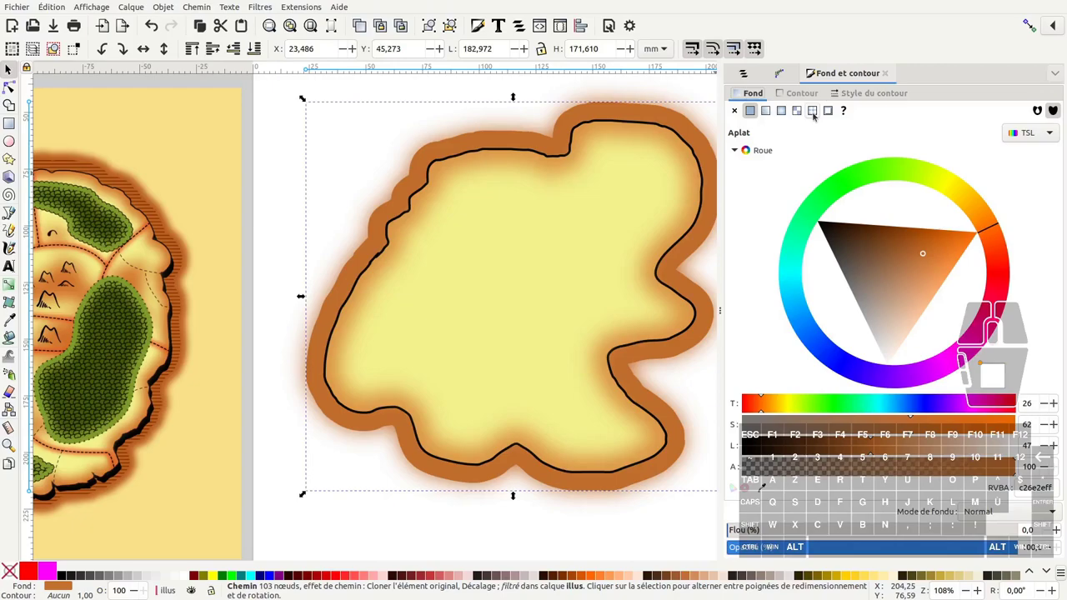
pyautogui.click(816, 114)
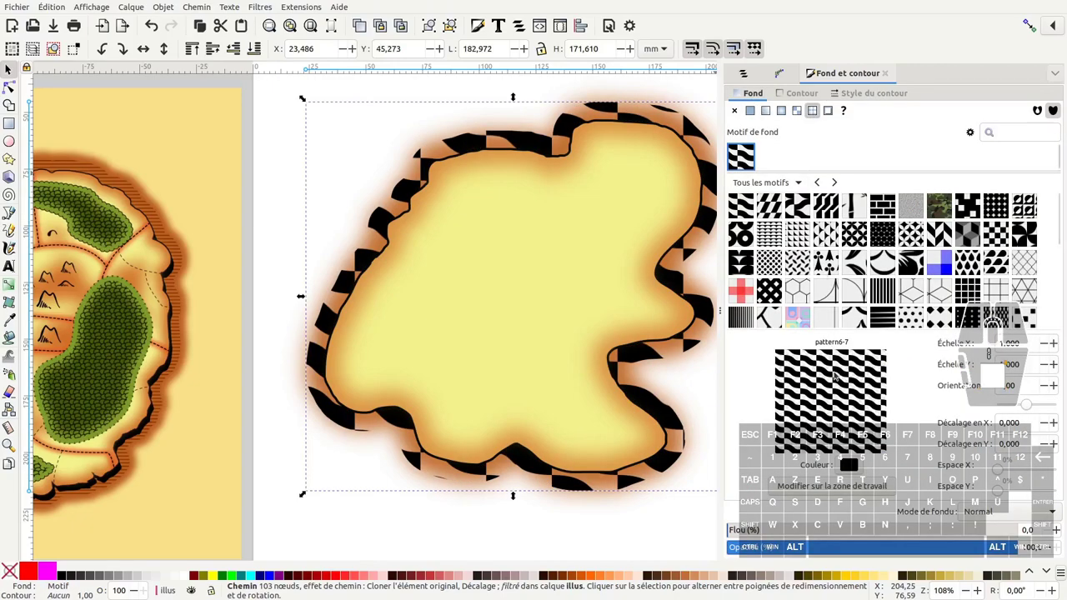
pyautogui.scroll(-3)
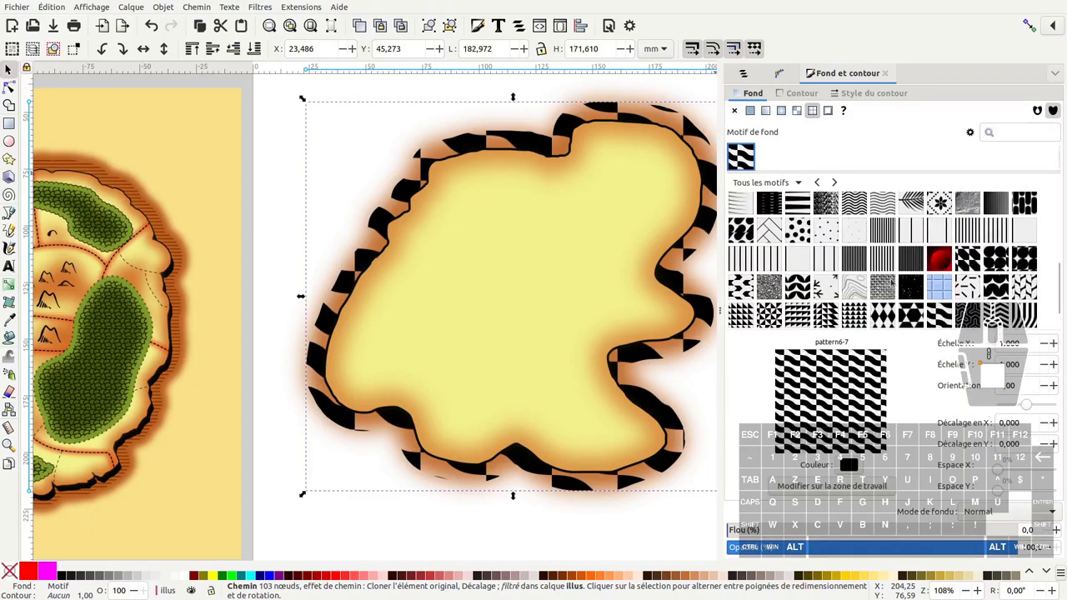
pyautogui.click(938, 204)
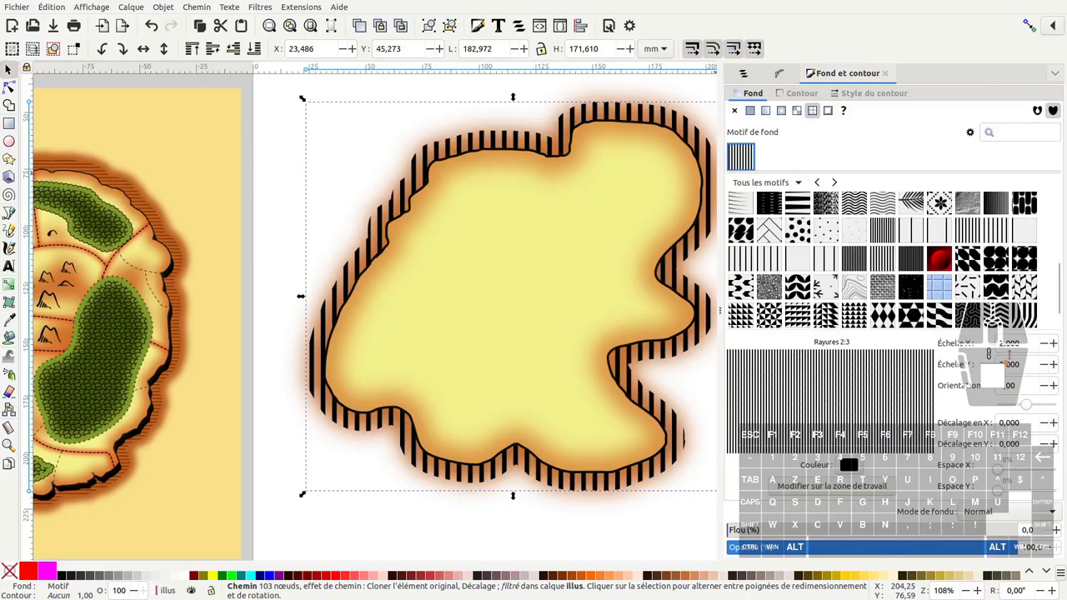
# Make the hatching finer and turn its lines horizontal.
pyautogui.click(938, 203)
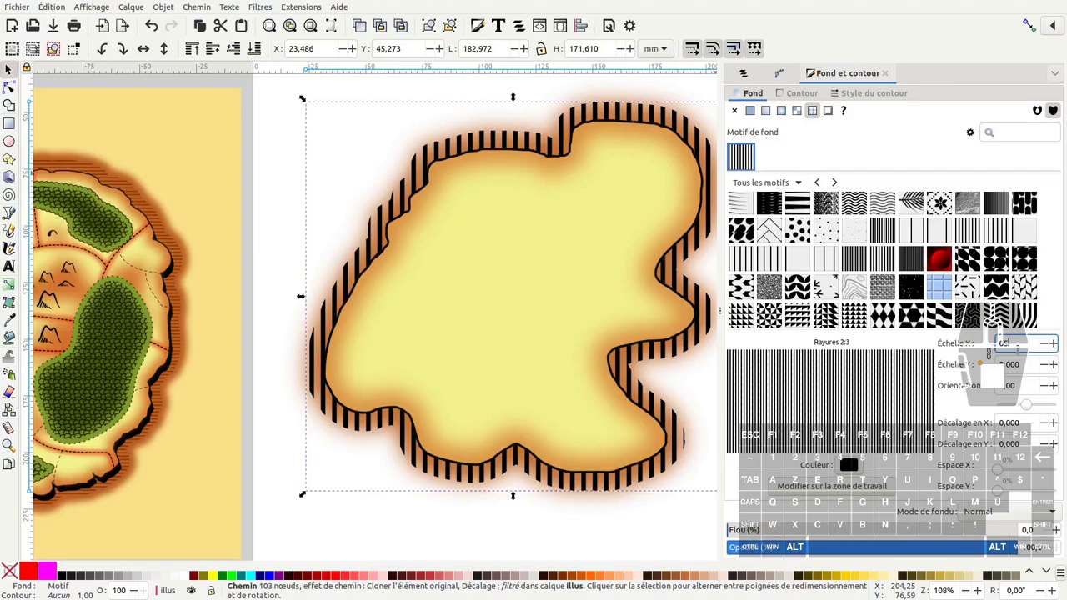
pyautogui.press(',')
pyautogui.click(938, 203)
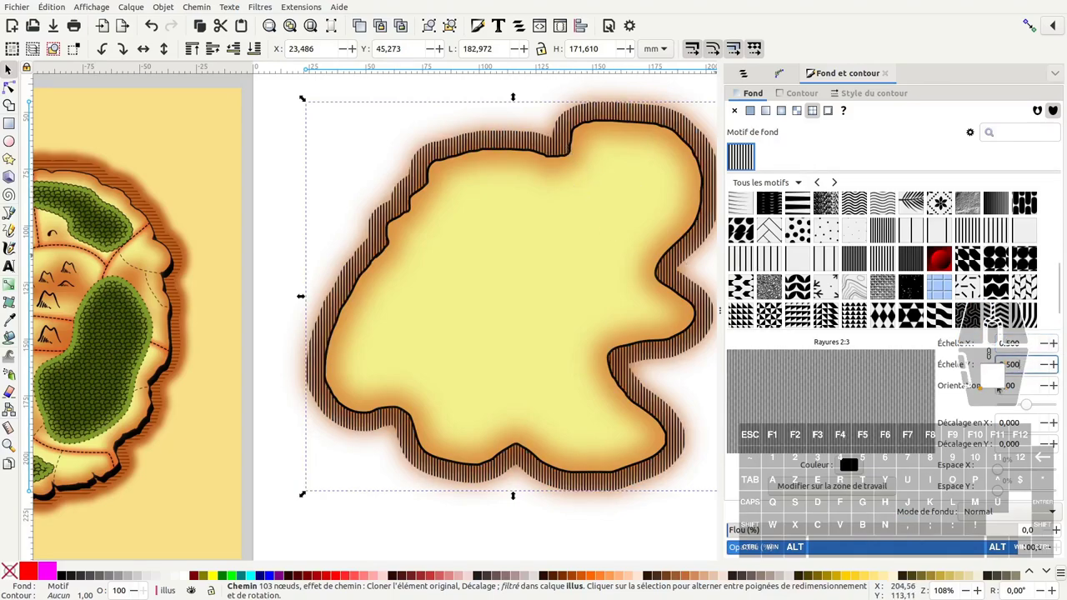
pyautogui.click(938, 204)
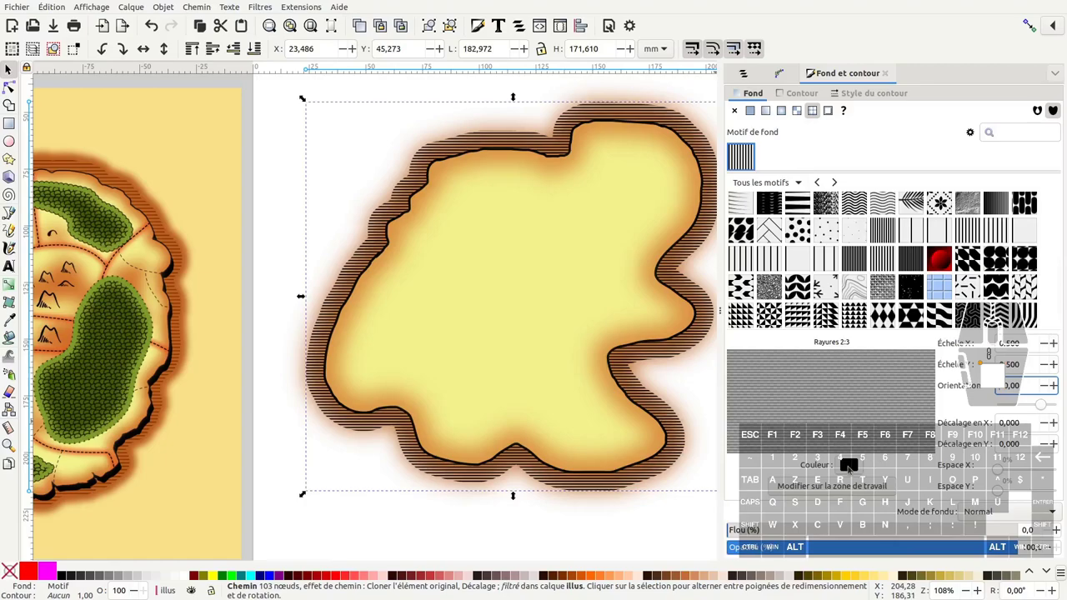
# Set the hatch pattern colour to a brown hue in the pattern colour dialog.
pyautogui.click(938, 203)
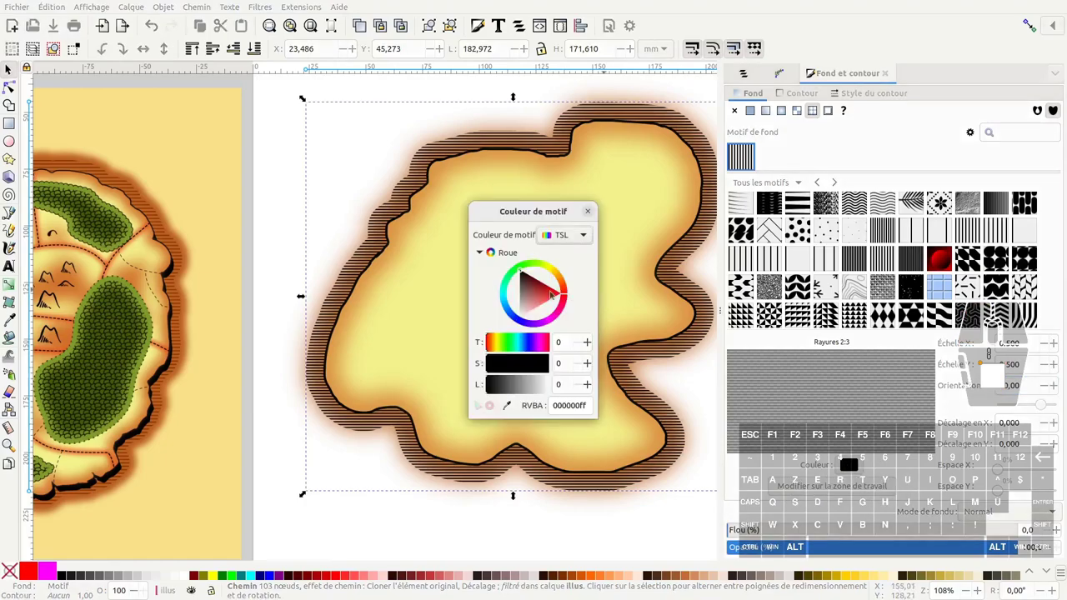
pyautogui.click(938, 204)
pyautogui.click(937, 204)
pyautogui.click(937, 203)
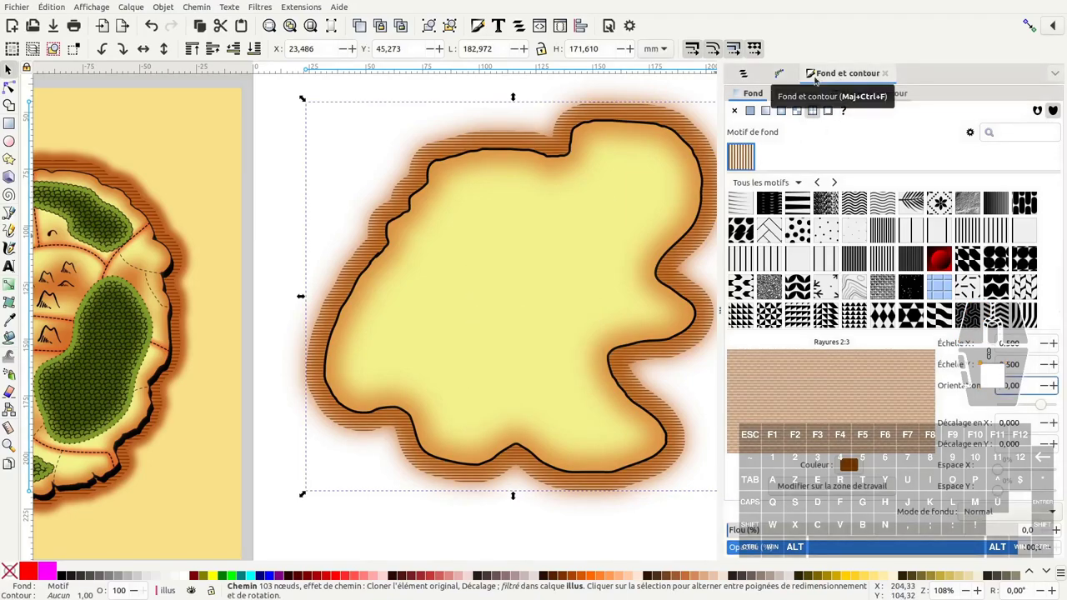
# Bring the whole island into view and select the base_iles outline.
pyautogui.middleClick(938, 203)
pyautogui.scroll(-3)
pyautogui.middleClick(797, 80)
pyautogui.middleClick(760, 77)
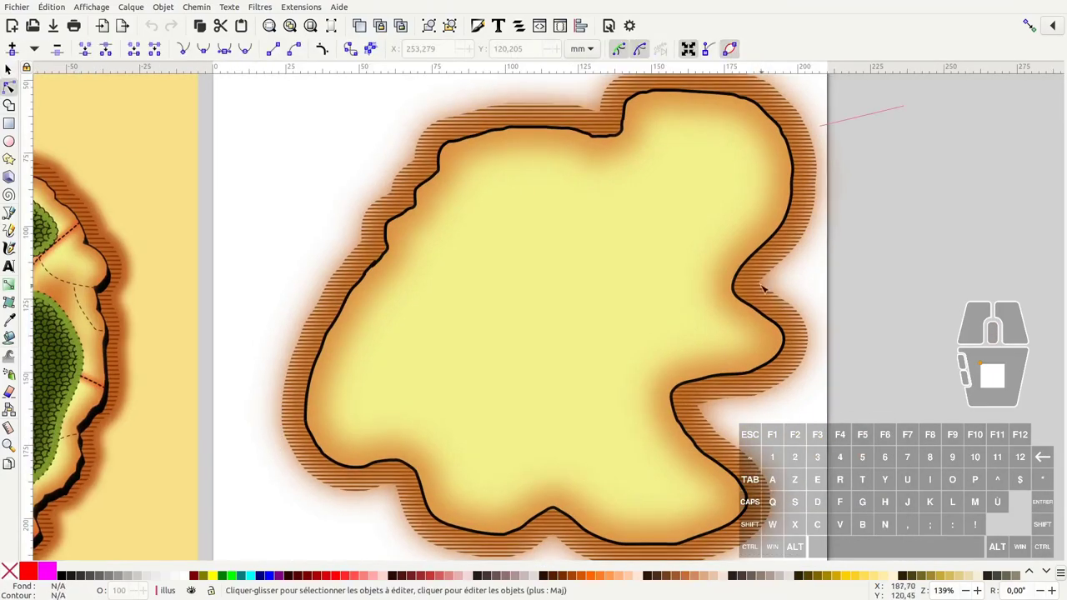
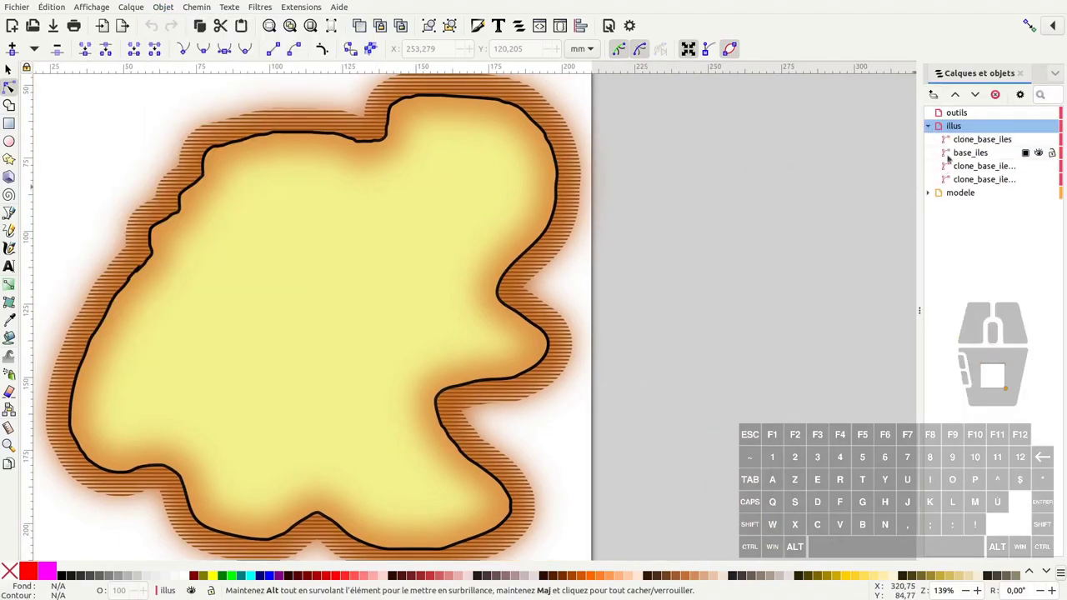
pyautogui.click(966, 155)
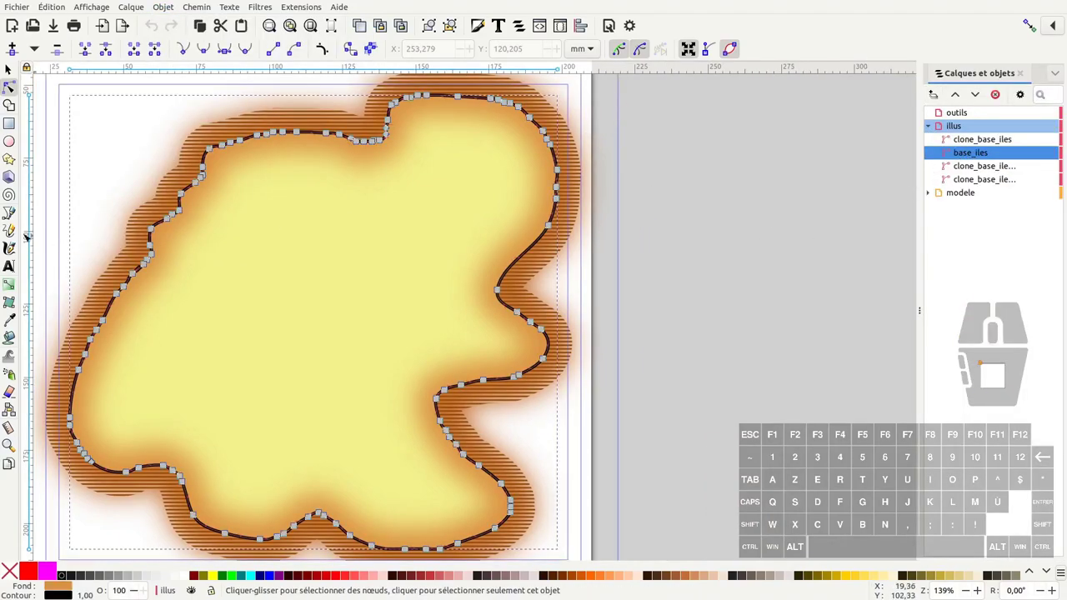
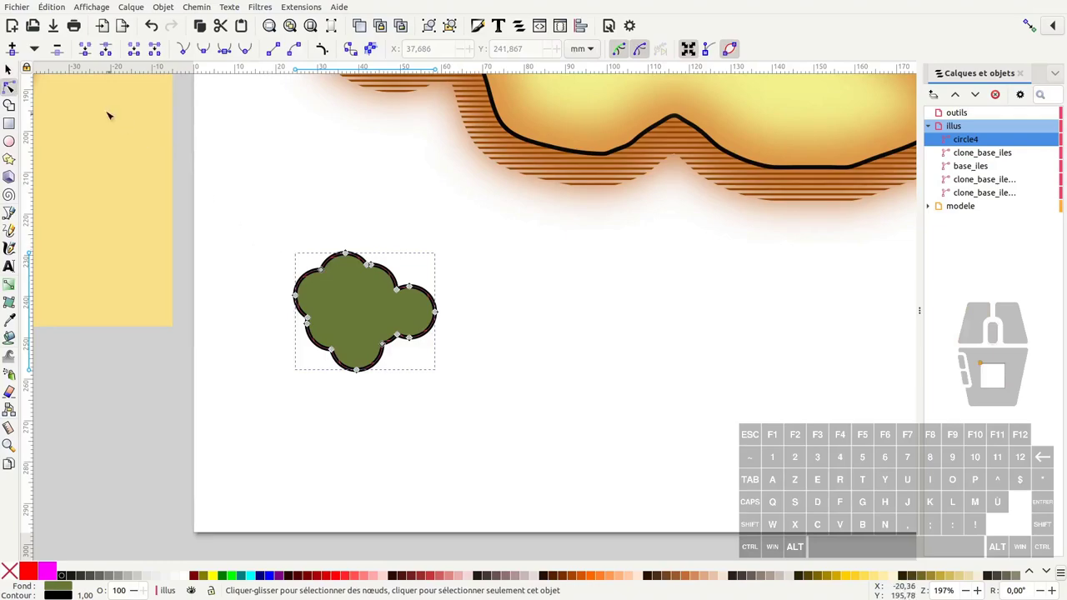
# Nudge the tree crown and place a duplicate just below it.
pyautogui.click(13, 70)
pyautogui.moveTo(358, 267); pyautogui.dragTo(321, 274)
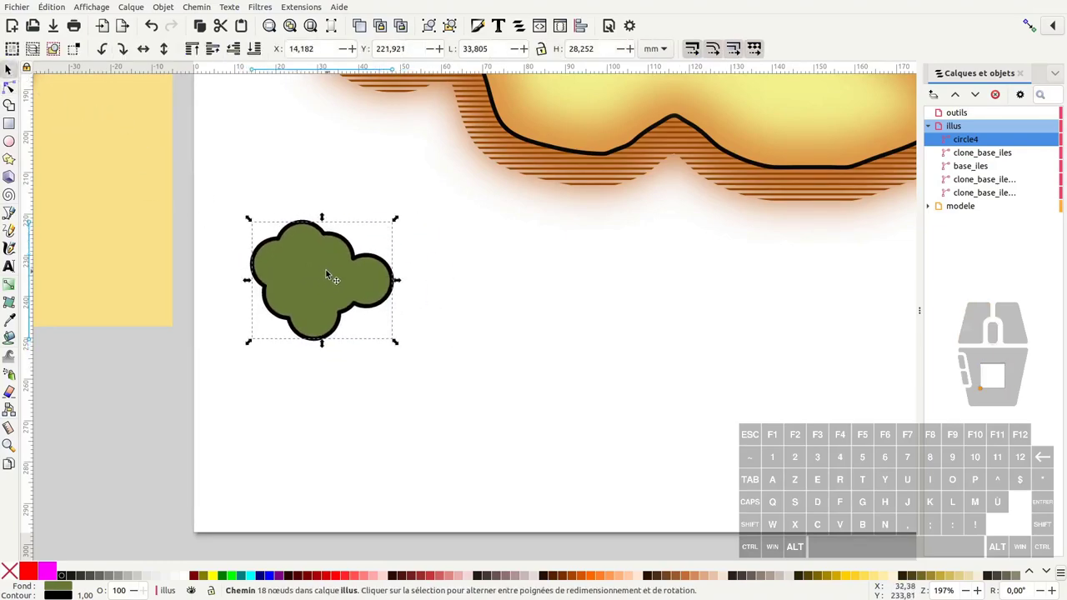
pyautogui.moveTo(336, 285); pyautogui.dragTo(334, 418)
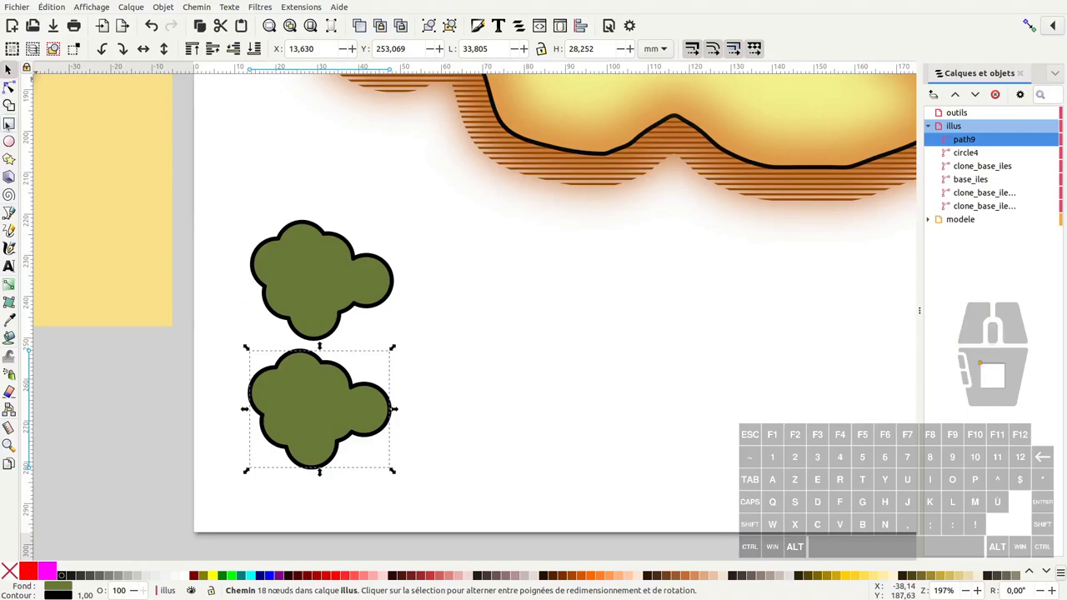
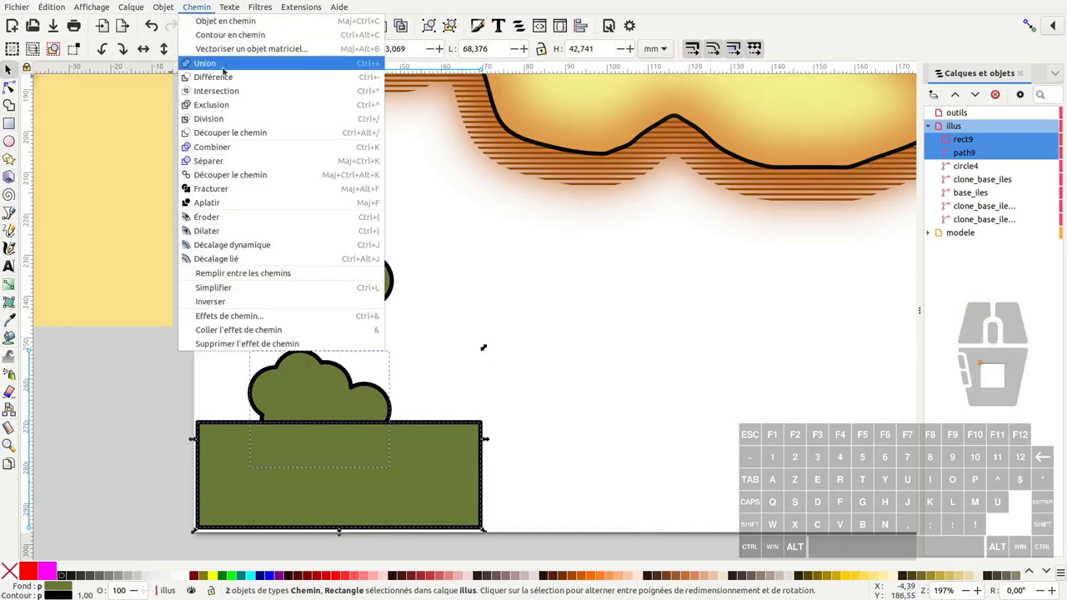
# Cut the rectangle from the lower crown with Différence and edit its flat-bottomed nodes.
pyautogui.click(225, 77)
pyautogui.click(505, 265)
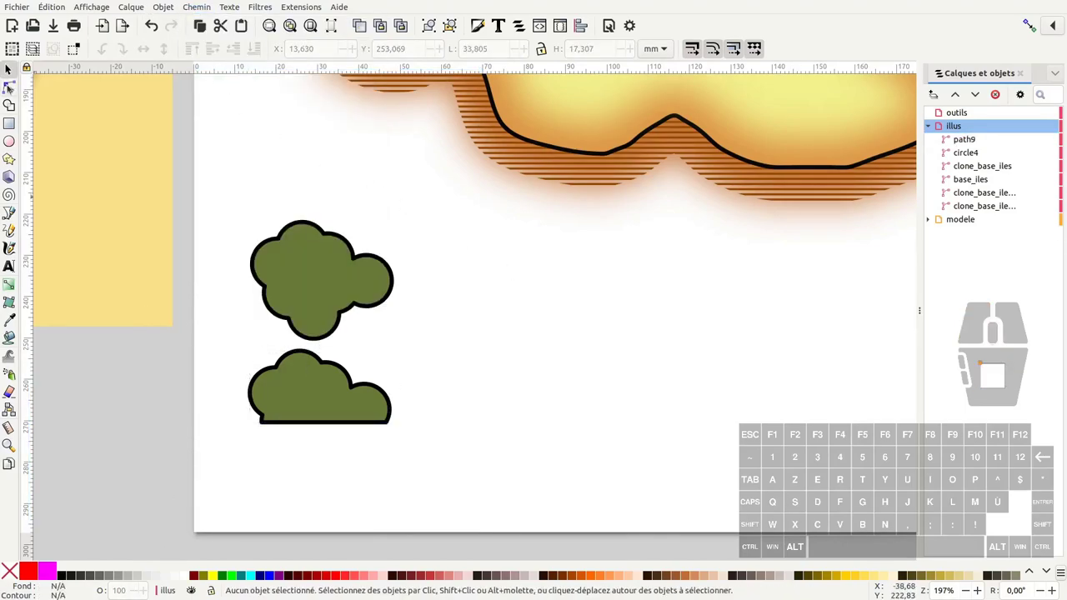
pyautogui.click(12, 85)
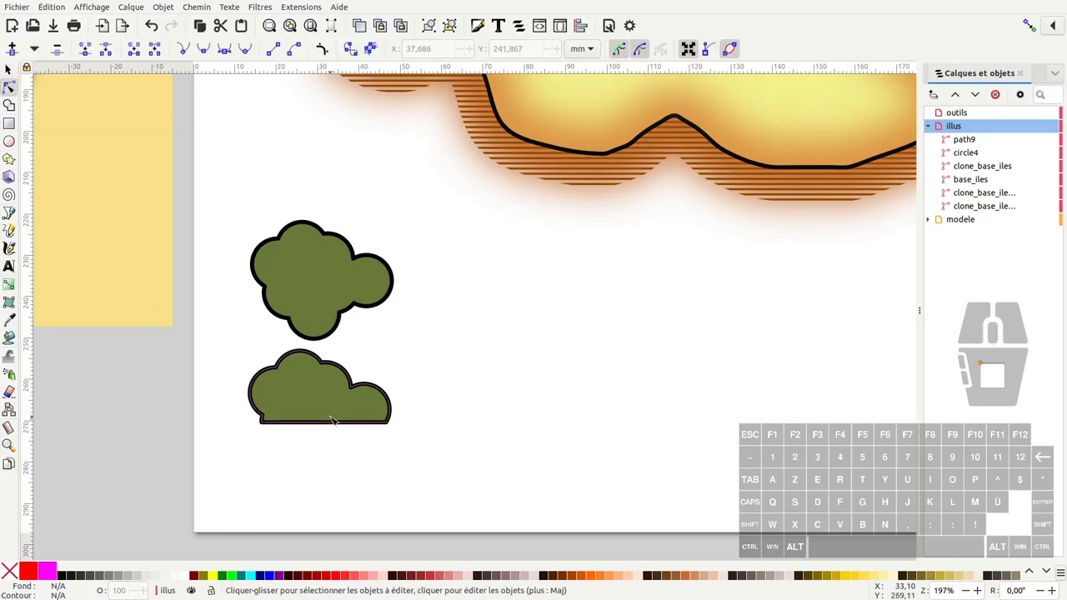
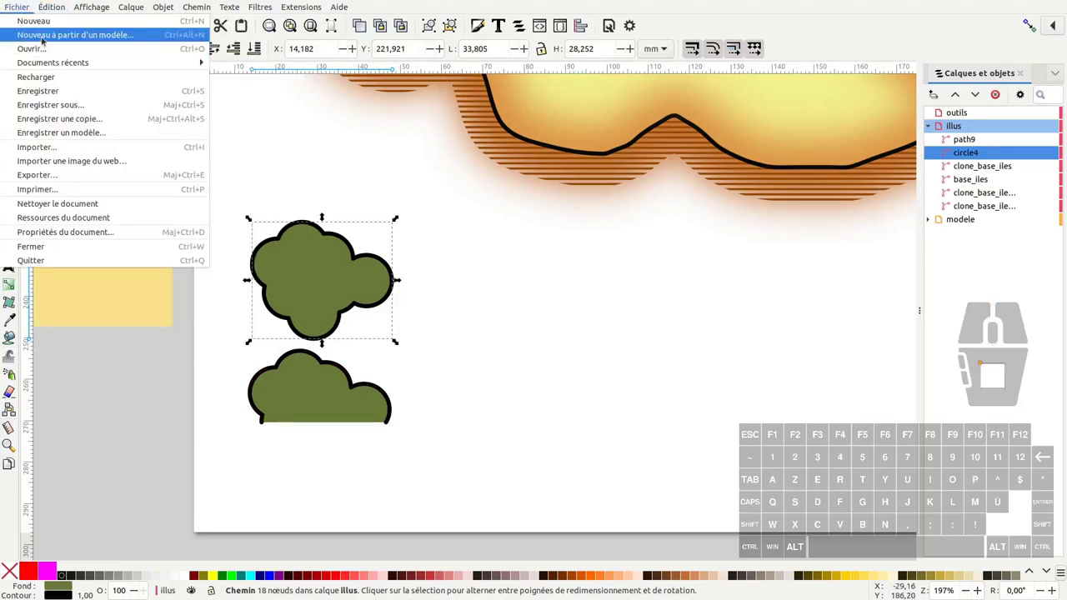
# Create a new document from the Motif sans couture template under Autres.
pyautogui.click(46, 38)
pyautogui.click(632, 178)
pyautogui.click(459, 329)
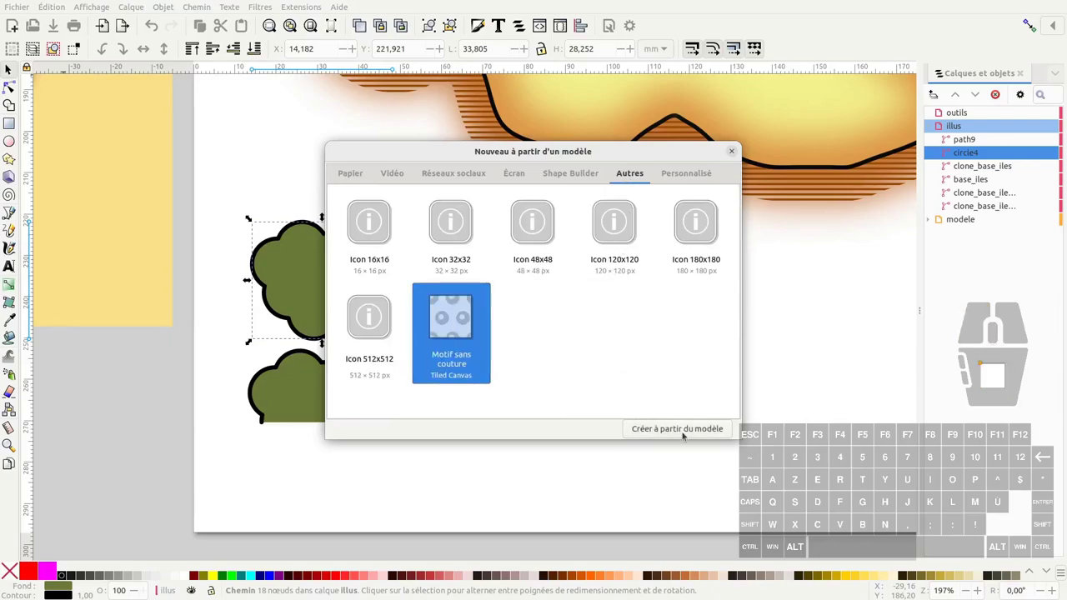
pyautogui.click(683, 431)
# Shift the view of the new document toward the pattern tile.
pyautogui.click(610, 328)
pyautogui.click(91, 47)
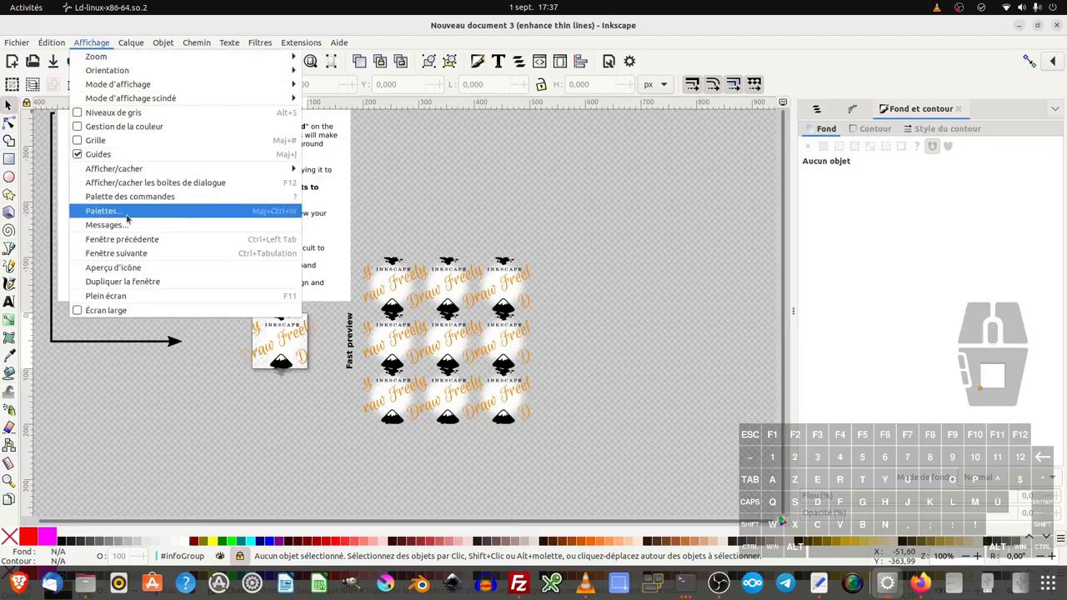
pyautogui.click(117, 295)
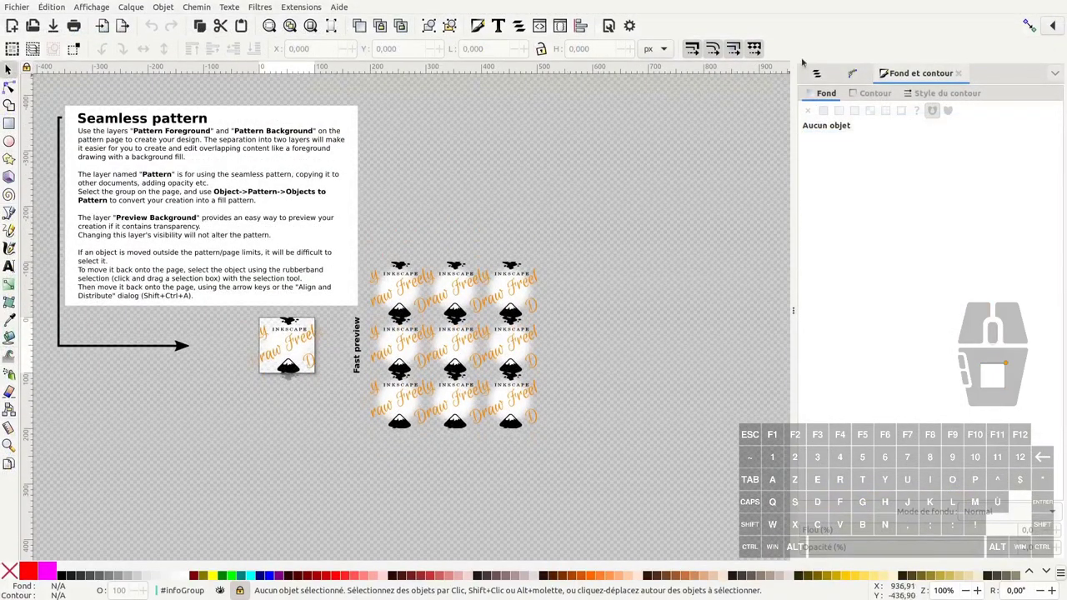
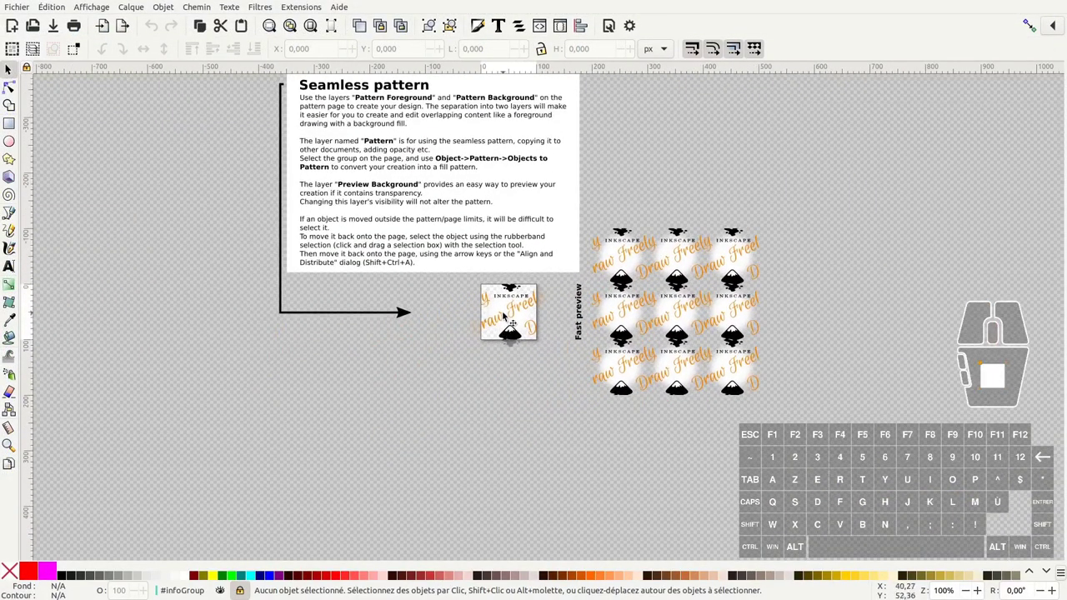
pyautogui.middleClick(507, 312)
# Paste the tree crown into the pattern group and shrink it to fit the tile.
pyautogui.click(516, 312)
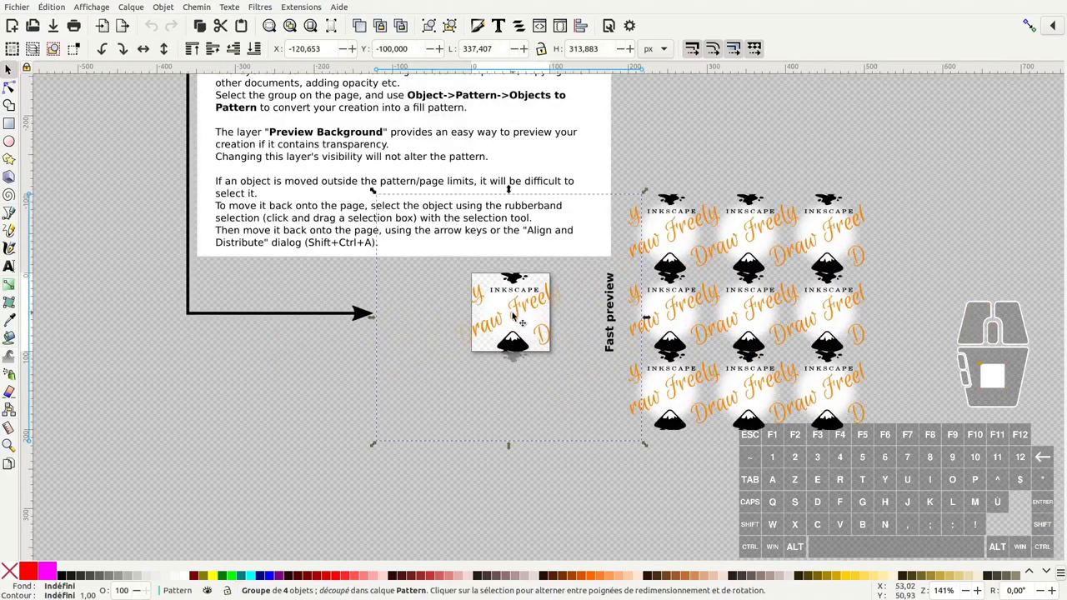
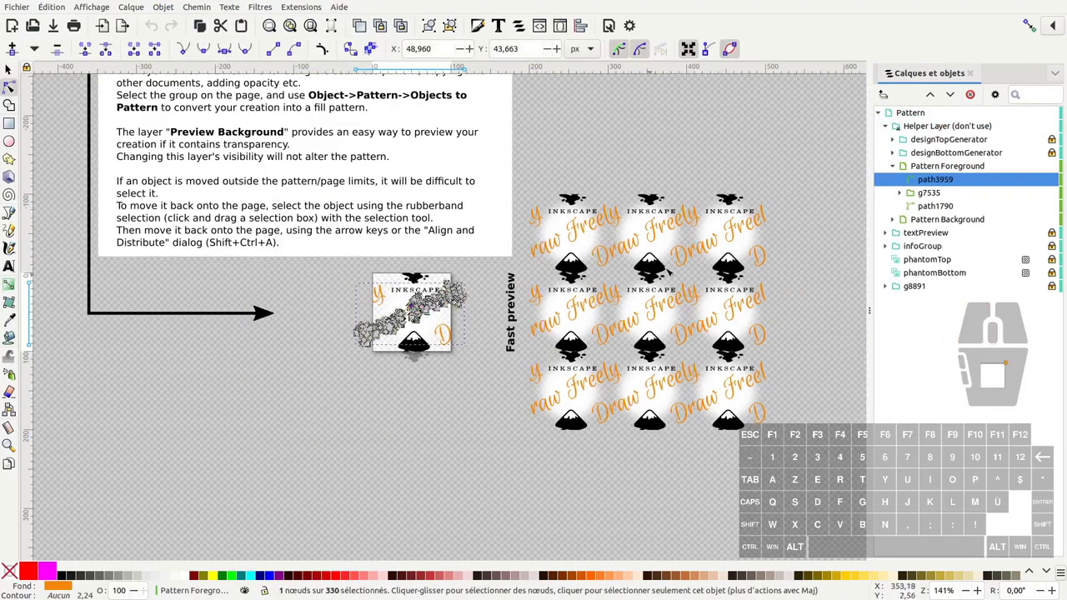
pyautogui.click(13, 70)
pyautogui.click(55, 5)
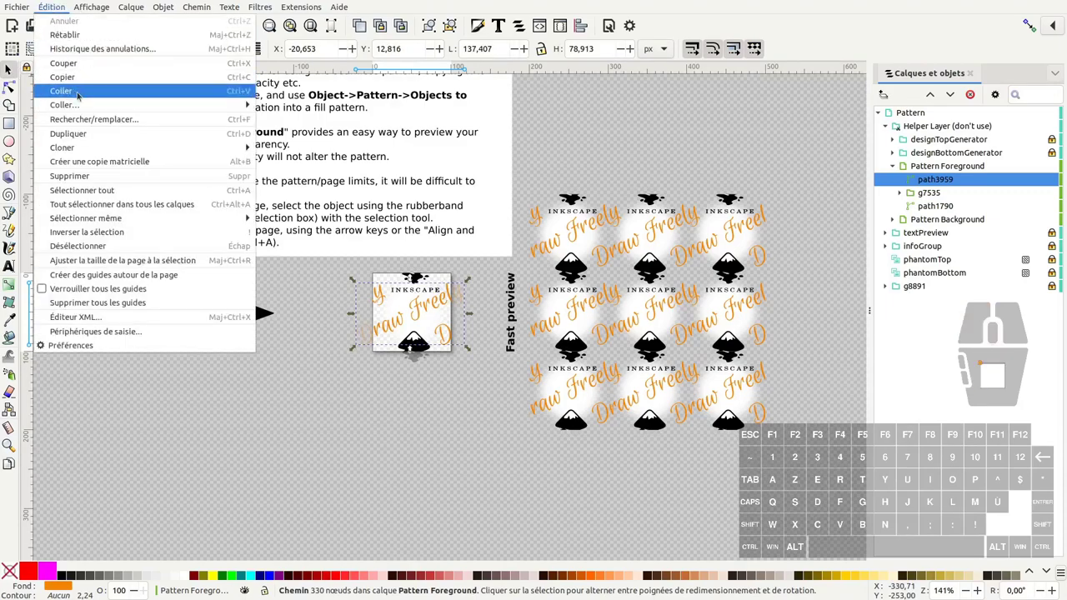
pyautogui.click(81, 93)
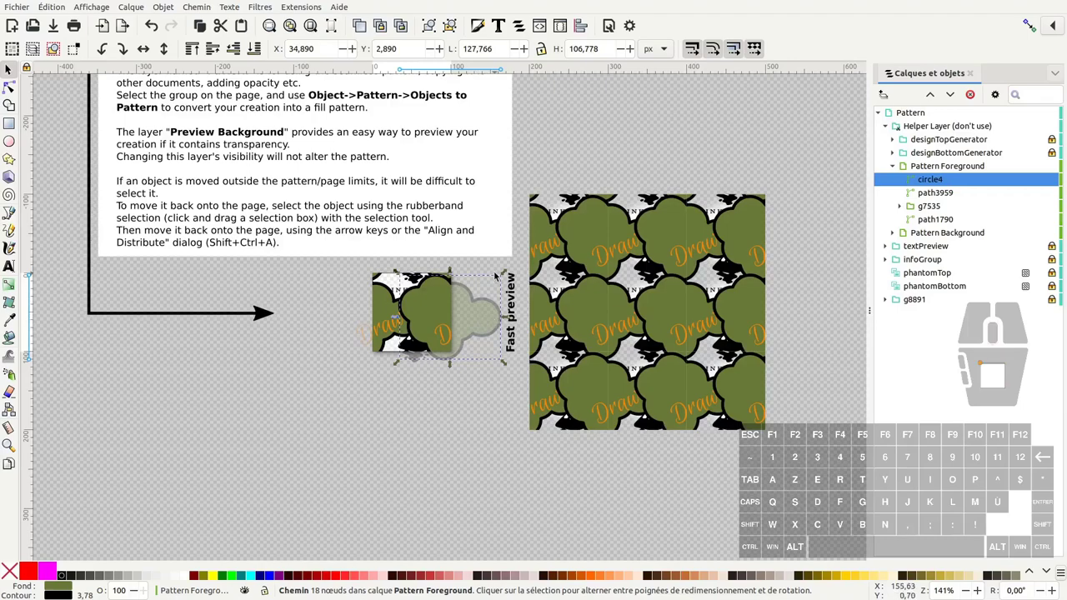
pyautogui.moveTo(509, 277); pyautogui.dragTo(464, 312)
pyautogui.moveTo(426, 334); pyautogui.dragTo(409, 326)
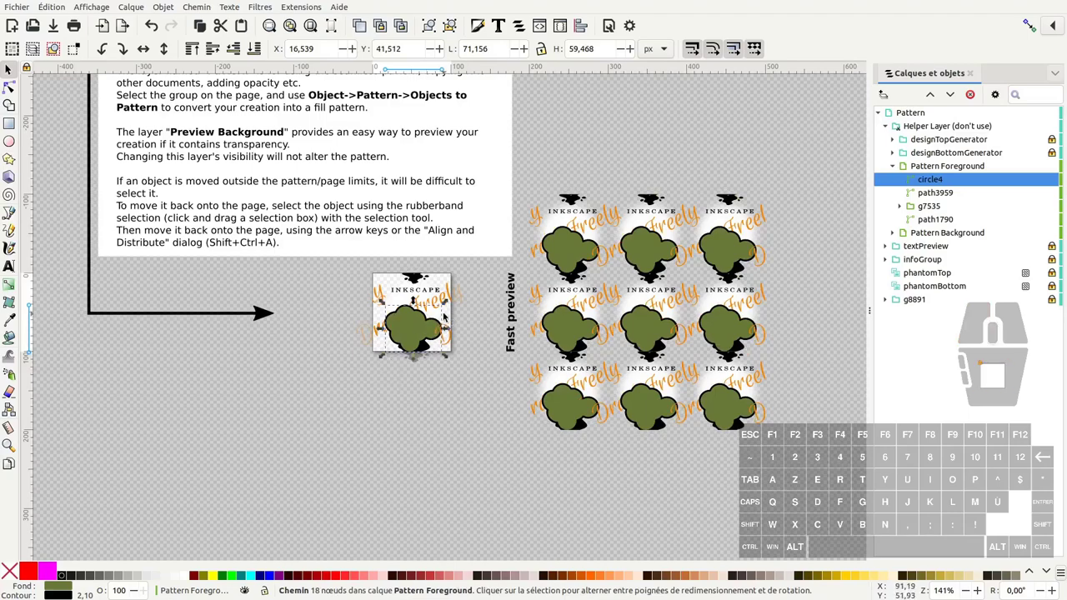
# Select the template's sample artwork, excluding the crown, and delete it.
pyautogui.press('ctrl+a')
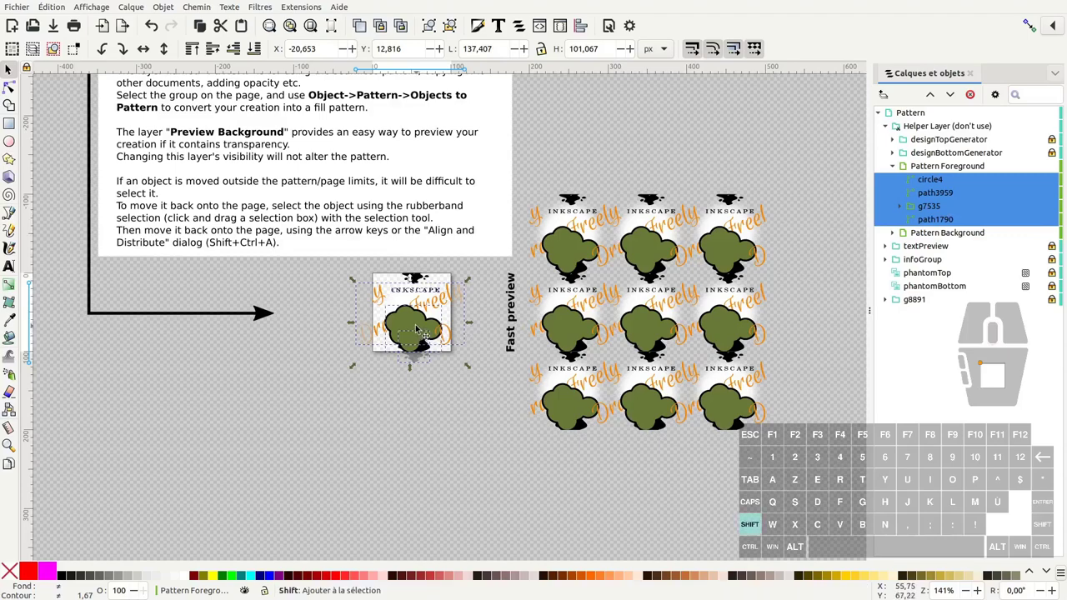
pyautogui.click(407, 316)
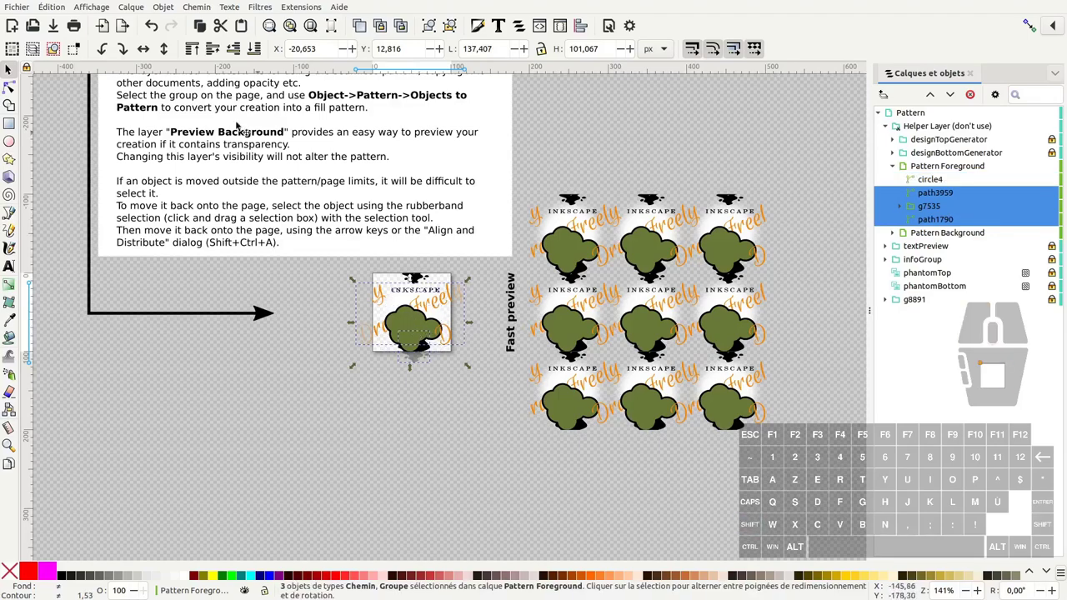
pyautogui.click(223, 28)
pyautogui.middleClick(408, 289)
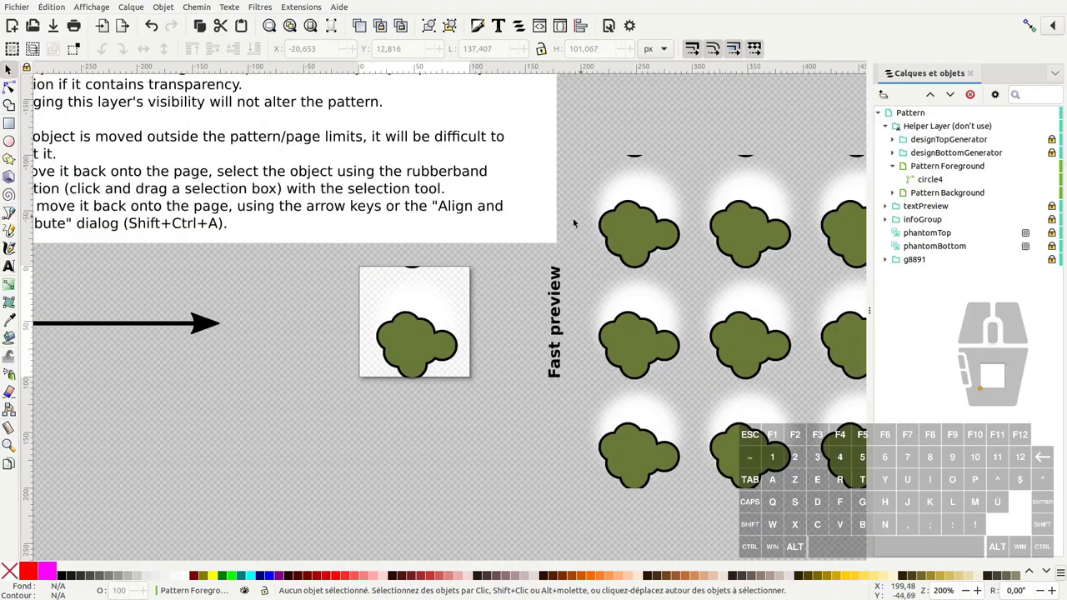
# Place the crown past the tile's lower-left edge and a duplicate along the bottom.
pyautogui.click(445, 306)
pyautogui.moveTo(438, 308); pyautogui.dragTo(430, 302)
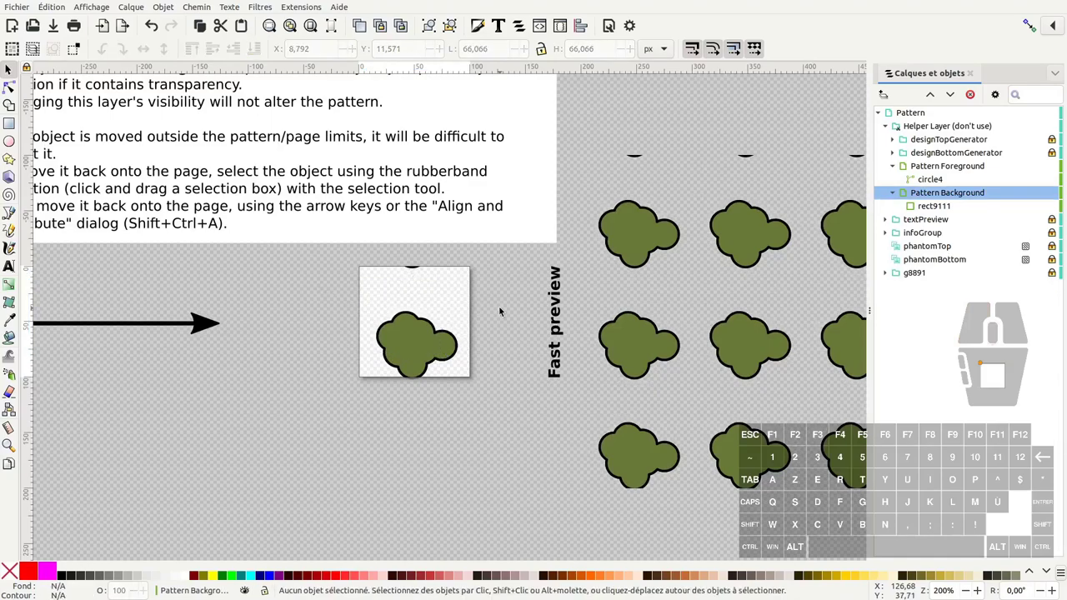
pyautogui.click(401, 348)
pyautogui.moveTo(410, 346); pyautogui.dragTo(394, 356)
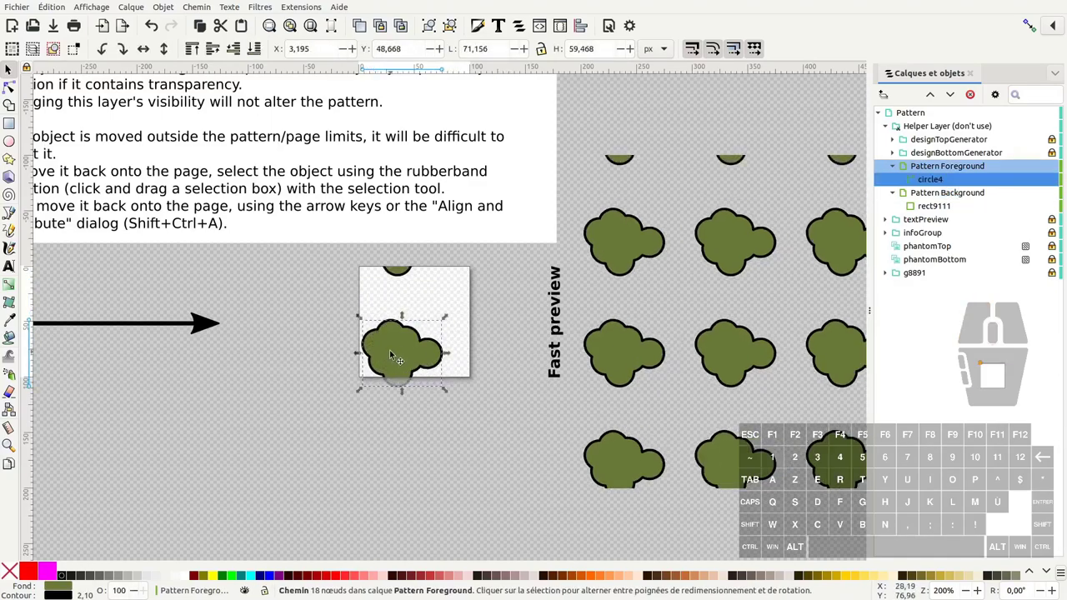
pyautogui.moveTo(402, 354); pyautogui.dragTo(391, 364)
pyautogui.click(398, 358)
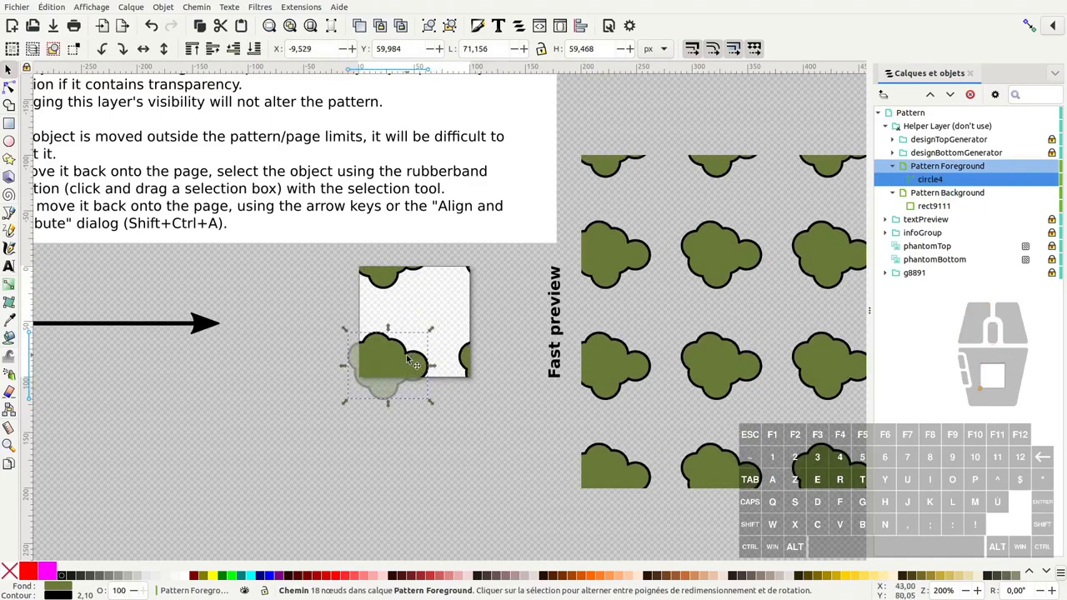
pyautogui.moveTo(390, 359); pyautogui.dragTo(442, 350)
pyautogui.press('space')
pyautogui.moveTo(445, 354); pyautogui.dragTo(454, 360)
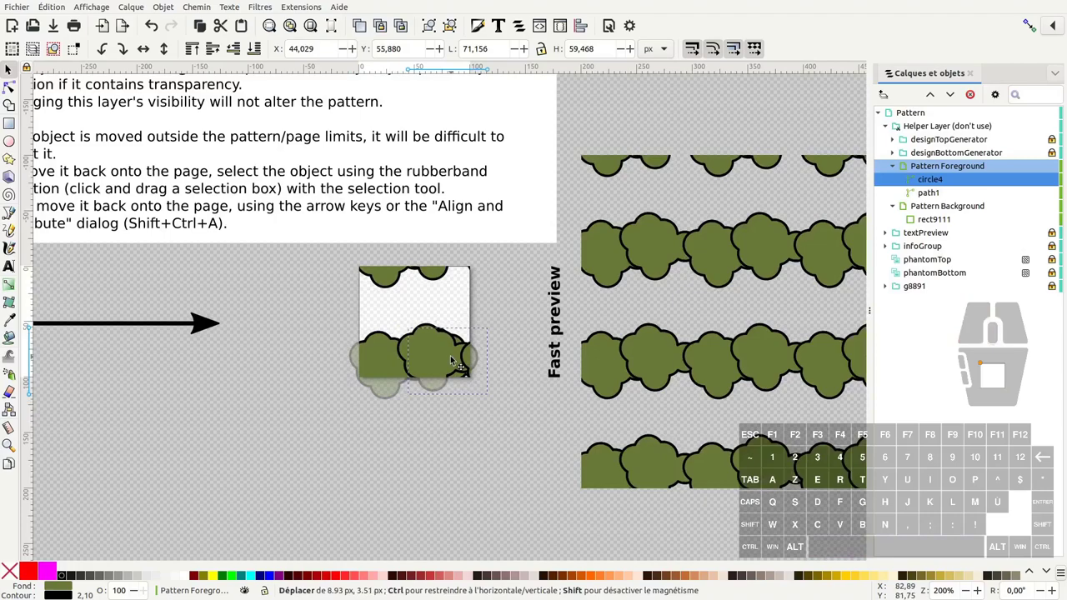
# Move the original crown higher, add another copy in a gap and lower the original beneath the copies.
pyautogui.click(454, 361)
pyautogui.moveTo(439, 363); pyautogui.dragTo(383, 328)
pyautogui.press('space')
pyautogui.moveTo(403, 334); pyautogui.dragTo(415, 336)
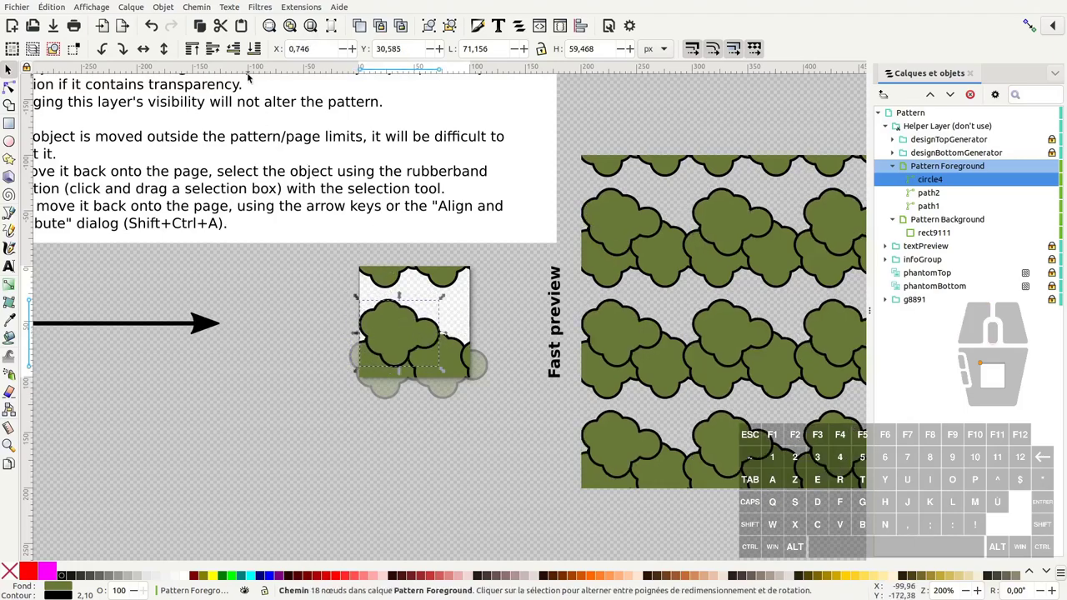
pyautogui.click(237, 53)
pyautogui.click(392, 314)
pyautogui.click(410, 330)
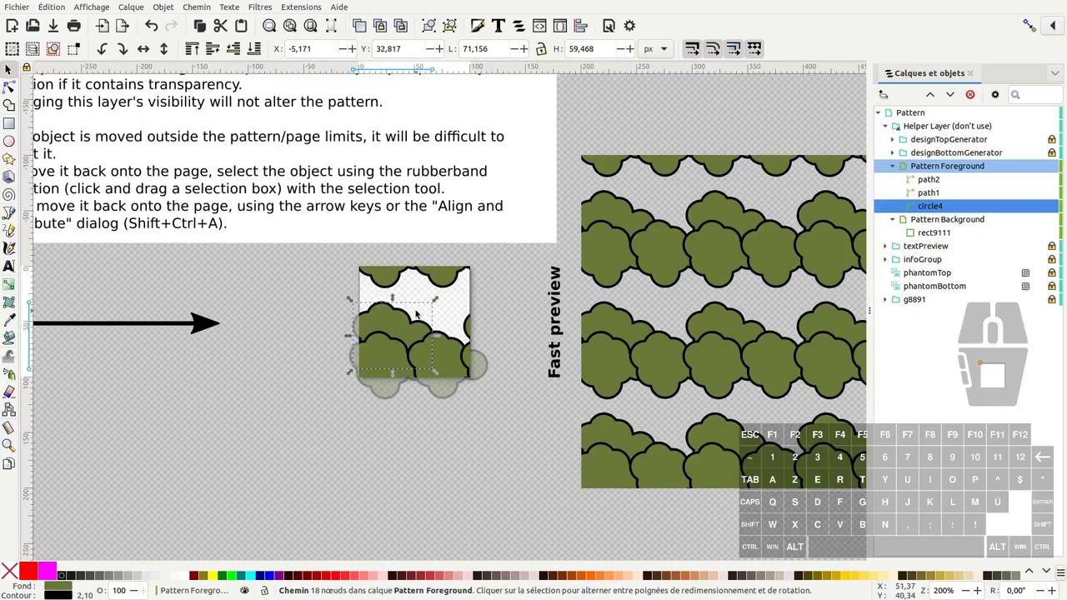
# Duplicate the crown twice more to cover an empty area and the tile's top.
pyautogui.press('ctrl+d')
pyautogui.moveTo(407, 321); pyautogui.dragTo(455, 315)
pyautogui.click(451, 320)
pyautogui.click(238, 55)
pyautogui.click(425, 321)
pyautogui.press('d')
pyautogui.moveTo(429, 321); pyautogui.dragTo(439, 291)
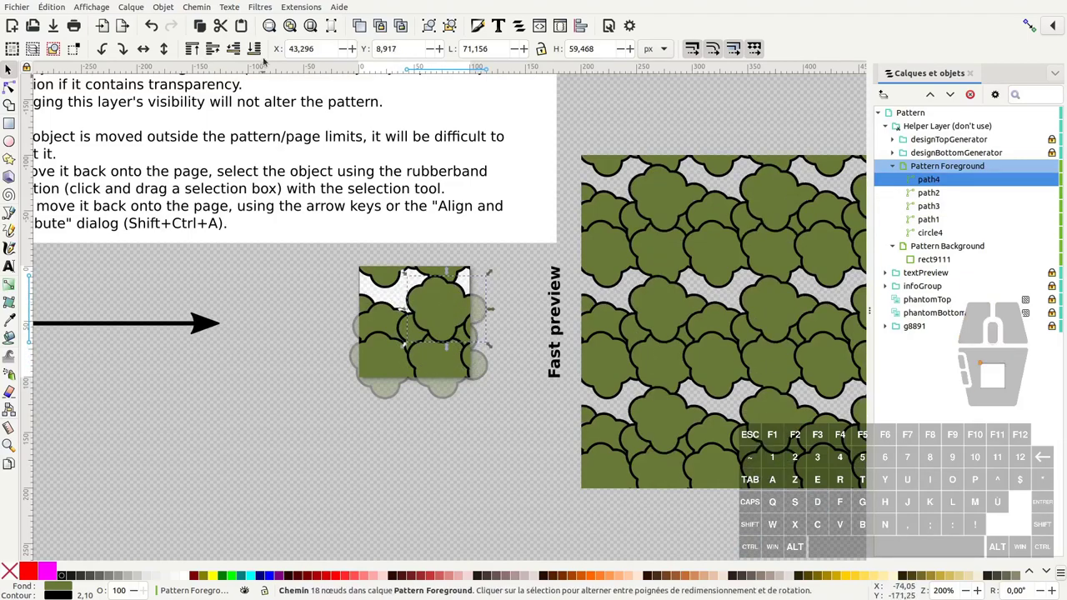
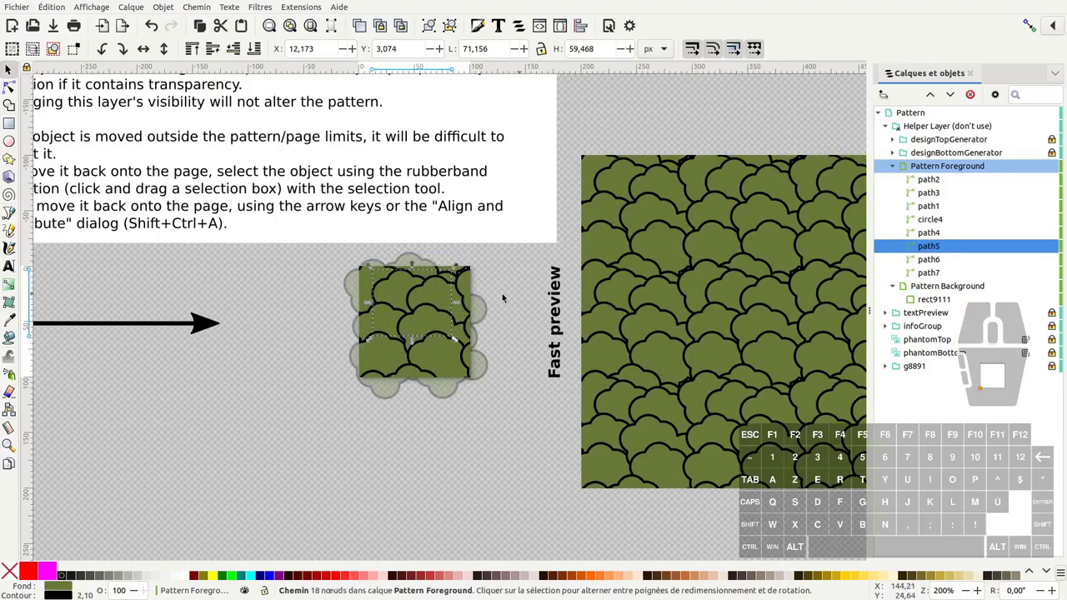
# Select a crown shape in the tile and move it to close a remaining gap.
pyautogui.click(585, 424)
pyautogui.doubleClick(585, 424)
pyautogui.click(585, 425)
pyautogui.click(586, 424)
pyautogui.click(585, 424)
pyautogui.doubleClick(585, 424)
pyautogui.click(585, 425)
pyautogui.doubleClick(585, 424)
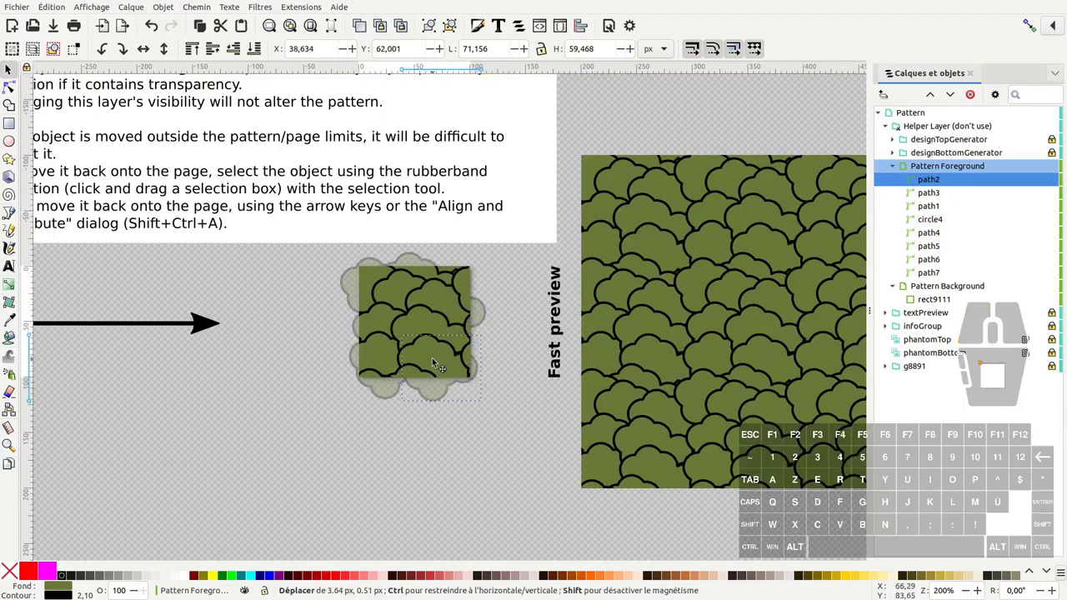
pyautogui.doubleClick(585, 425)
pyautogui.click(585, 424)
pyautogui.moveTo(585, 424); pyautogui.dragTo(497, 407)
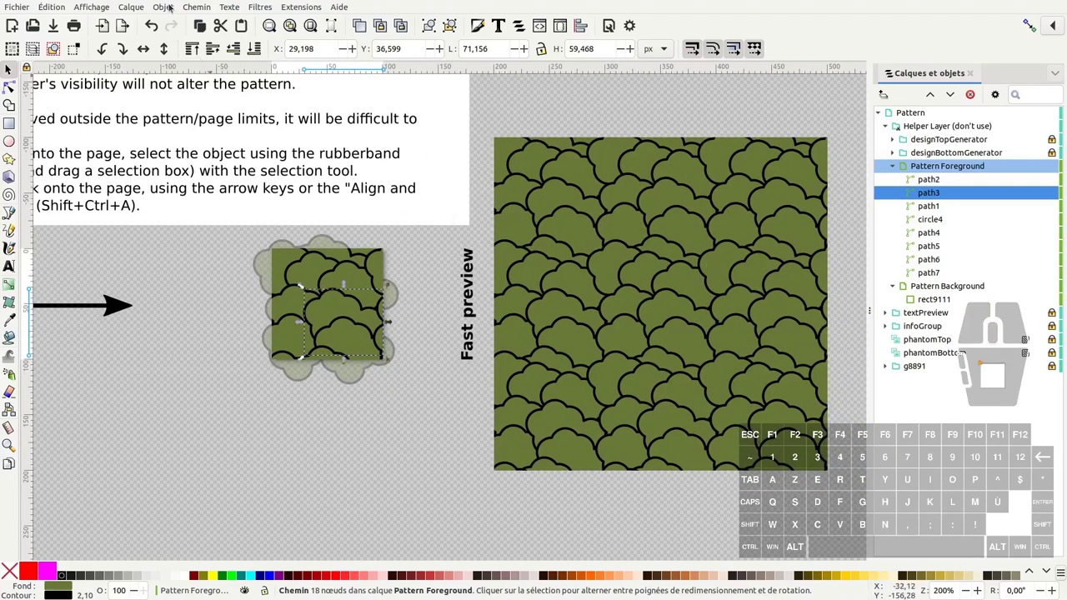
# Reveal all hidden objects with Objet > Montrer tout.
pyautogui.click(497, 406)
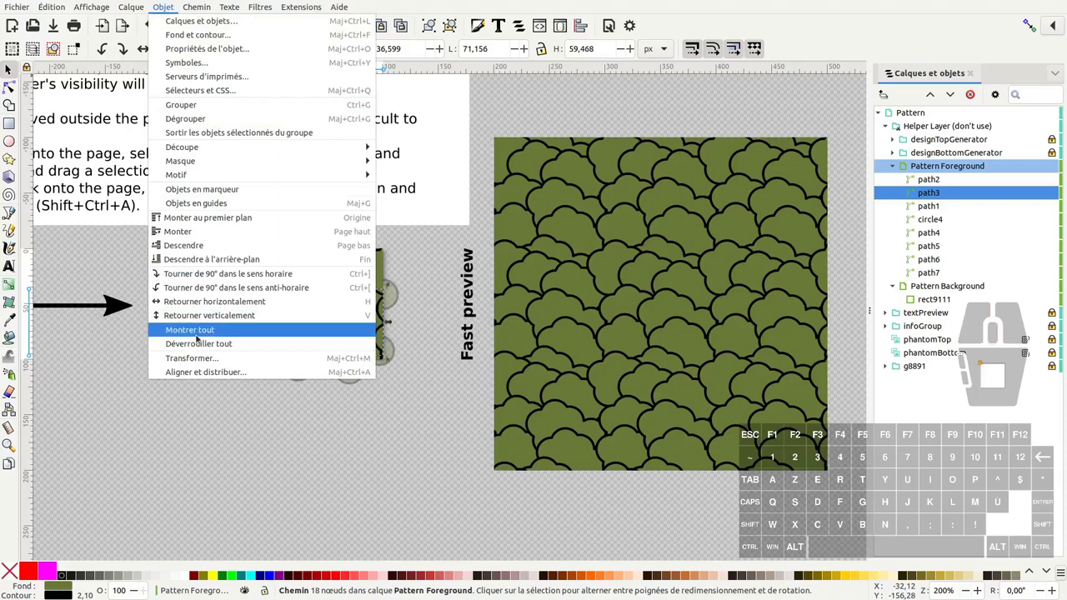
pyautogui.click(199, 341)
pyautogui.doubleClick(340, 460)
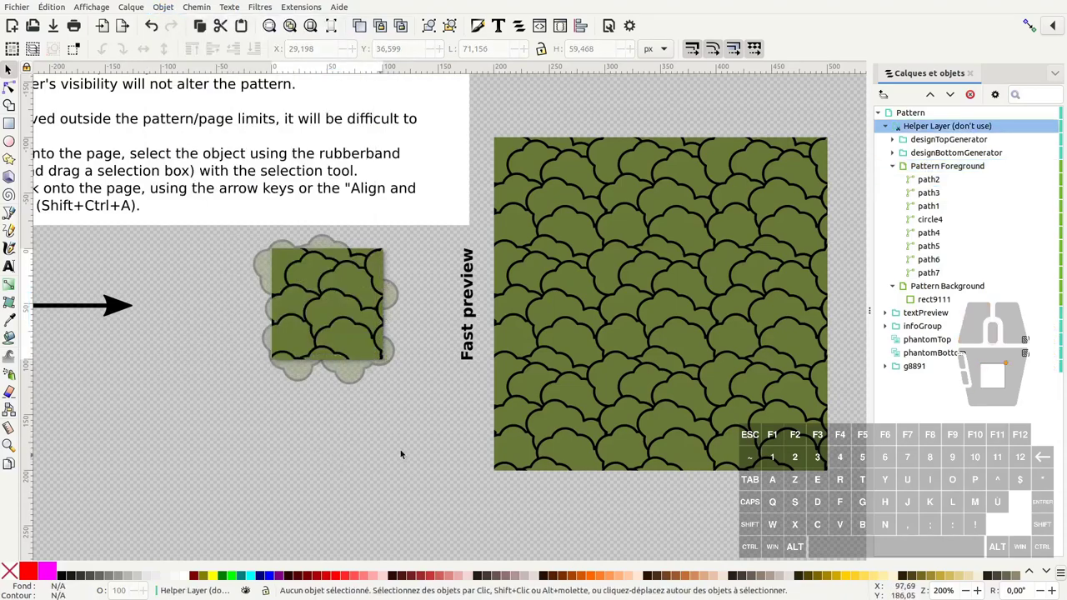
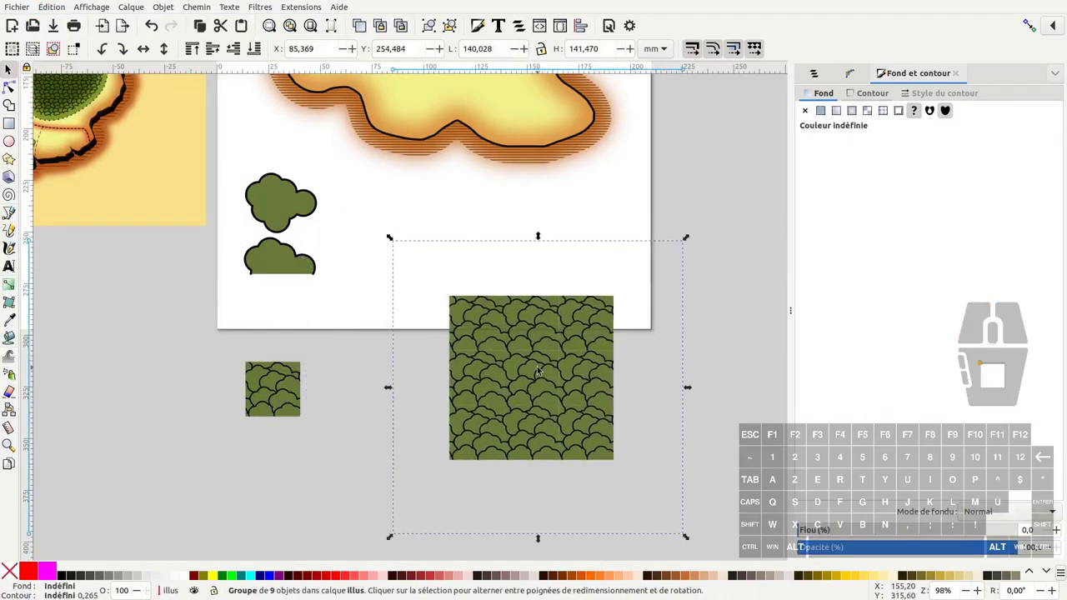
# Select the small crown pattern sample and bring up the object commands.
pyautogui.click(281, 388)
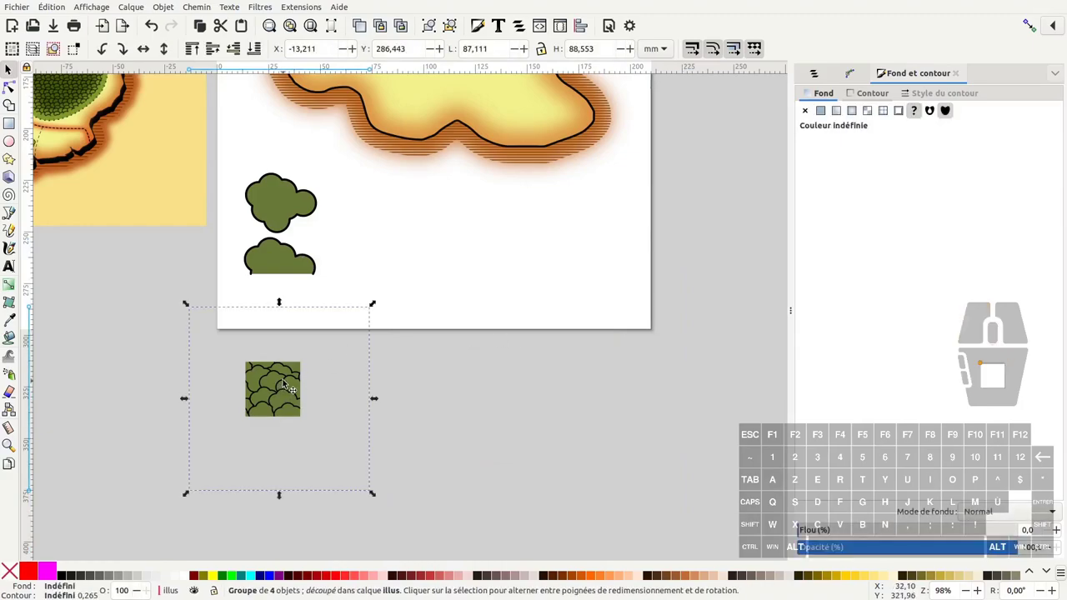
pyautogui.click(170, 8)
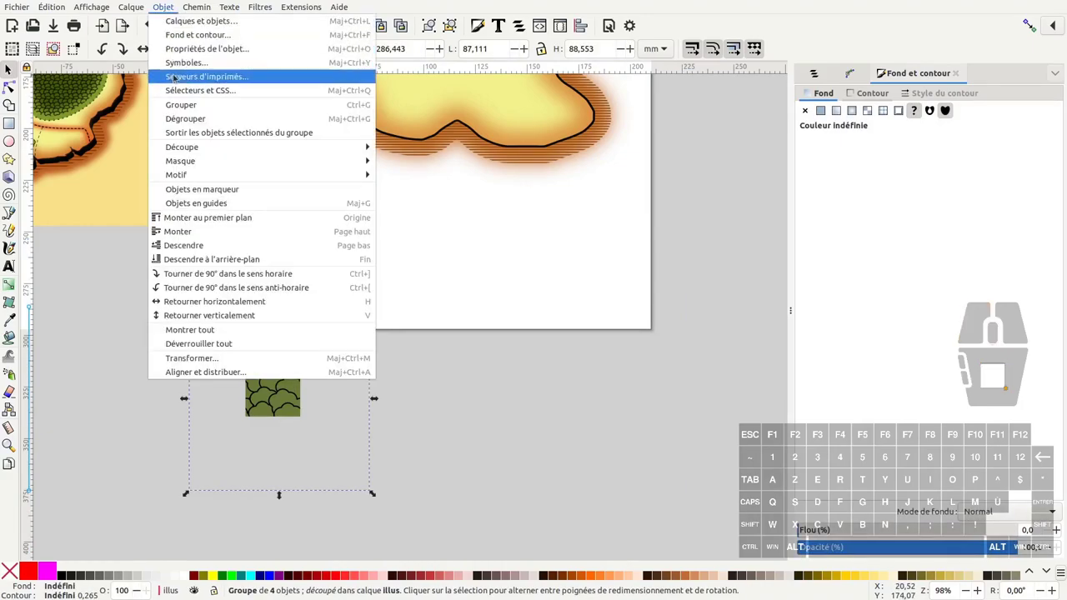
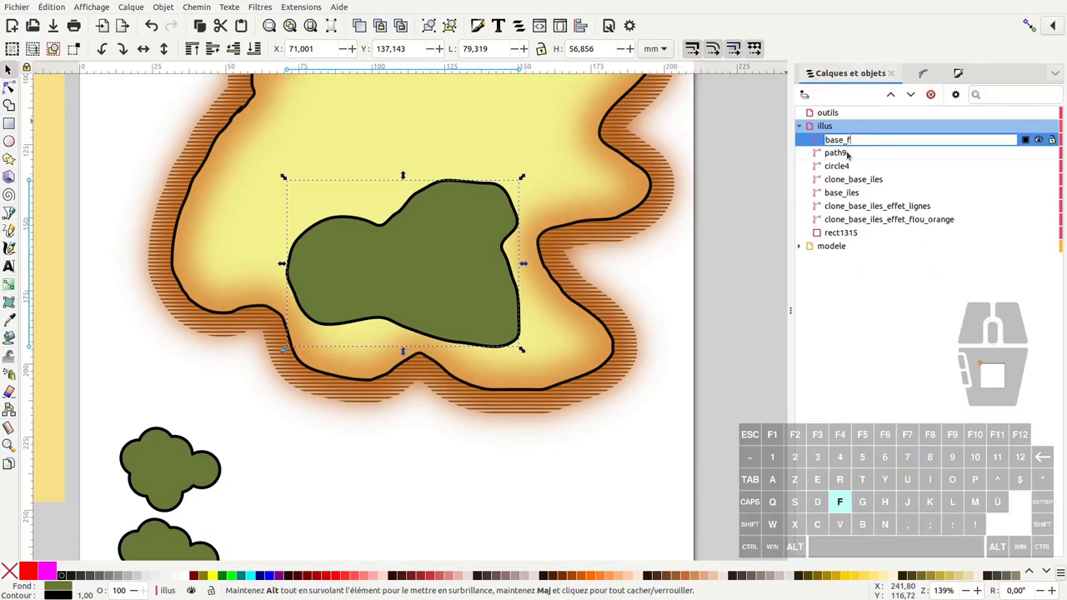
# Draw a line with the Clone original effect linked to base_foret and name it clone_foret_base_motif.
pyautogui.press('Return')
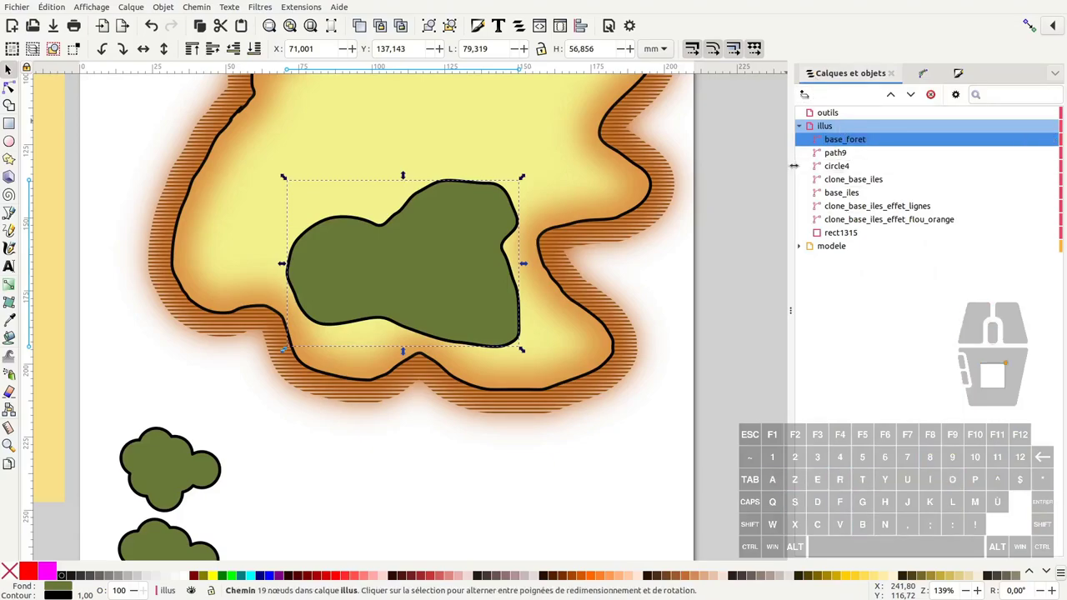
pyautogui.click(11, 228)
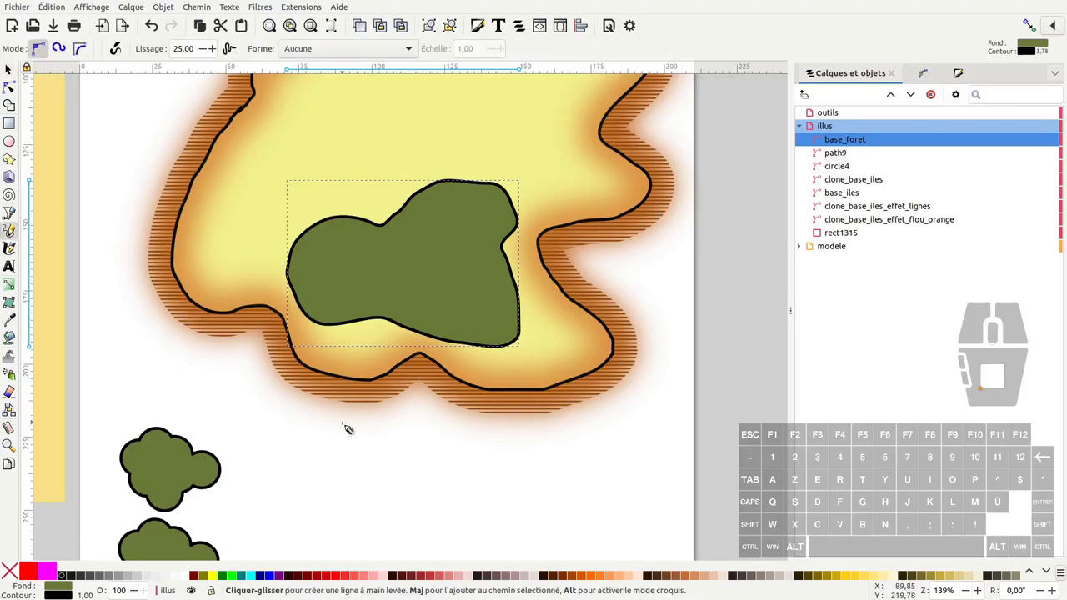
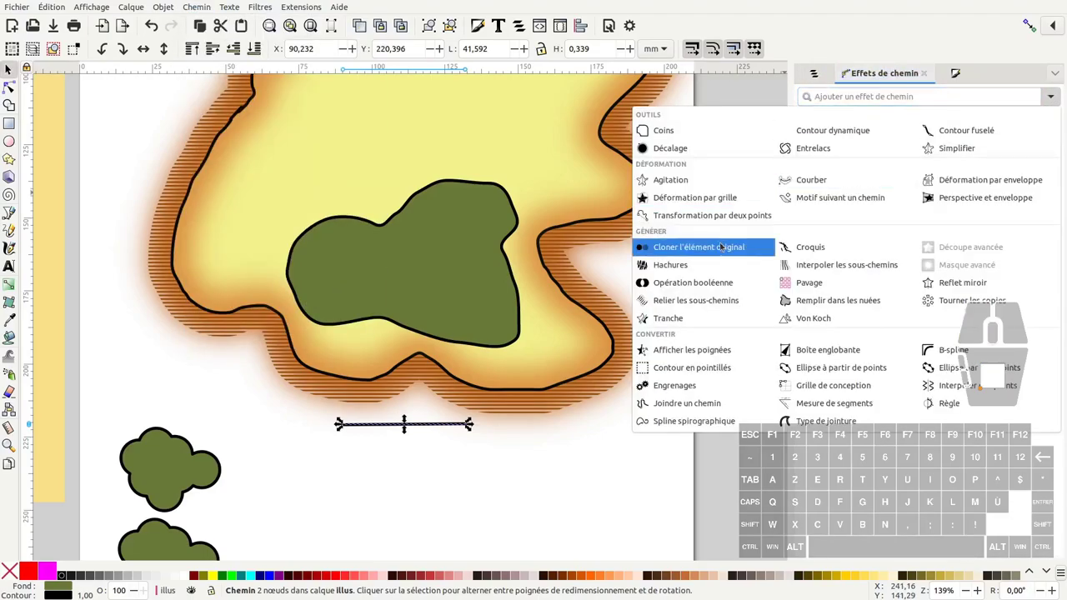
pyautogui.click(719, 252)
pyautogui.click(472, 264)
pyautogui.press('ctrl+c')
pyautogui.click(436, 426)
pyautogui.click(941, 157)
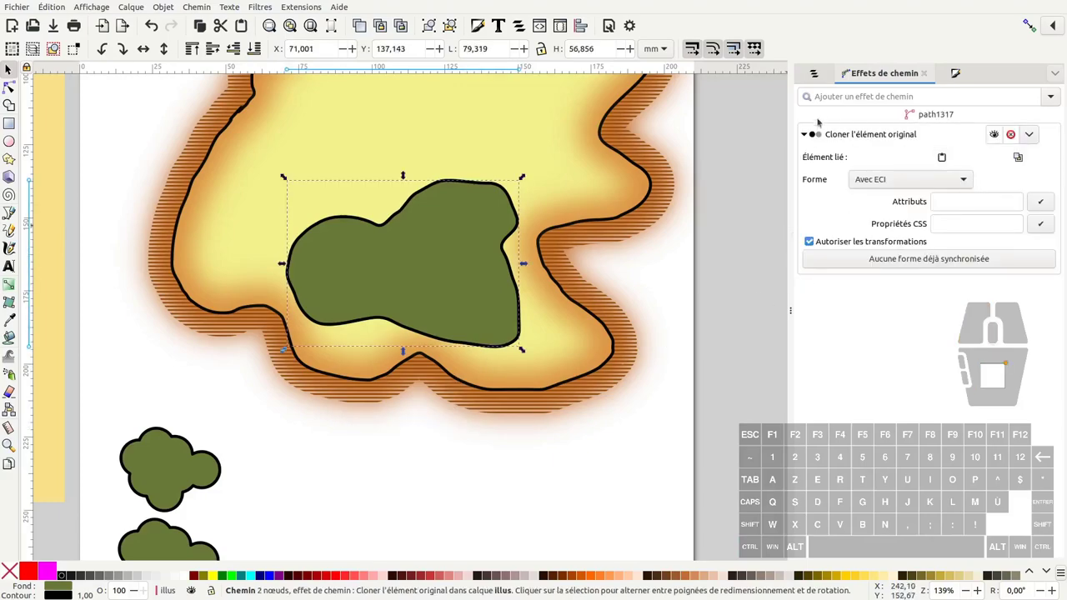
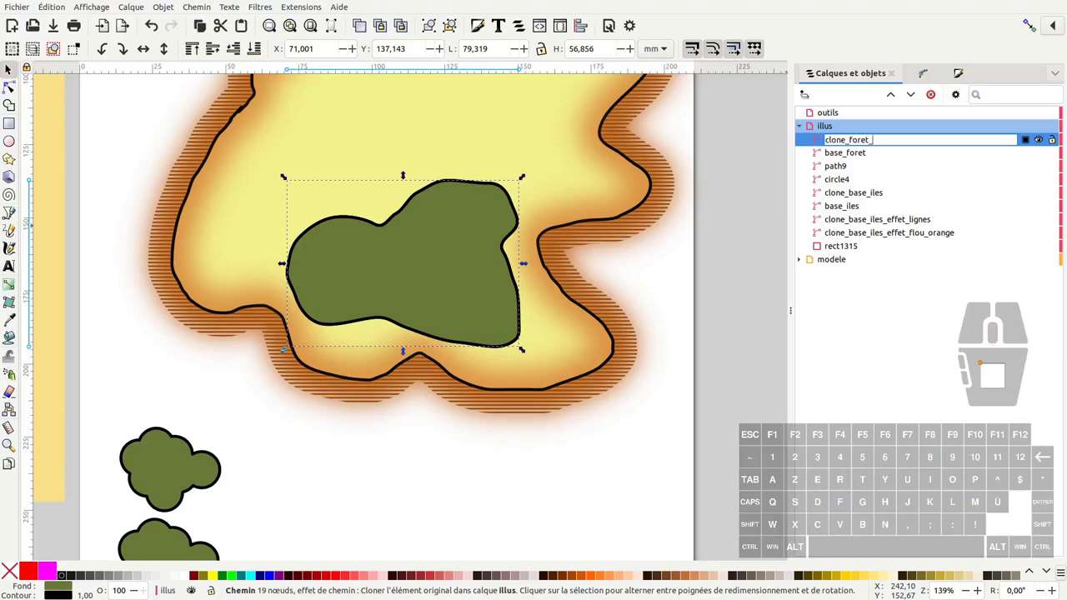
pyautogui.press('Return')
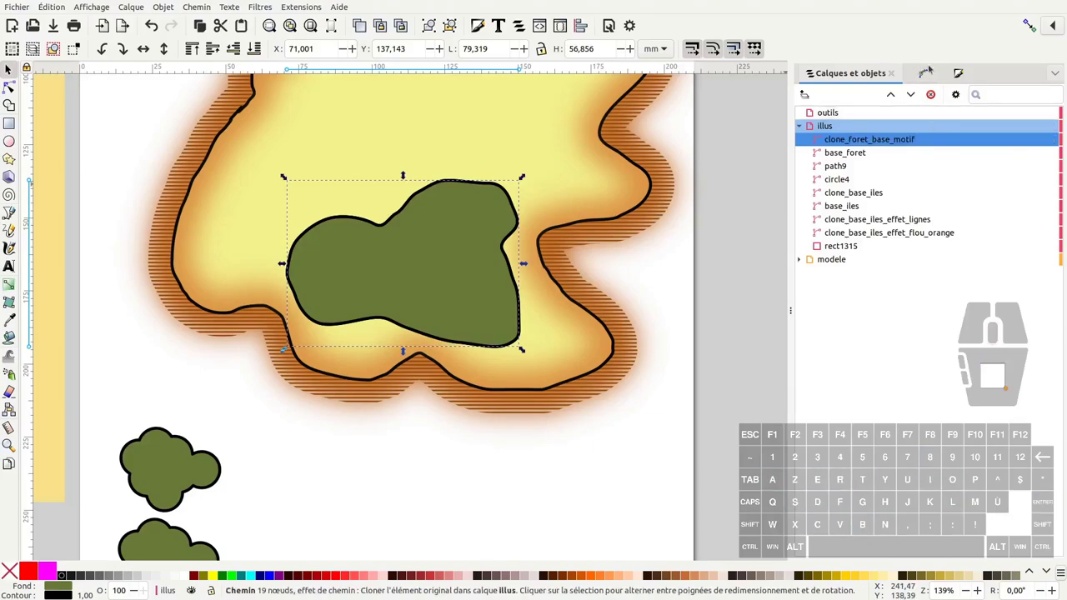
# Fill the clone with the tree-crown pattern in Fill and Stroke.
pyautogui.click(958, 70)
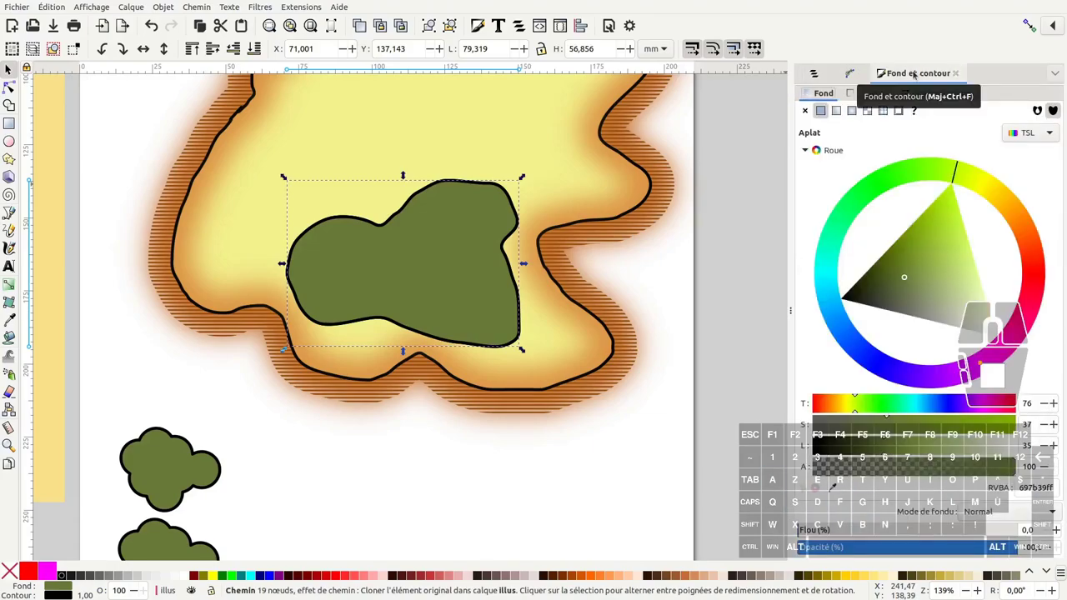
pyautogui.click(887, 114)
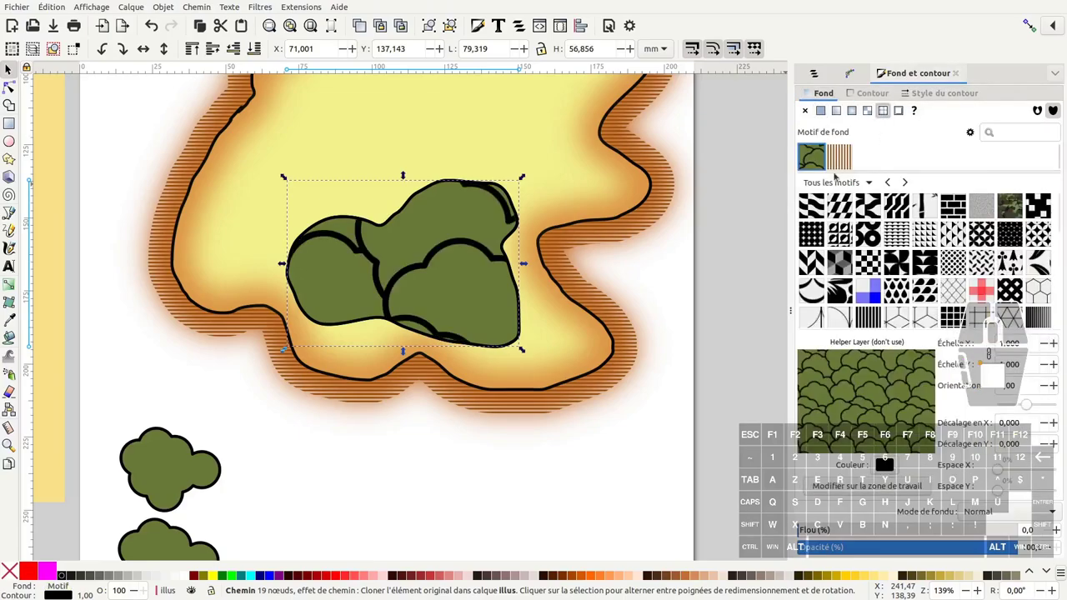
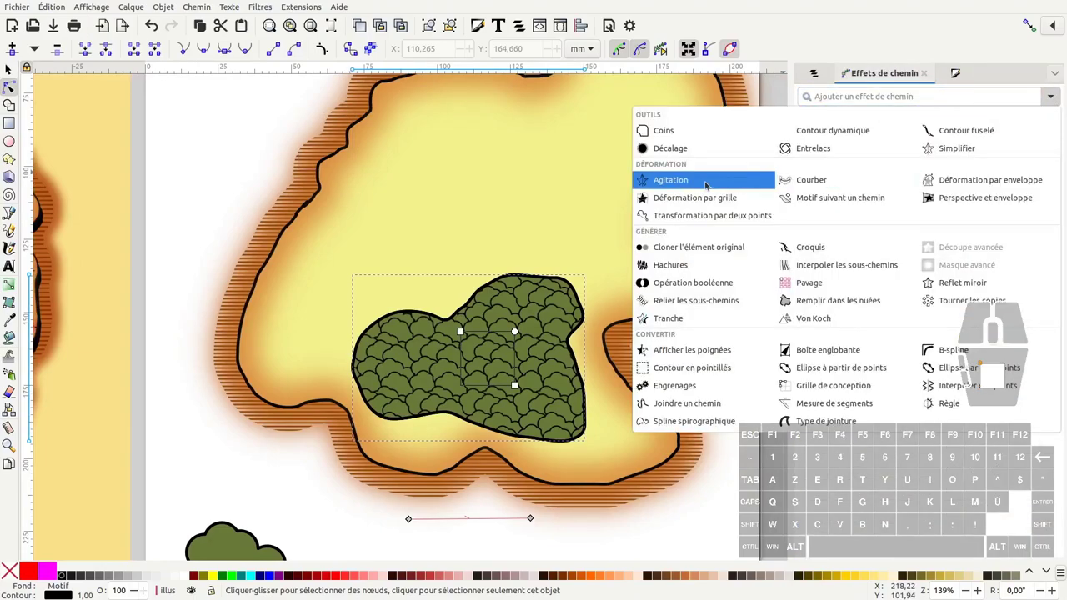
# Add a Décalage (Offset) path effect to the patterned clone.
pyautogui.click(11, 70)
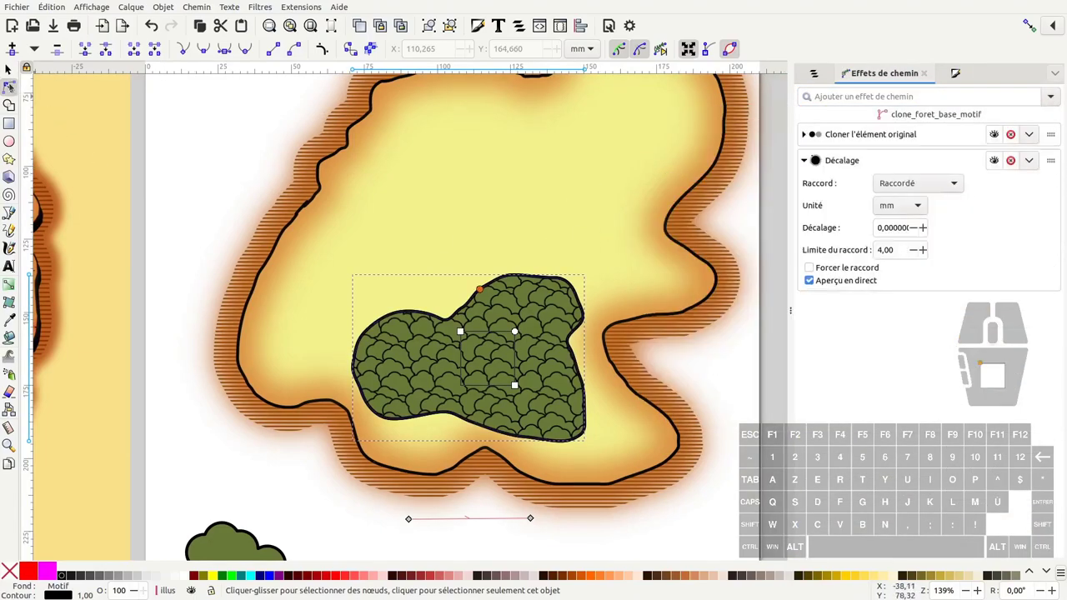
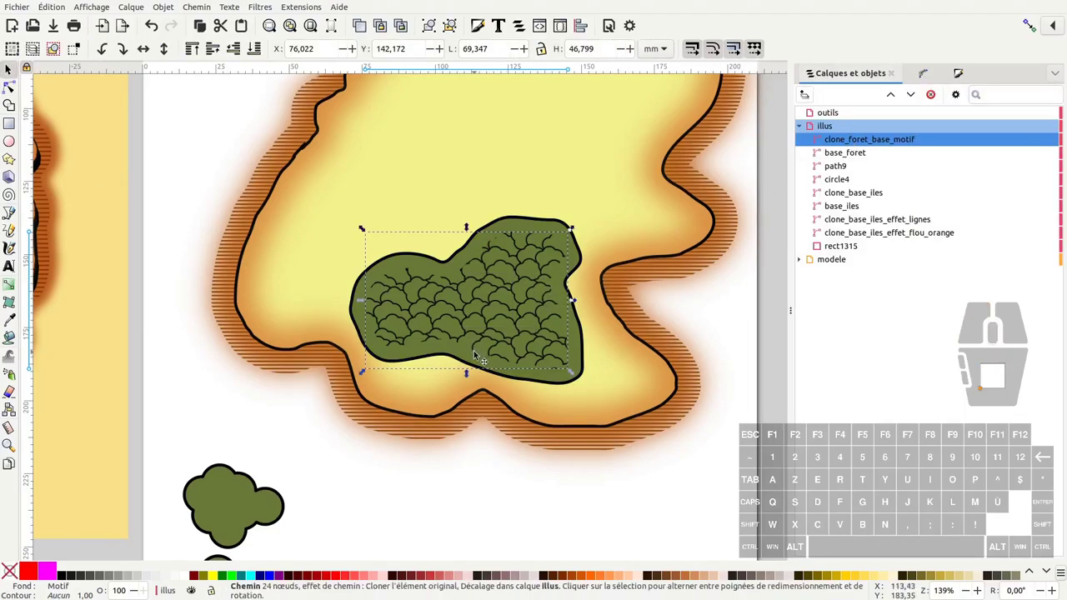
# Duplicate the patterned clone as clone_foret_base_flou and give it a lighter, blurred dark green fill.
pyautogui.press('ctrl+d')
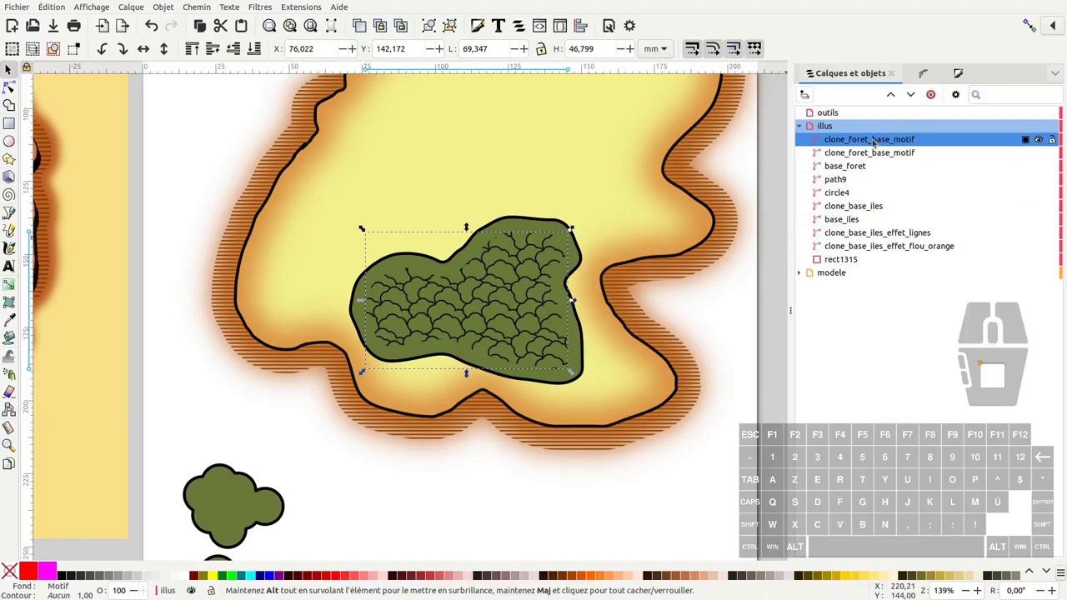
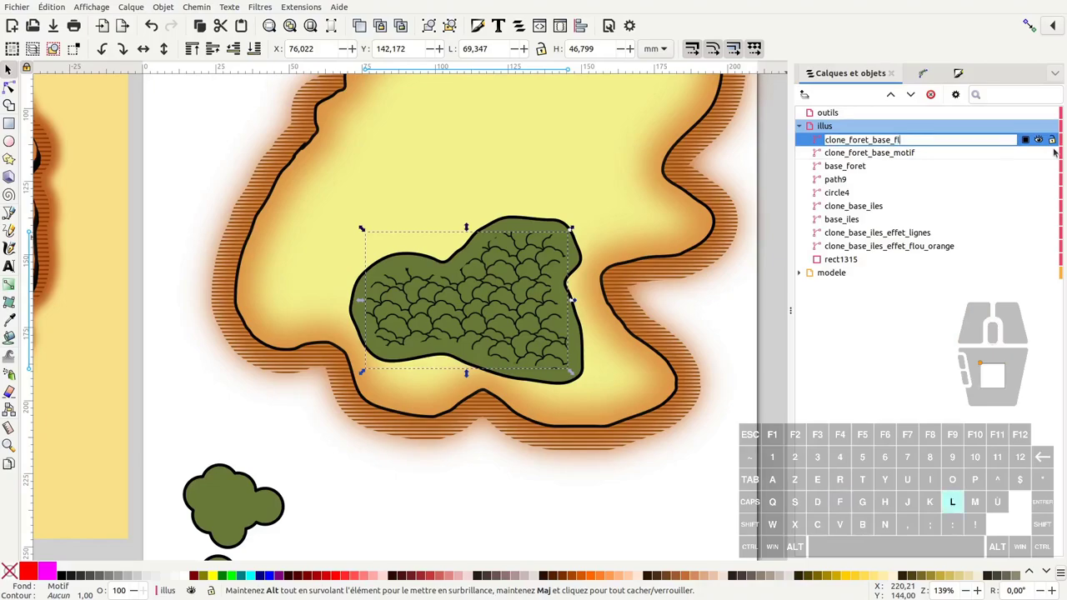
pyautogui.press('Return')
pyautogui.middleClick(384, 347)
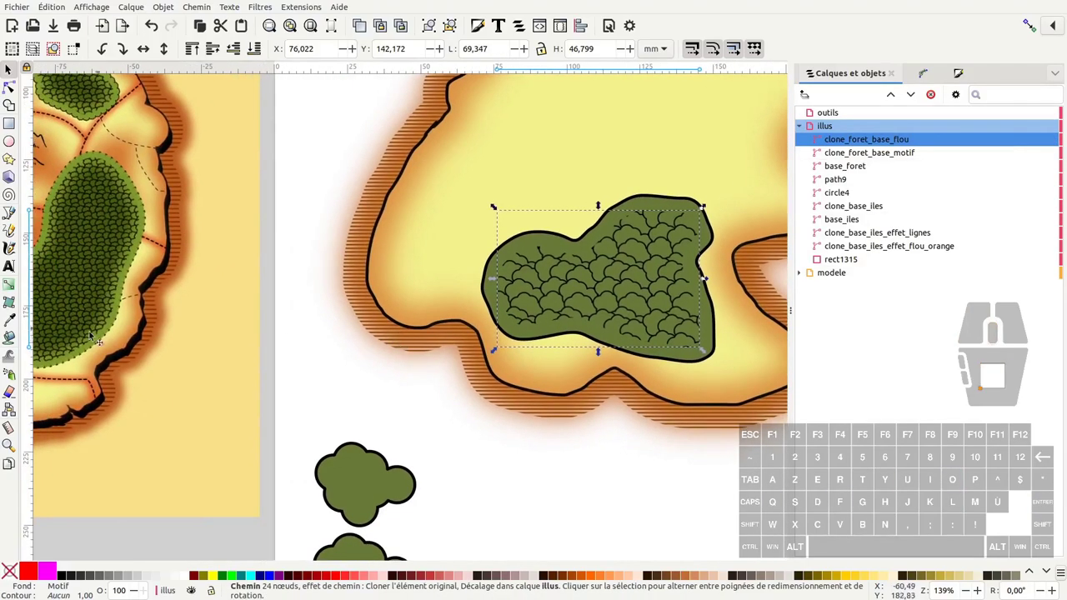
pyautogui.click(13, 319)
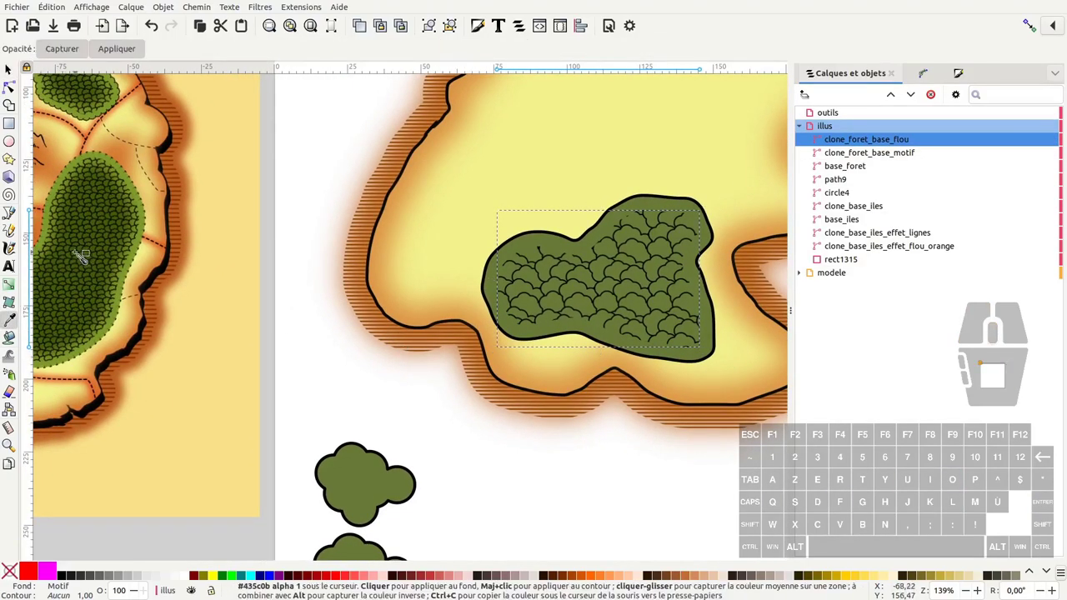
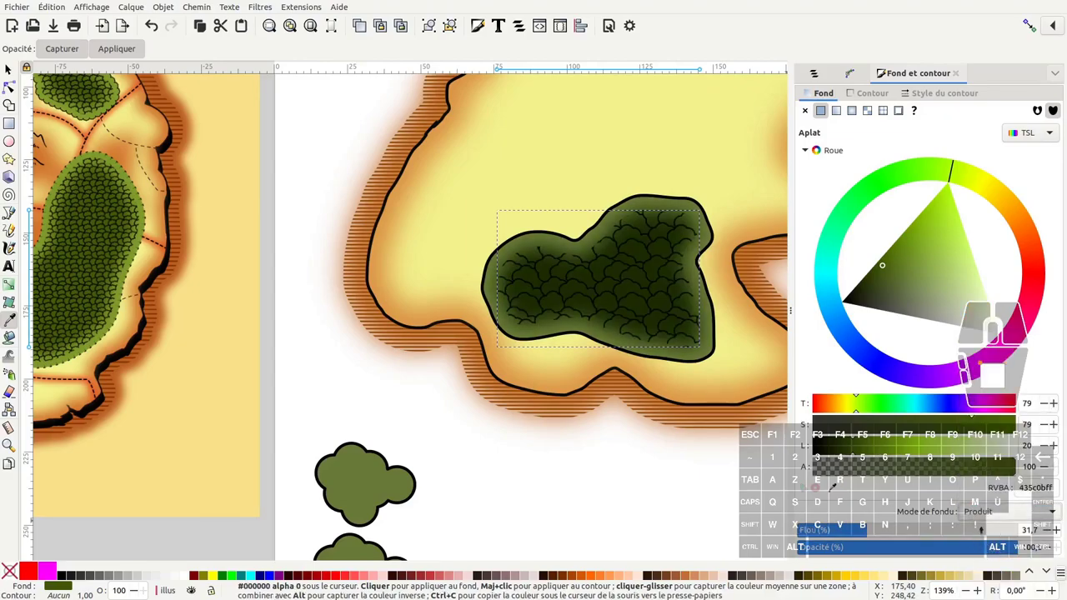
pyautogui.moveTo(998, 514); pyautogui.dragTo(998, 526)
pyautogui.rightClick(998, 526)
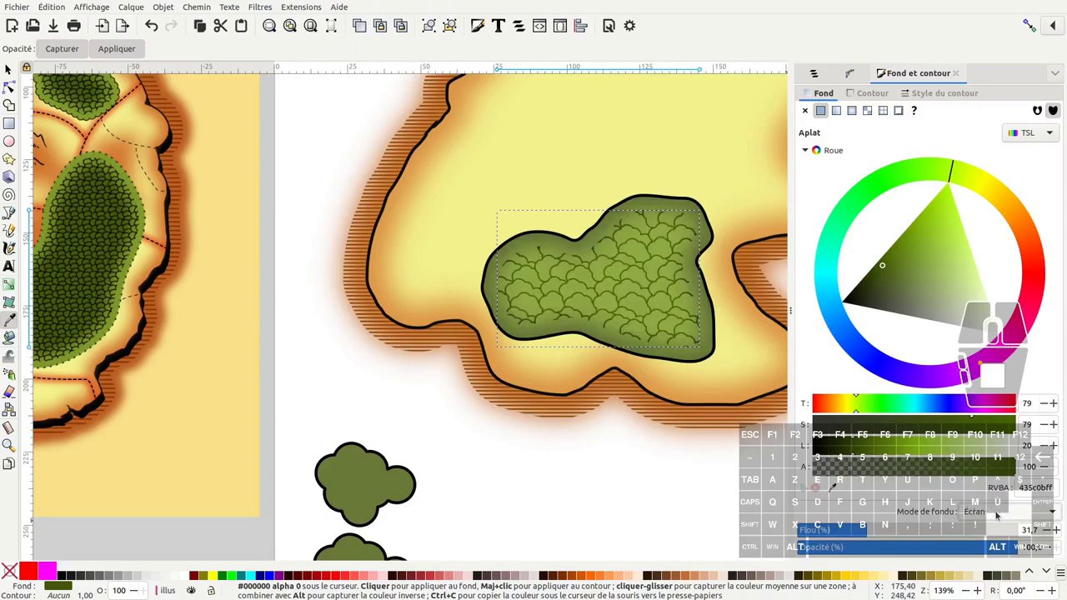
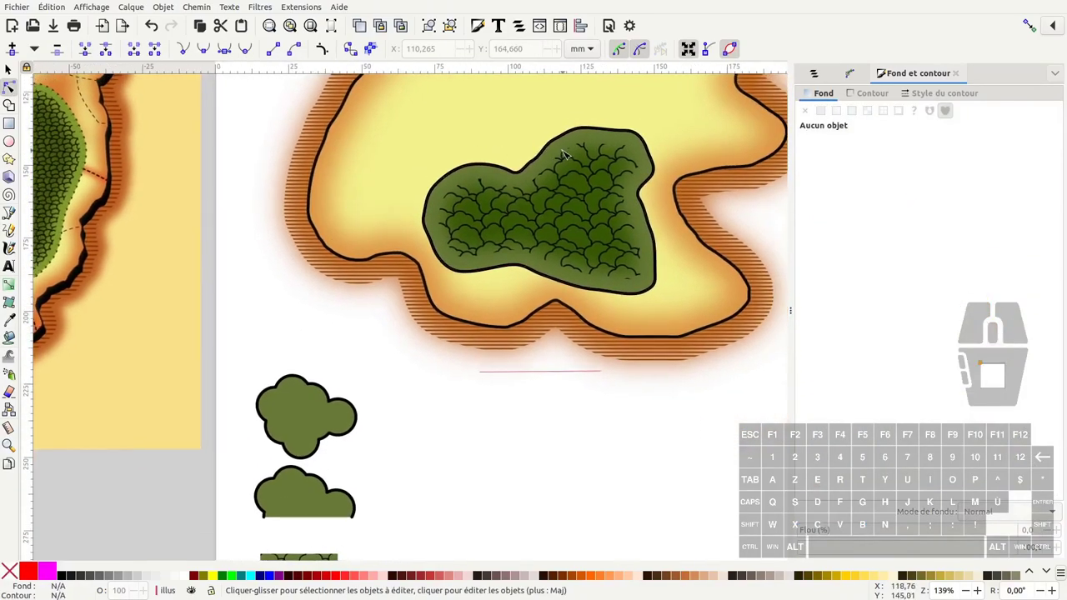
# Duplicate clone_foret_base_motif and delete the Décalage (offset) path effect from the copy.
pyautogui.click(821, 80)
pyautogui.click(868, 140)
pyautogui.click(867, 156)
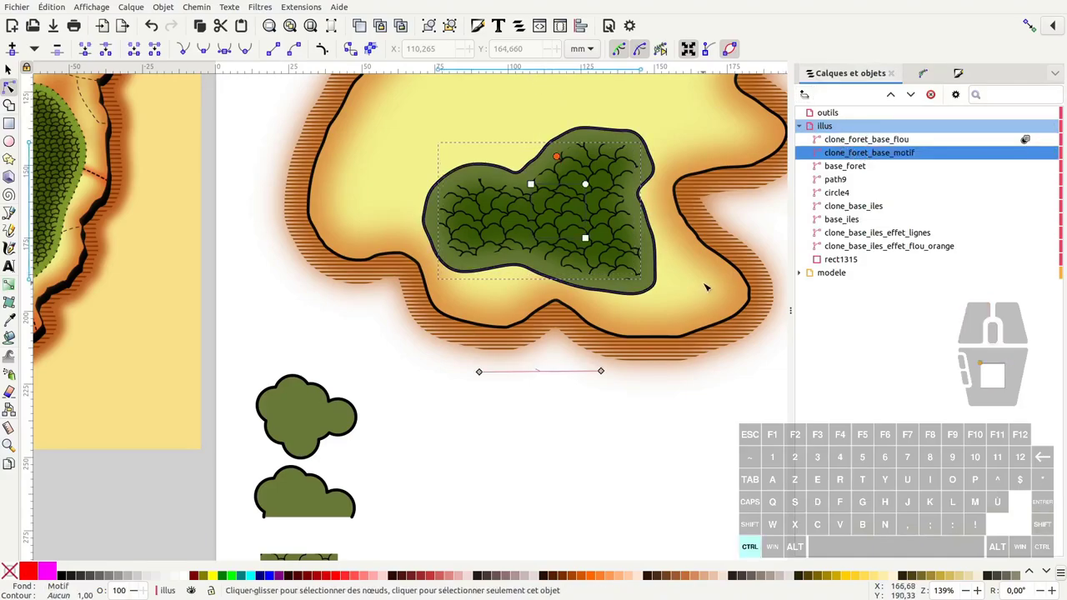
pyautogui.press('ctrl+d')
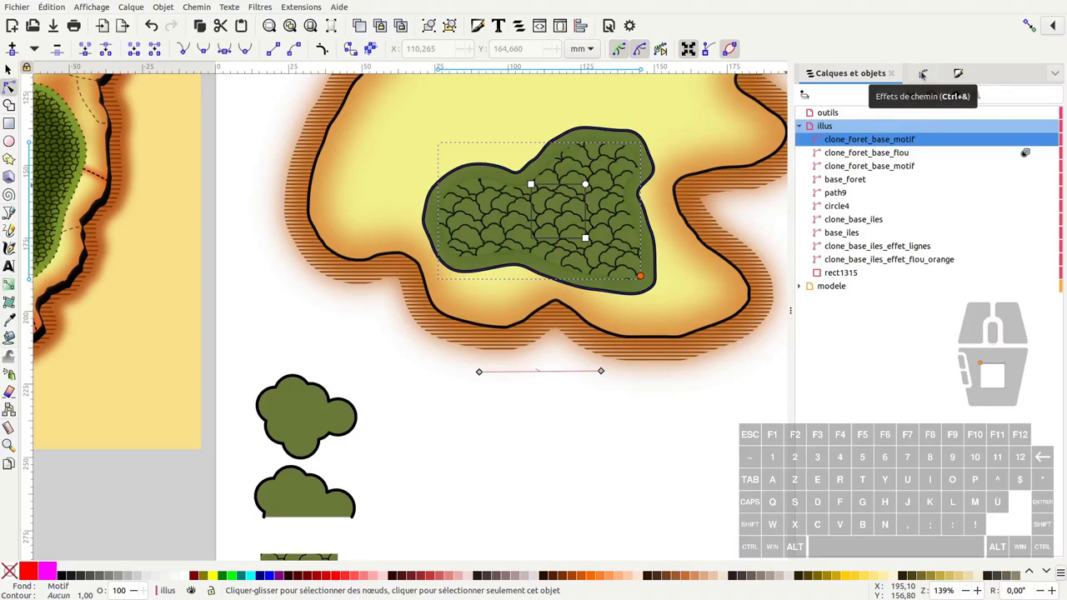
pyautogui.click(925, 74)
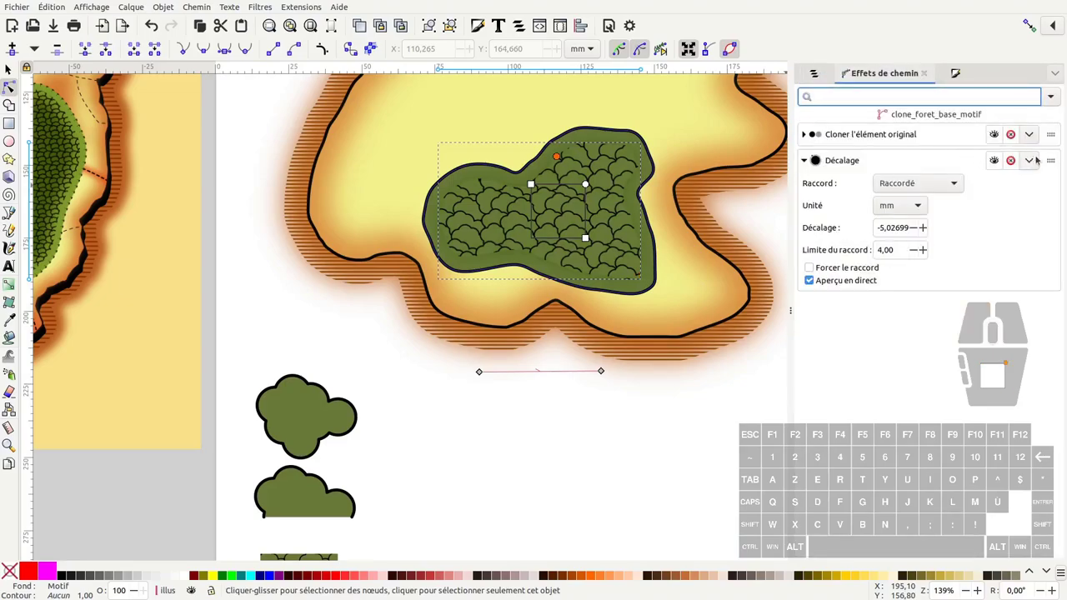
pyautogui.click(1013, 162)
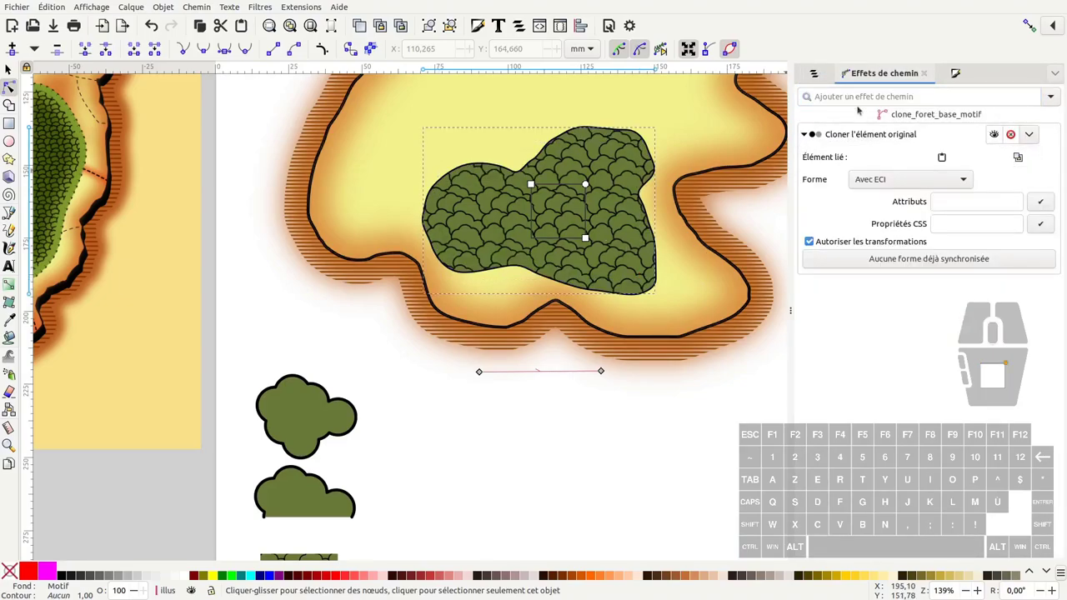
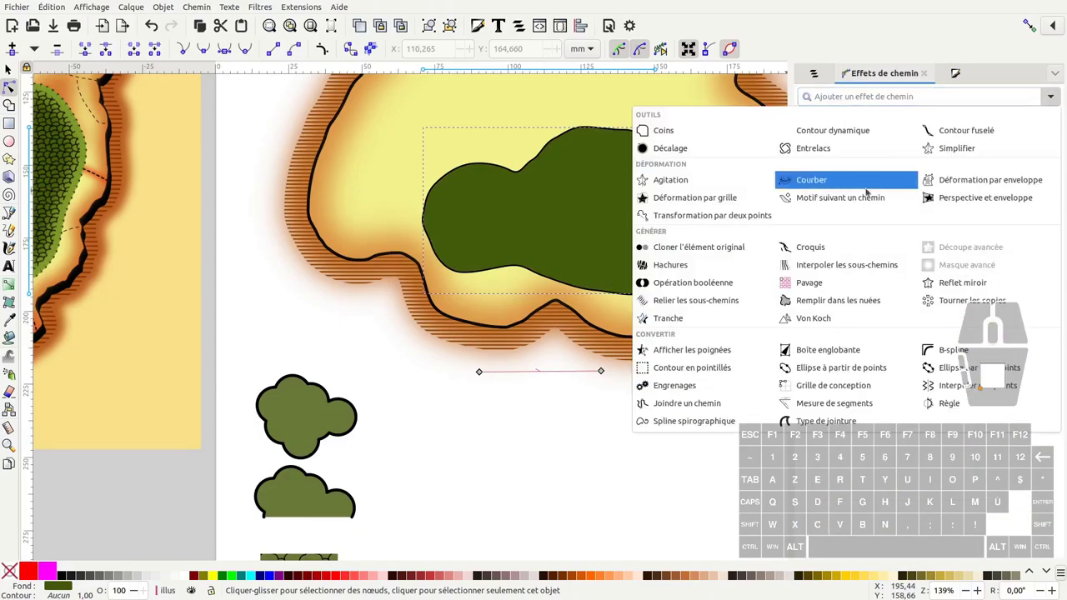
# Copy the half tree-crown bump shape below the island and select the forest clone copy.
pyautogui.click(836, 197)
pyautogui.middleClick(62, 200)
pyautogui.click(55, 194)
pyautogui.click(55, 193)
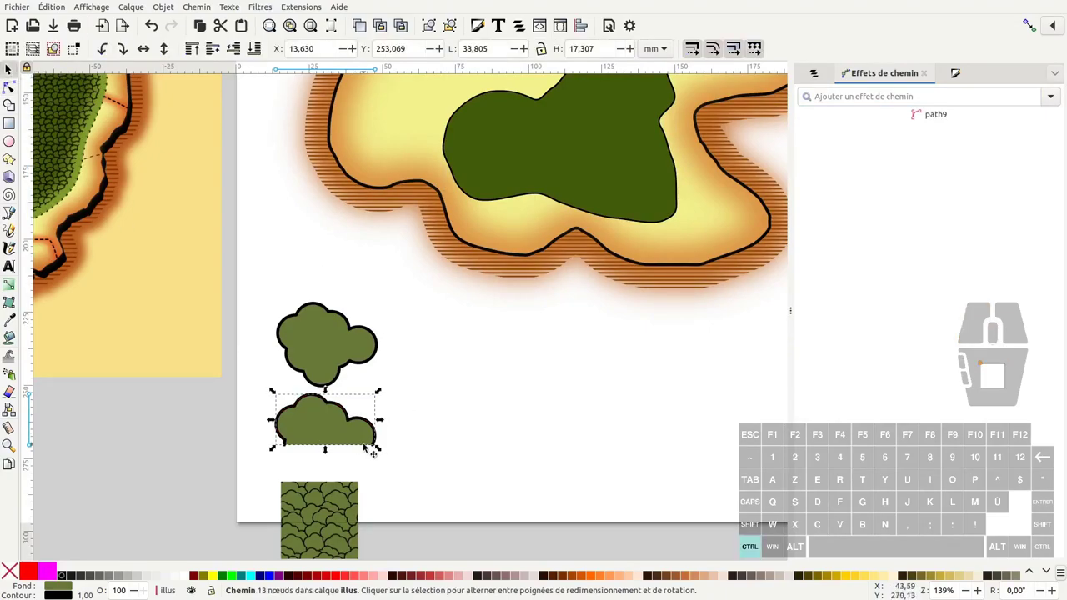
pyautogui.moveTo(384, 453); pyautogui.dragTo(331, 425)
pyautogui.click(57, 10)
pyautogui.click(72, 80)
pyautogui.click(82, 128)
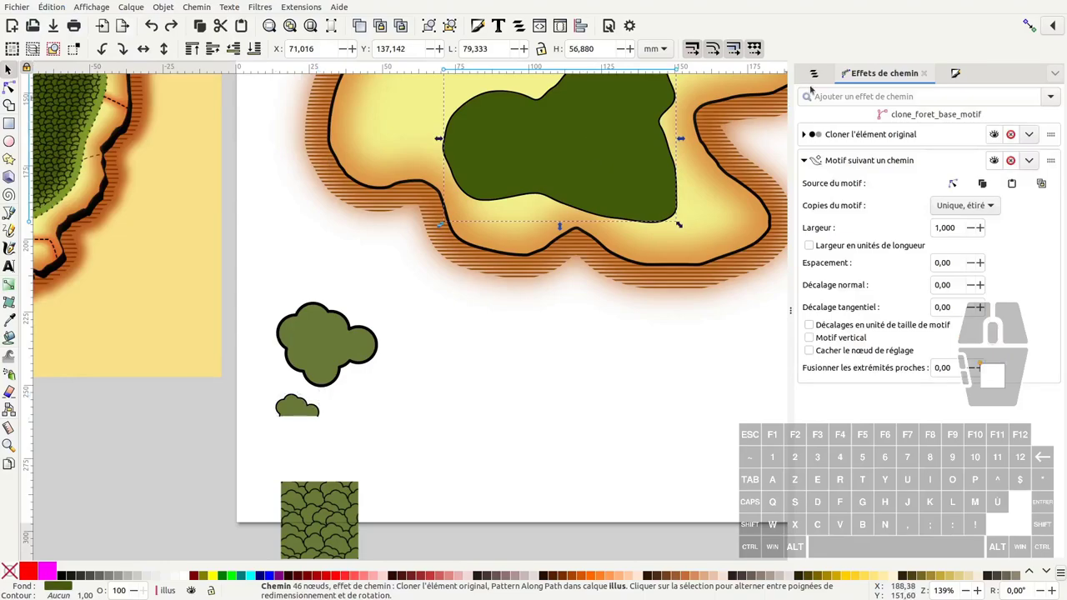
# Rename the clone clone_foret_base_motif_suivant_chemin and paste the bump as its Pattern source.
pyautogui.click(82, 127)
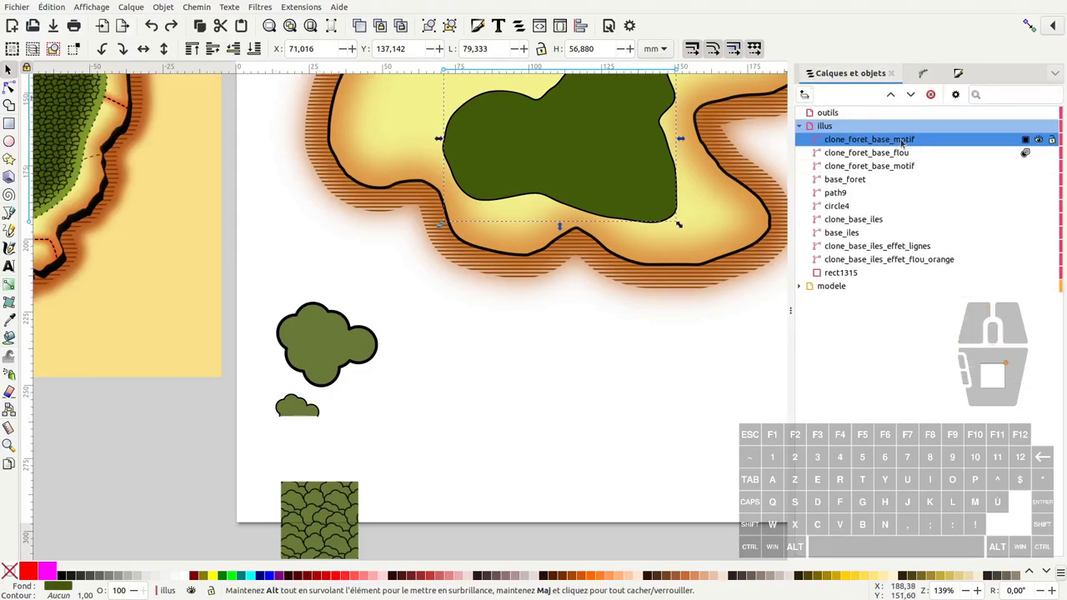
pyautogui.doubleClick(82, 127)
pyautogui.click(82, 128)
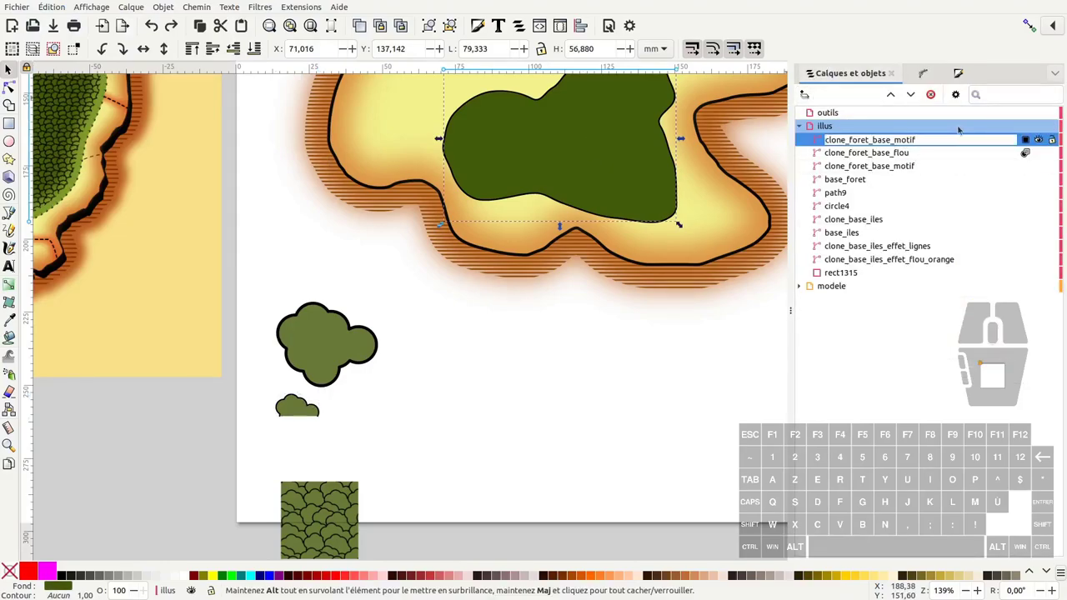
pyautogui.press('Return')
pyautogui.click(81, 127)
pyautogui.click(82, 127)
pyautogui.middleClick(729, 265)
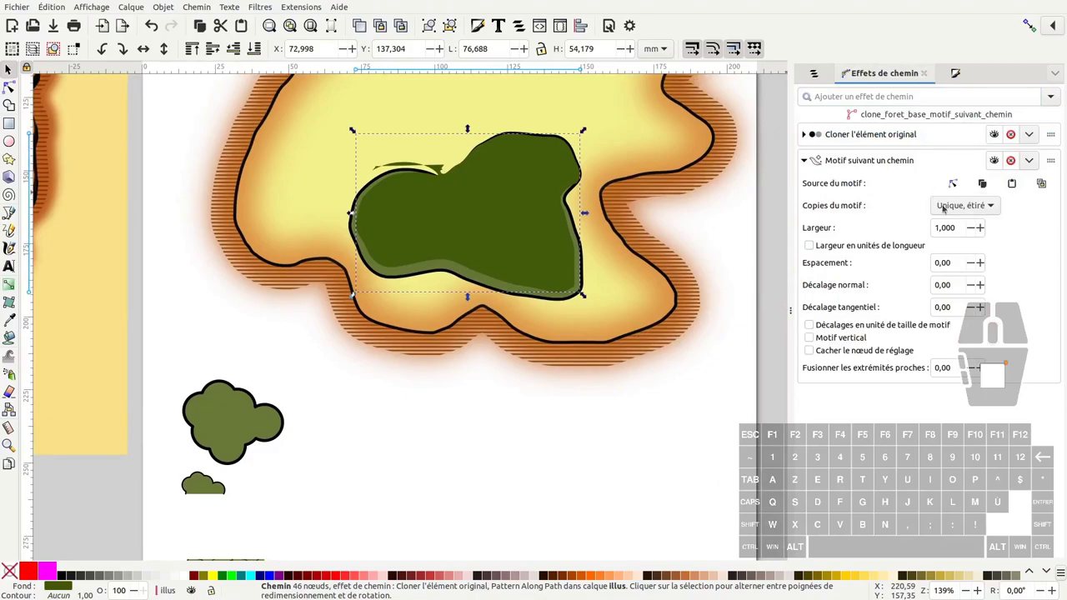
# Set Pattern copies to Repeated, stretched, lower the bumpy clone and flip the pattern width to -1.
pyautogui.click(949, 206)
pyautogui.click(957, 179)
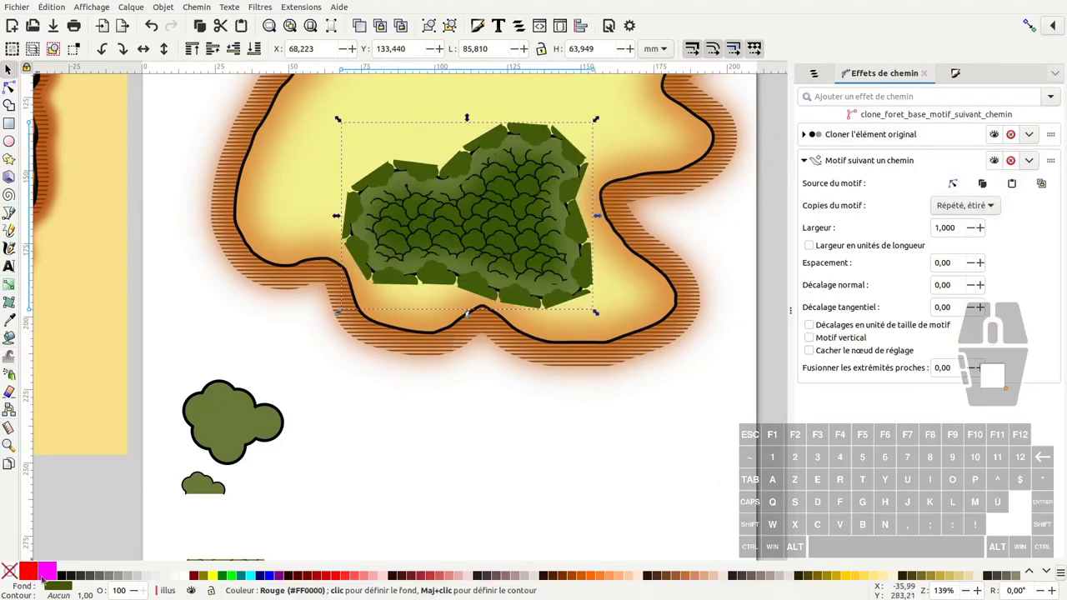
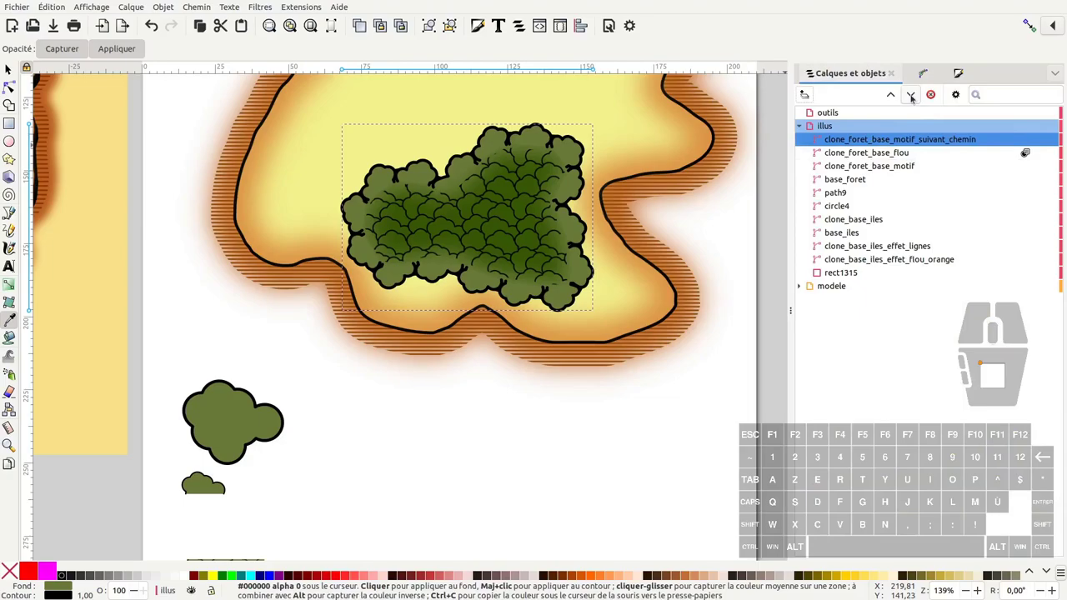
pyautogui.click(913, 97)
pyautogui.click(913, 96)
pyautogui.doubleClick(985, 285)
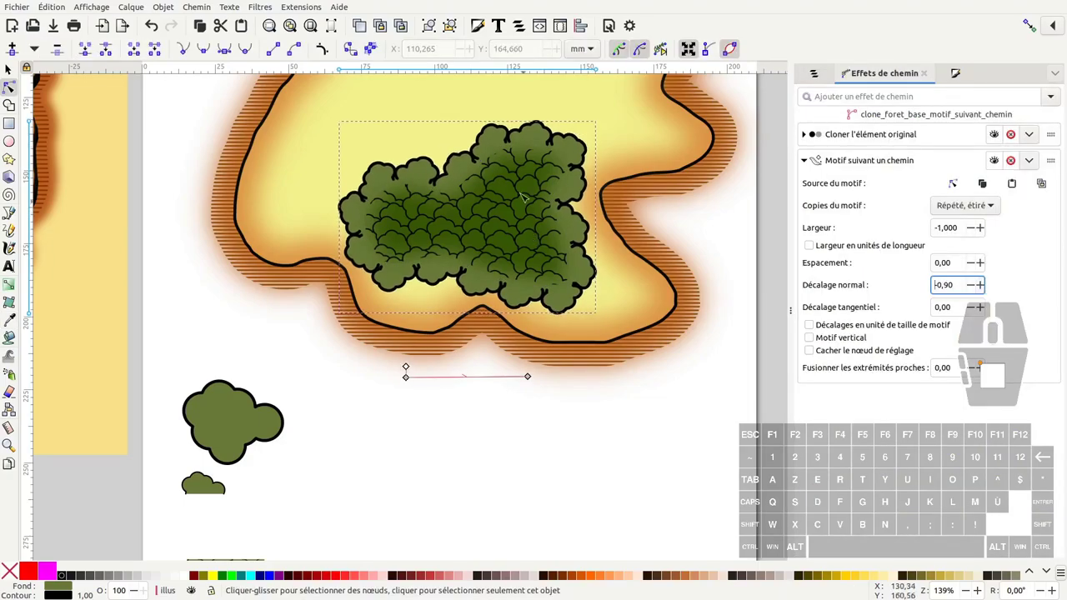
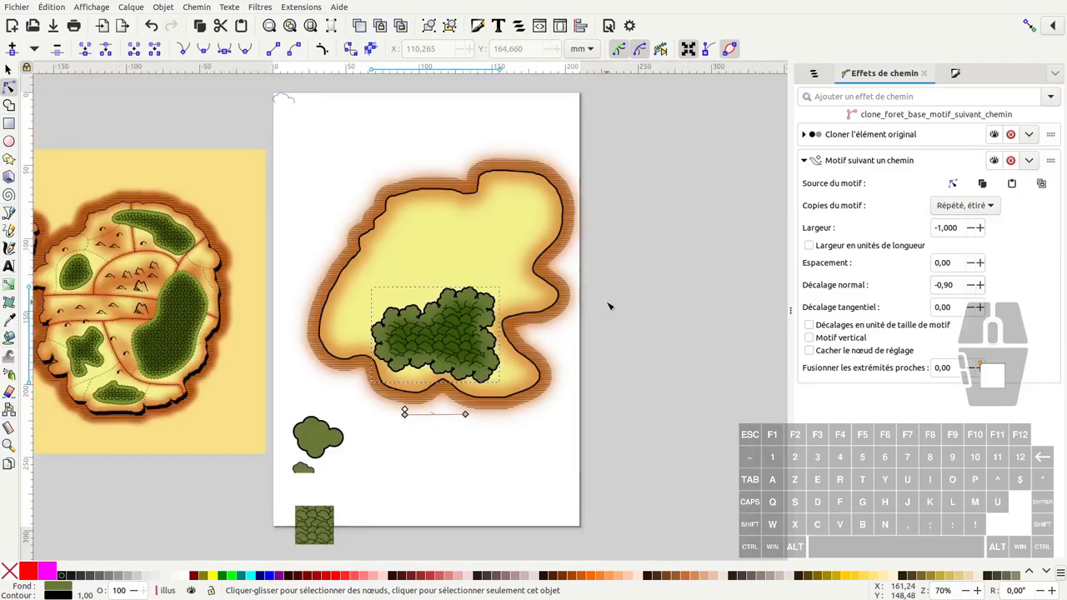
# Deselect everything, frame the whole island and show the Layers and Objects list.
pyautogui.click(955, 184)
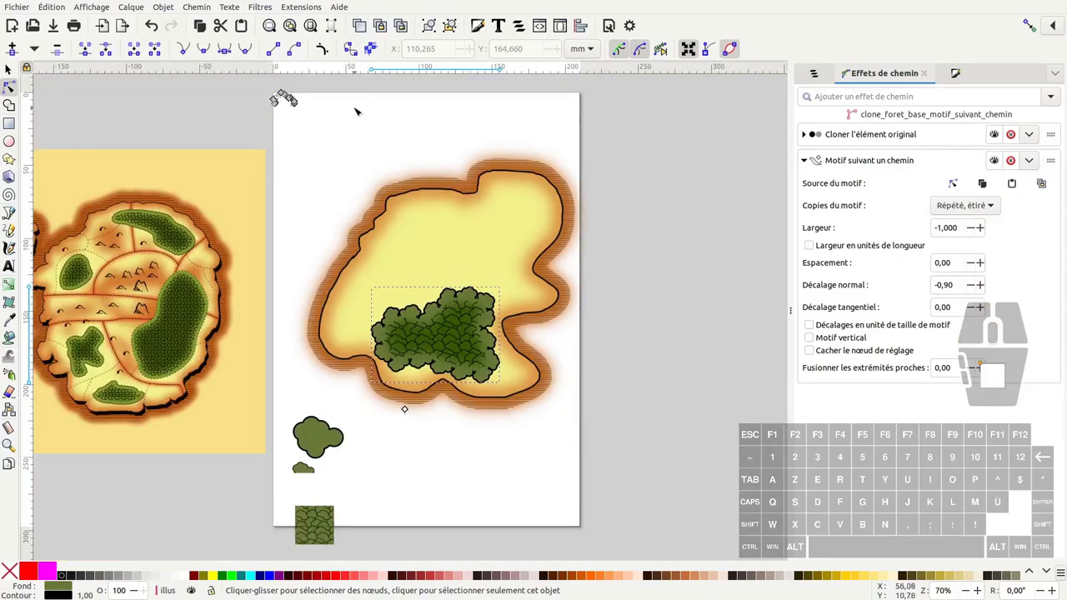
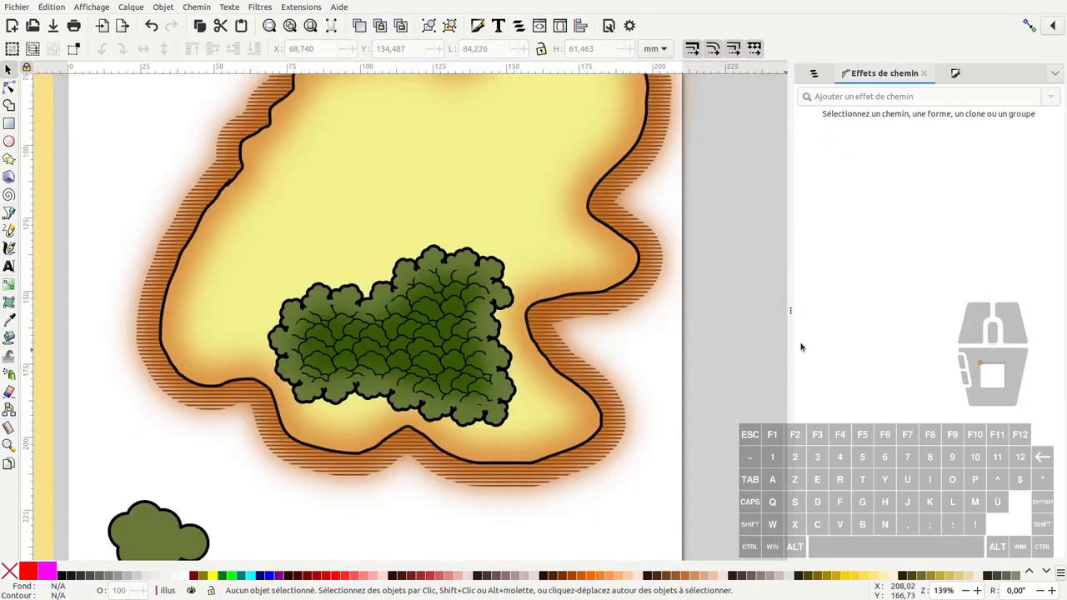
pyautogui.middleClick(489, 331)
pyautogui.click(542, 219)
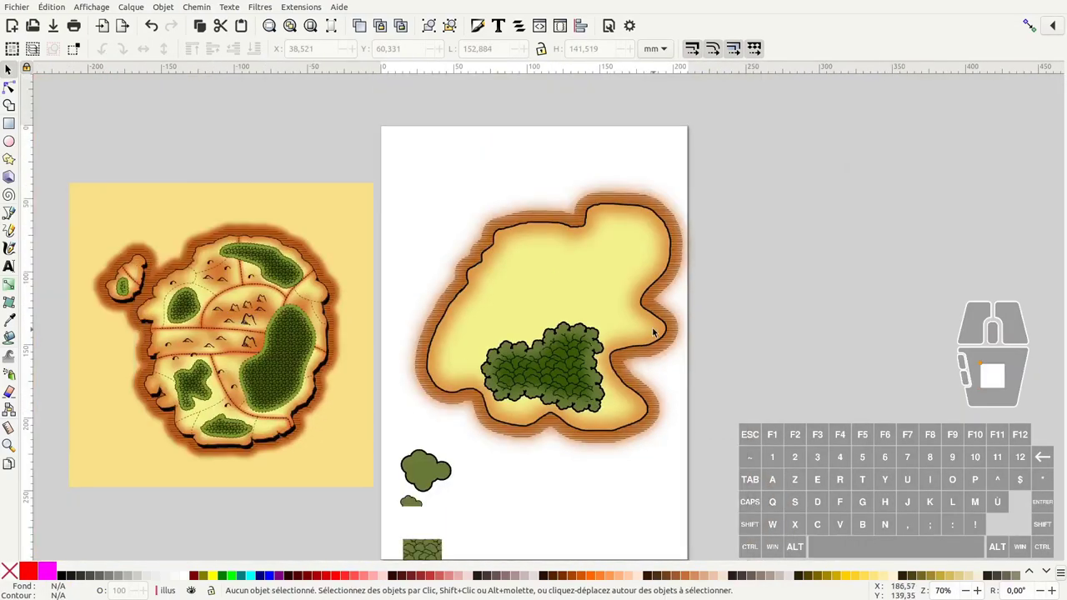
pyautogui.moveTo(663, 332); pyautogui.dragTo(11, 69)
pyautogui.click(10, 69)
pyautogui.middleClick(11, 69)
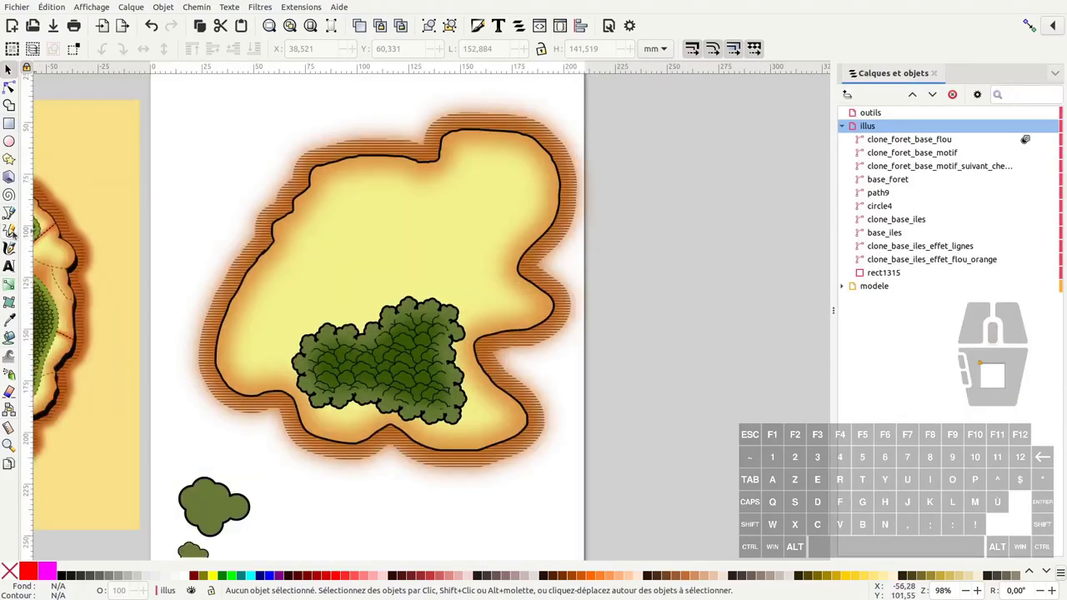
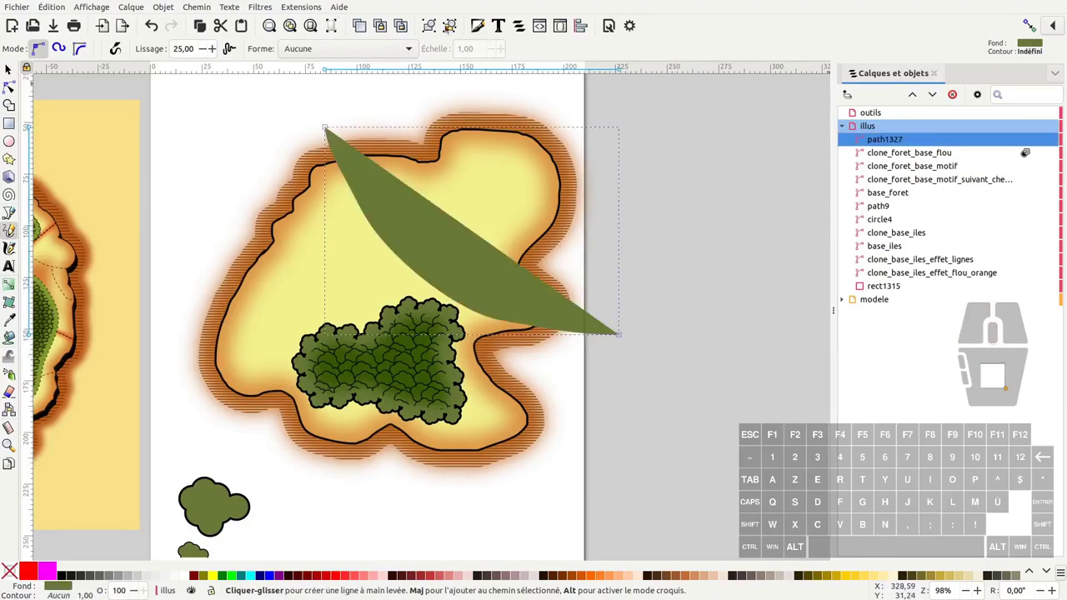
# Give the freehand border line a dashed black stroke and no fill in Fill and Stroke.
pyautogui.click(483, 25)
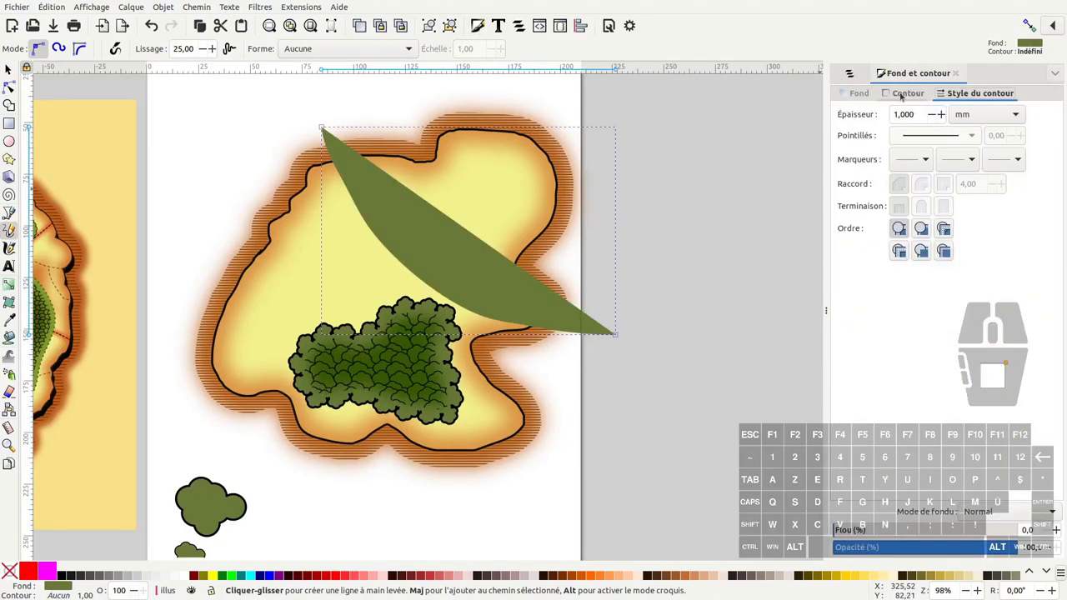
pyautogui.click(913, 93)
pyautogui.click(859, 112)
pyautogui.click(968, 93)
pyautogui.click(936, 138)
pyautogui.click(935, 281)
pyautogui.click(863, 95)
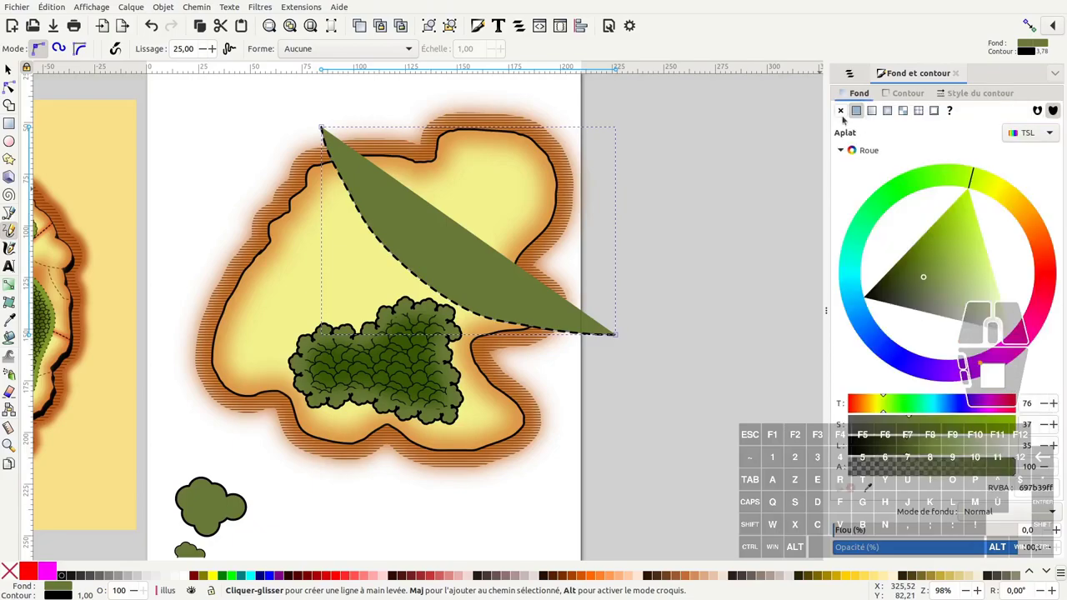
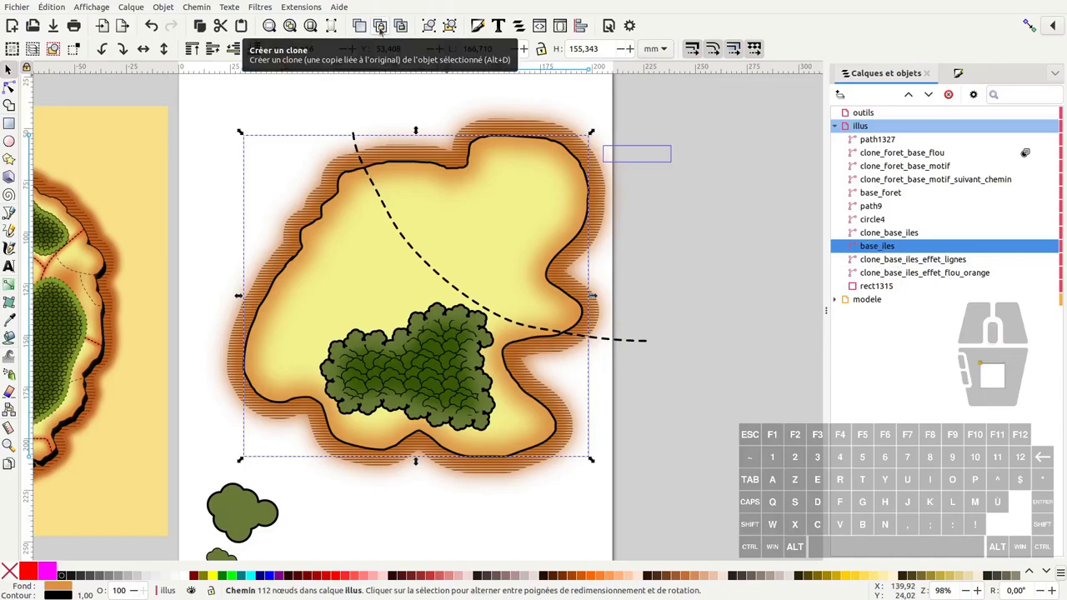
# Clone the island as clone_decoupe and group the border line as groupe_frontières.
pyautogui.click(894, 245)
pyautogui.doubleClick(873, 143)
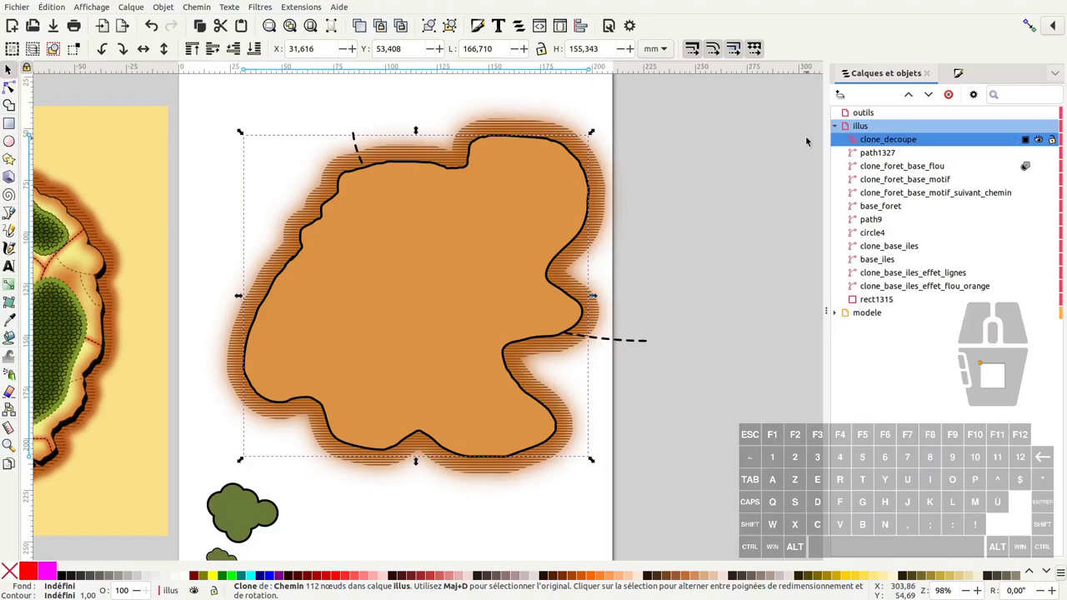
pyautogui.click(623, 345)
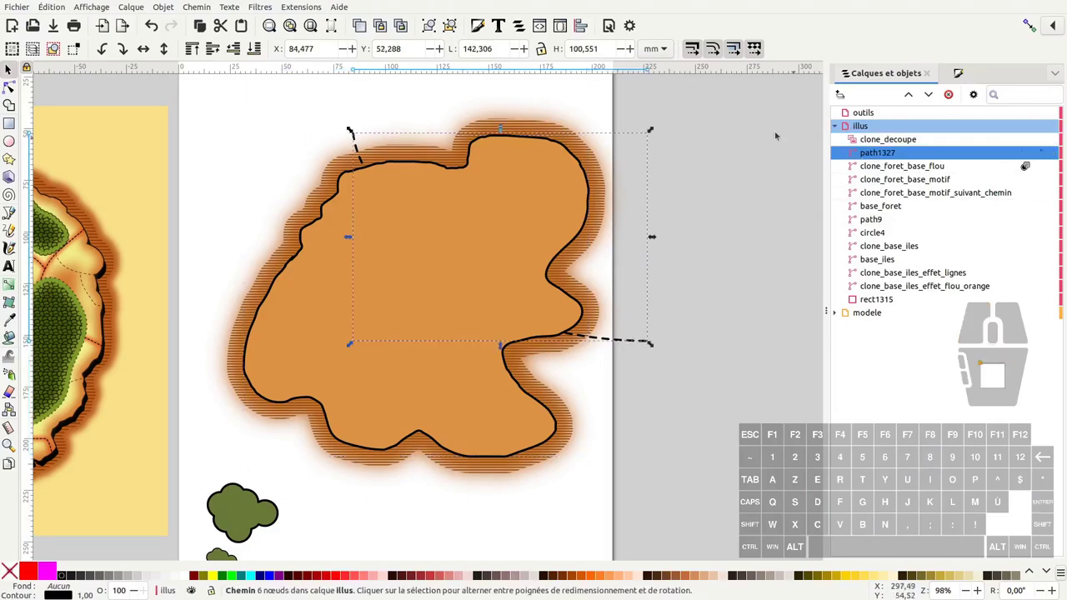
pyautogui.click(433, 27)
pyautogui.doubleClick(881, 159)
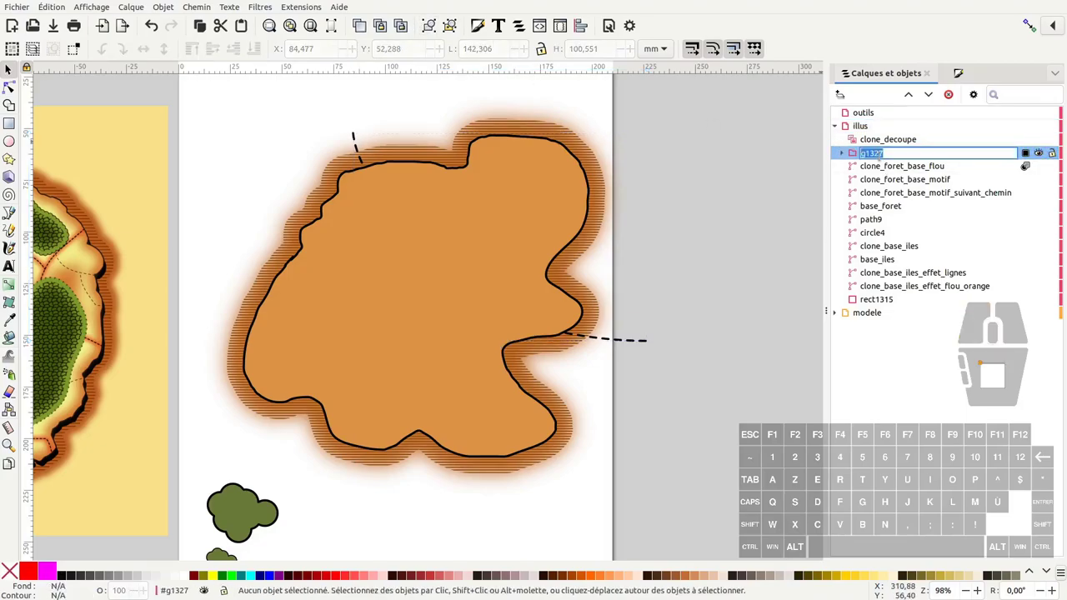
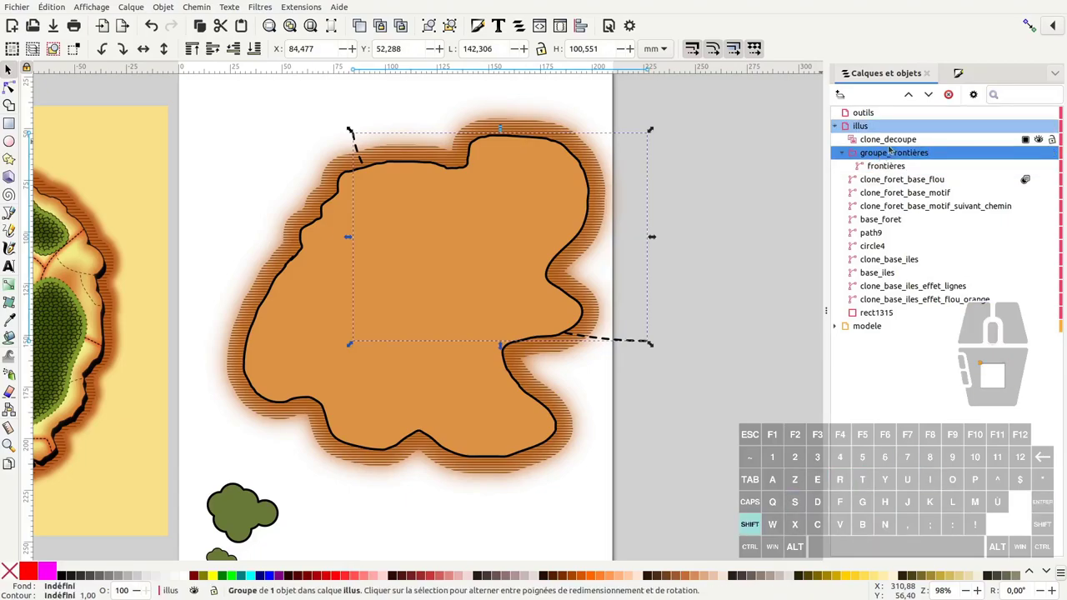
# Clip groupe_frontières to clone_decoupe with Set Clip and select the frontières path inside it.
pyautogui.click(885, 142)
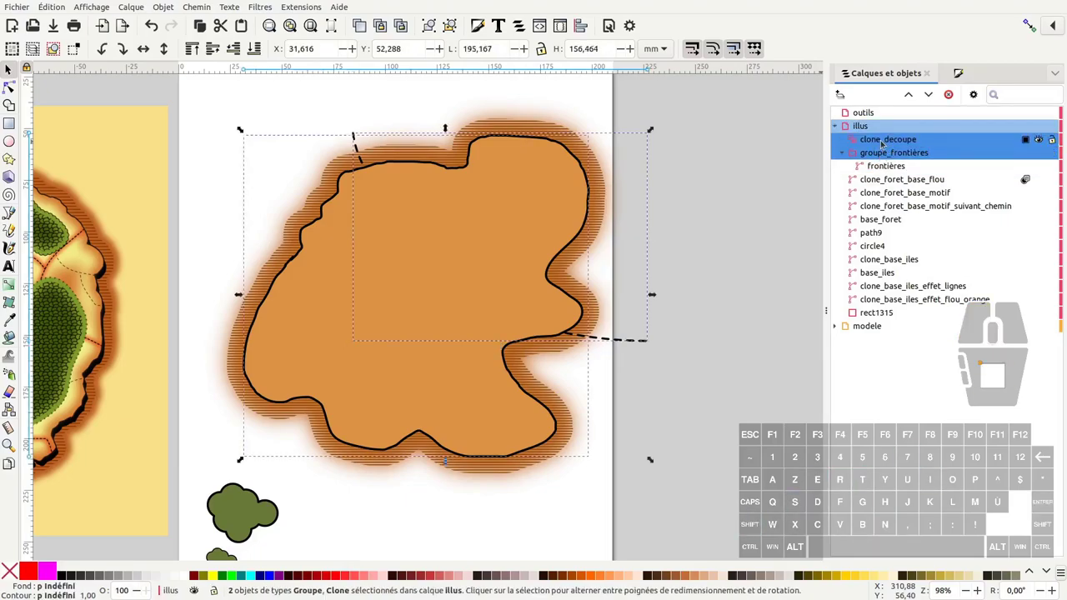
pyautogui.rightClick(884, 142)
pyautogui.click(821, 306)
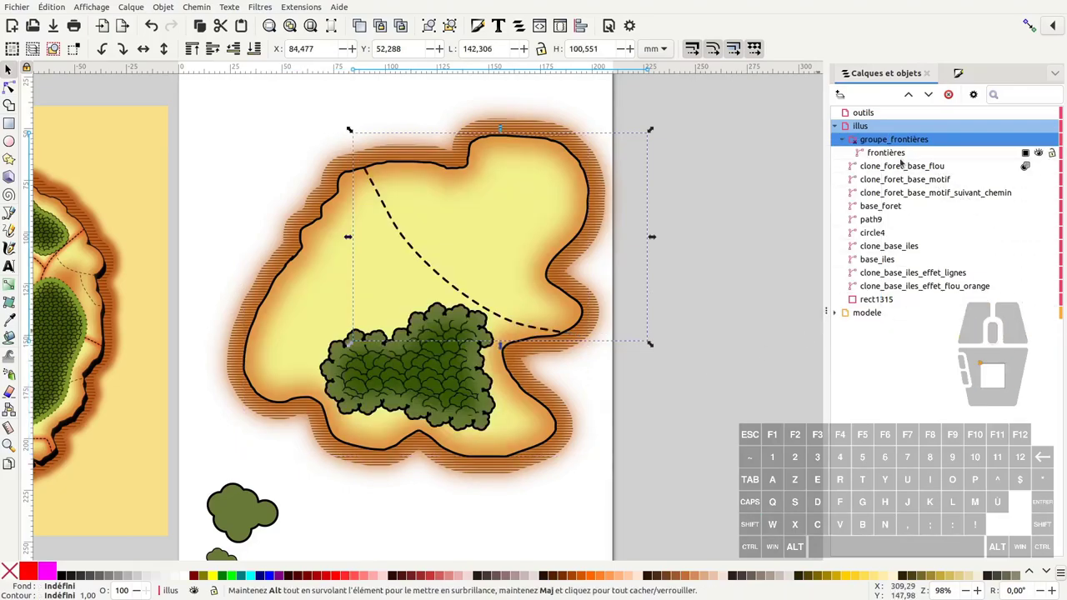
pyautogui.click(895, 155)
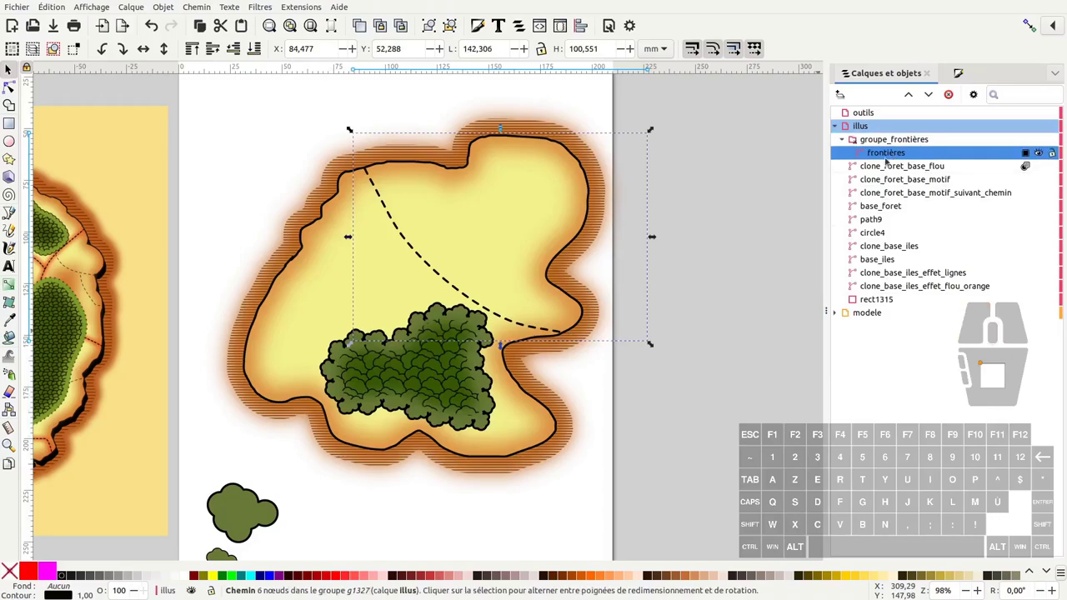
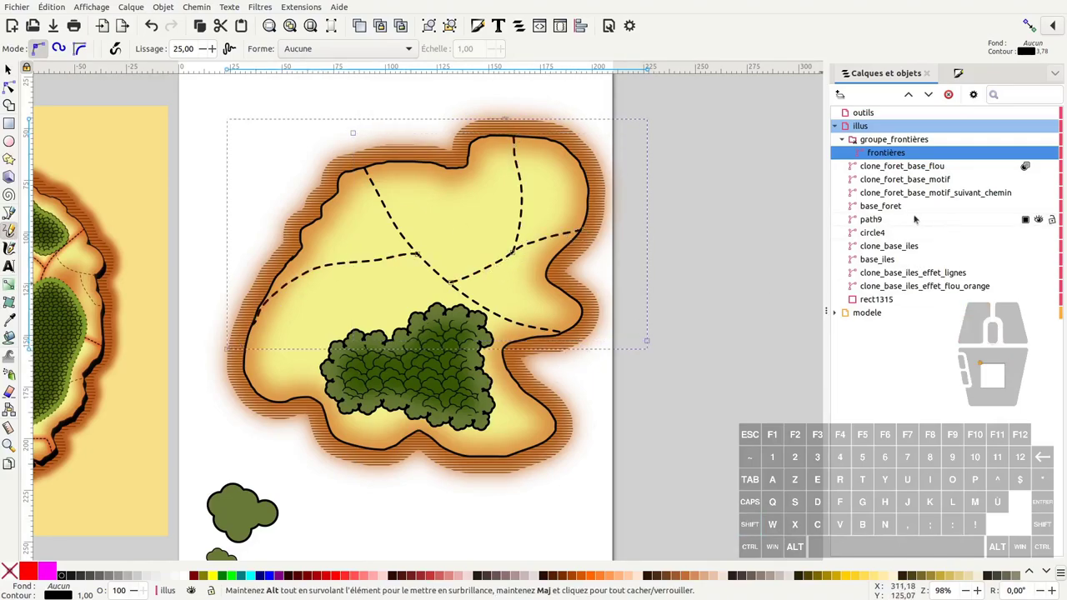
# Select the base_foret shape to draw additional forest areas inside it.
pyautogui.click(11, 69)
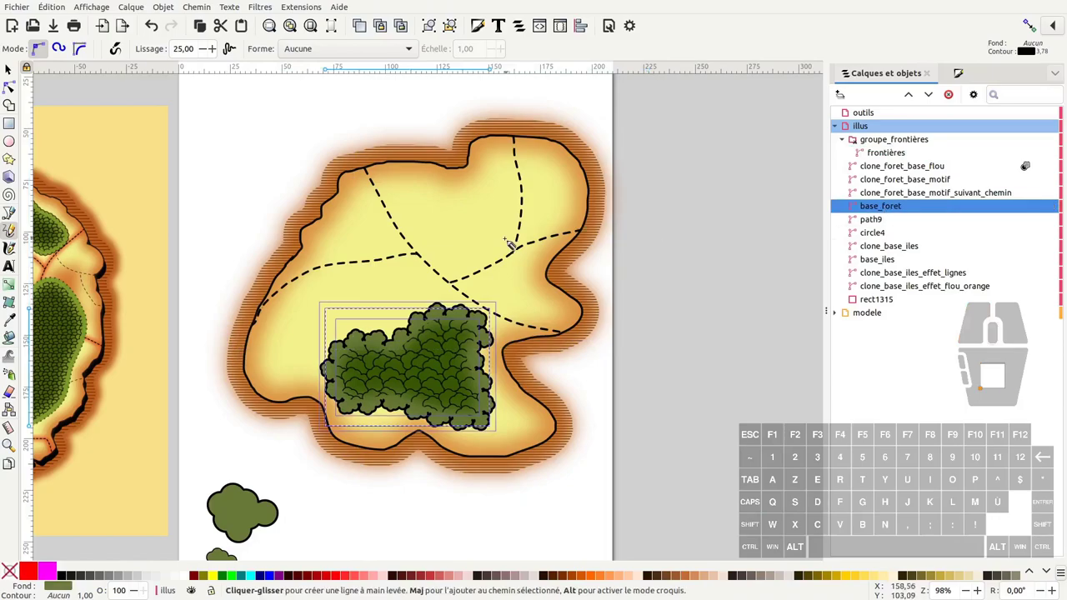
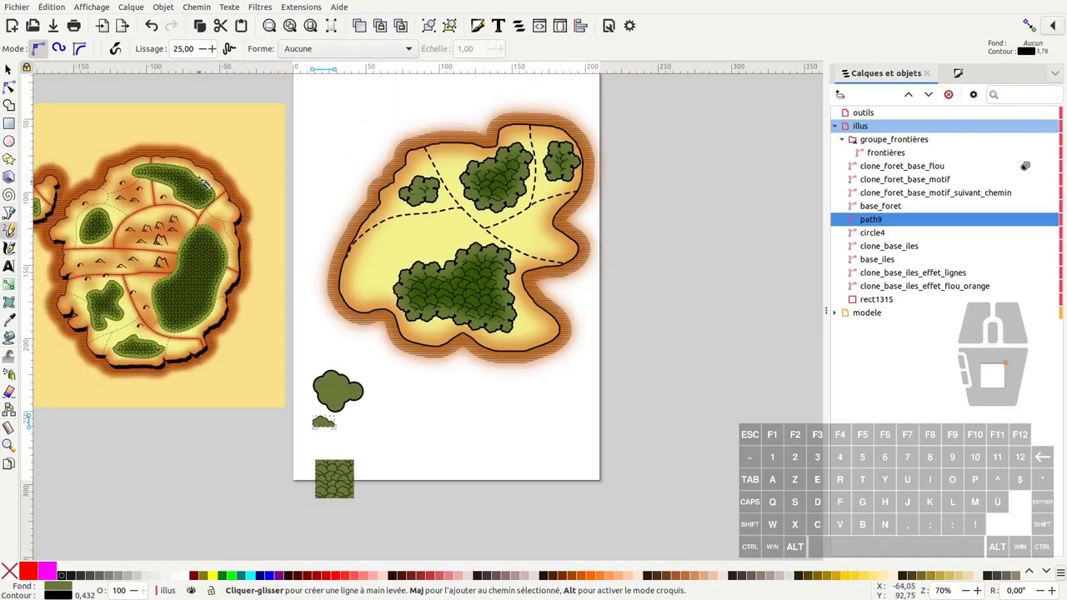
# Move the bump, circle and pattern-tile helpers to the outils layer and hide it.
pyautogui.click(11, 68)
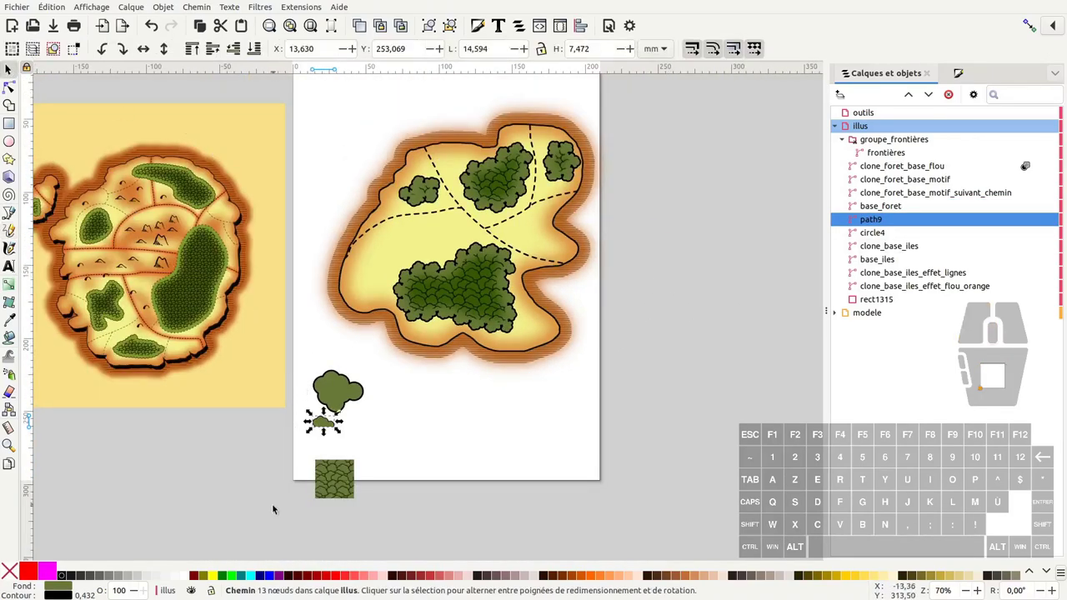
pyautogui.click(278, 520)
pyautogui.rightClick(336, 392)
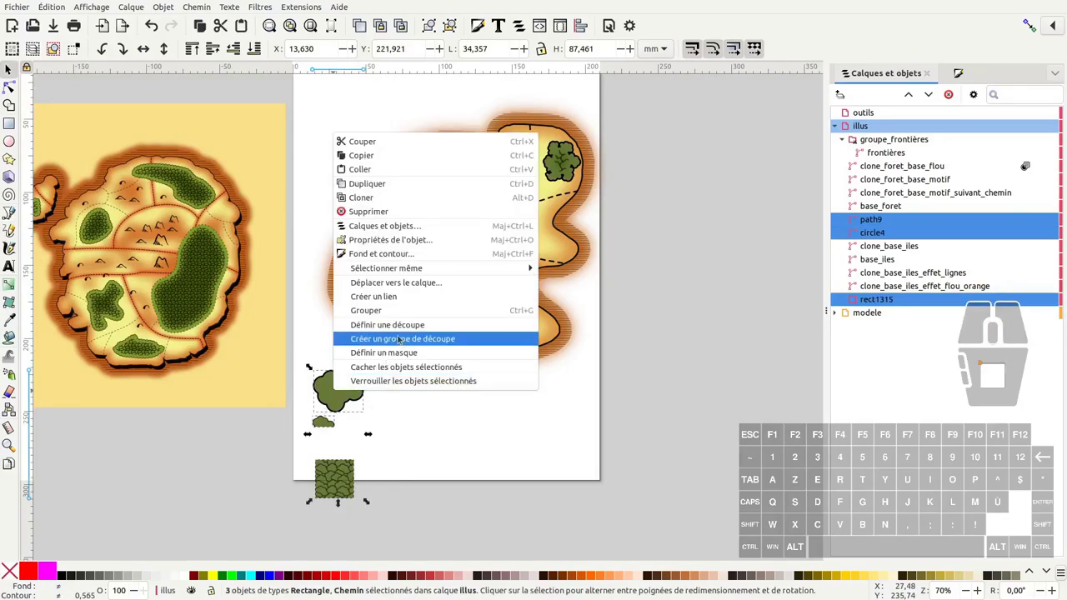
pyautogui.click(419, 287)
pyautogui.click(525, 261)
pyautogui.click(563, 365)
pyautogui.middleClick(345, 393)
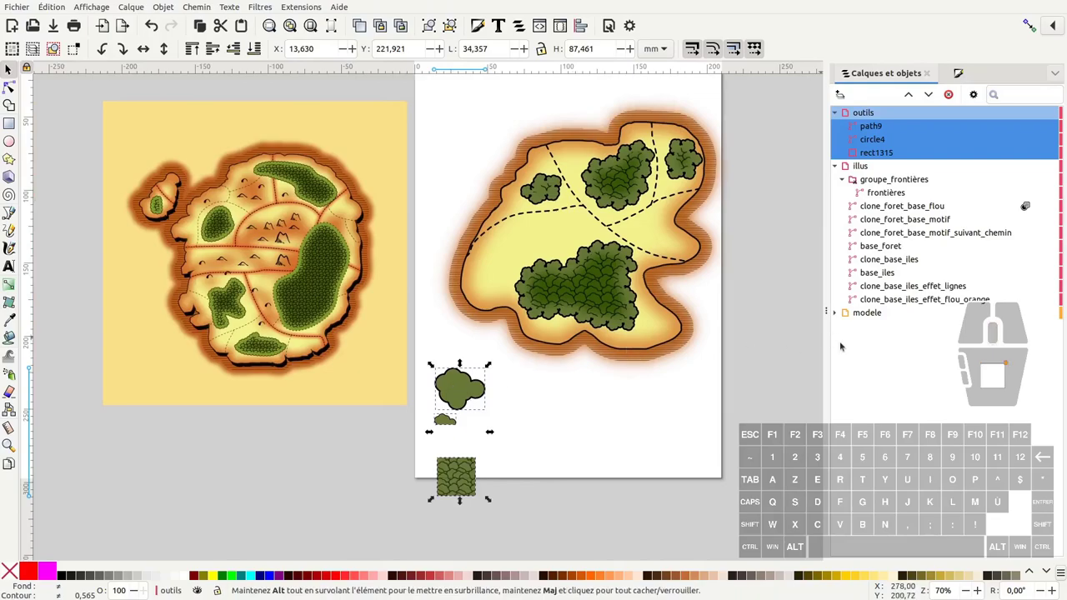